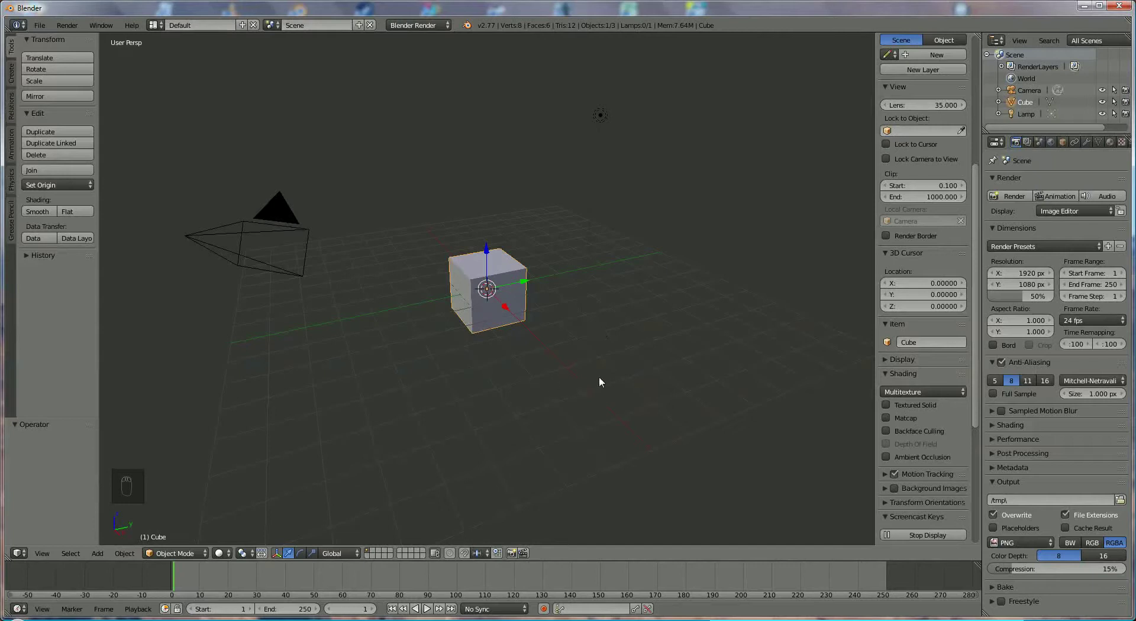
Scale the default cube down to about 0.5 and enter Edit Mode on its mesh
key("s")
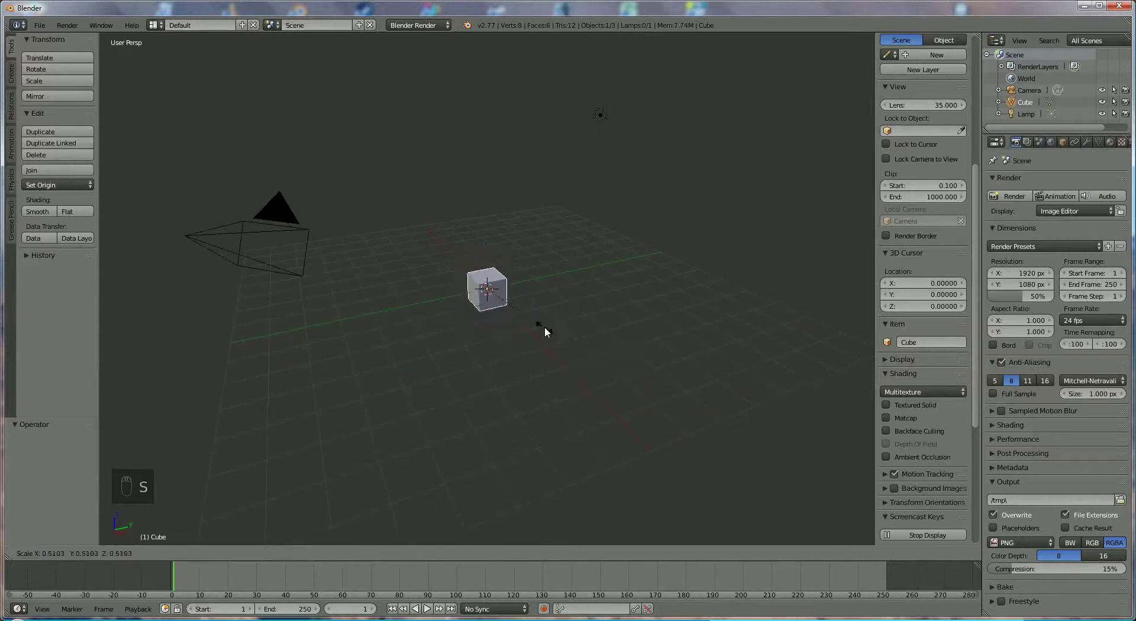
left_click_drag(513, 356, 185, 471)
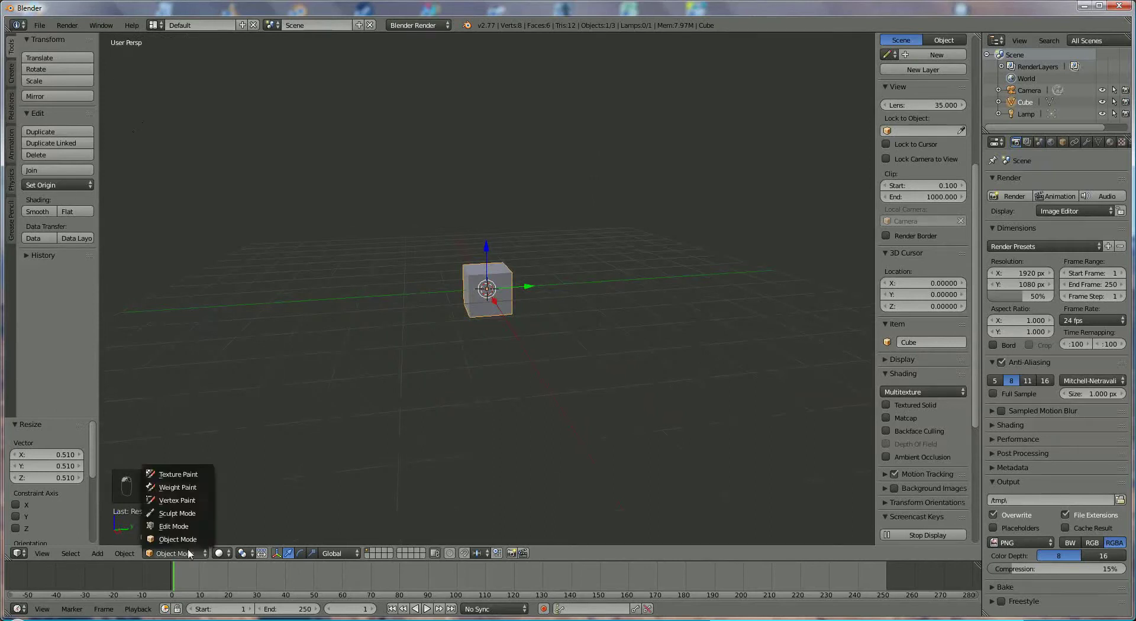
middle_click(590, 414)
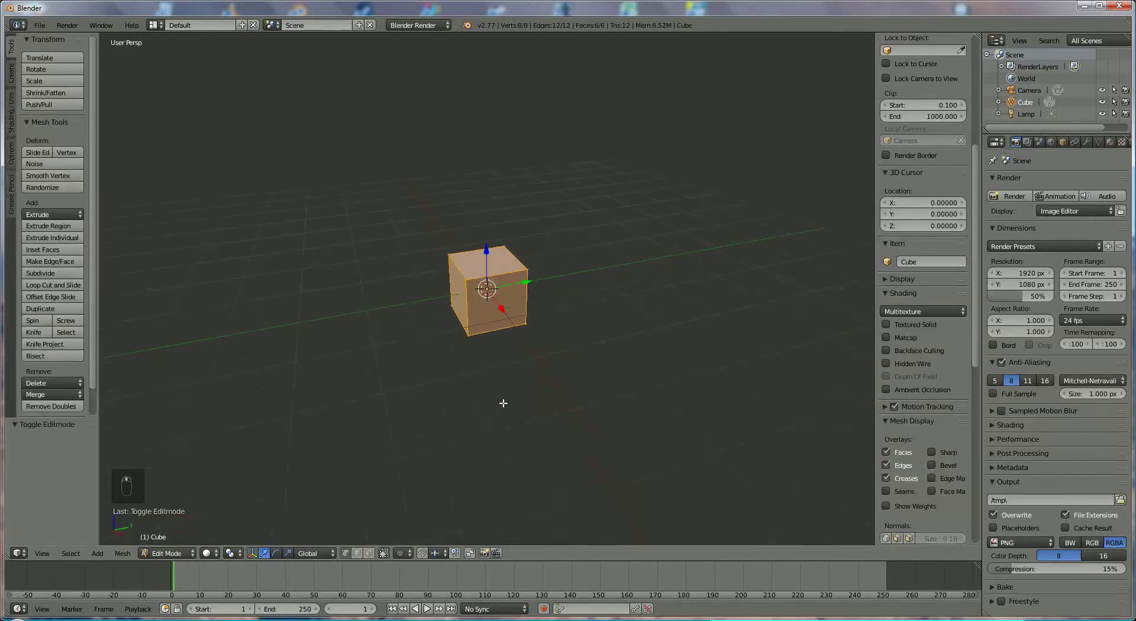
Select the cube's top vertices and bring up the delete options to remove the top face
middle_click(382, 551)
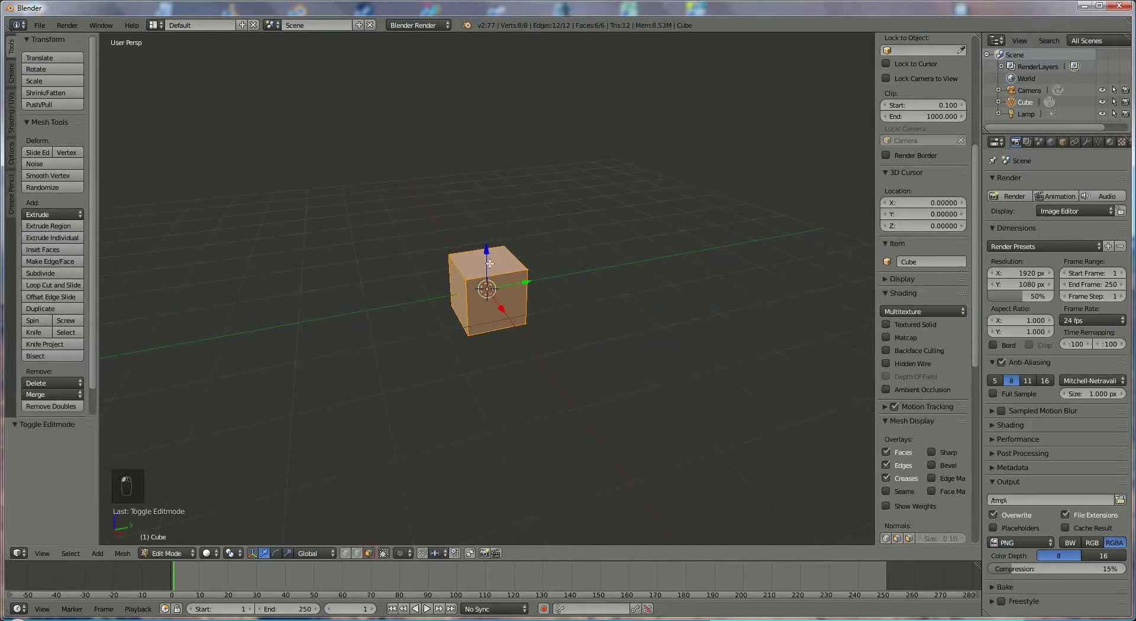
key("Delete")
key("Delete")
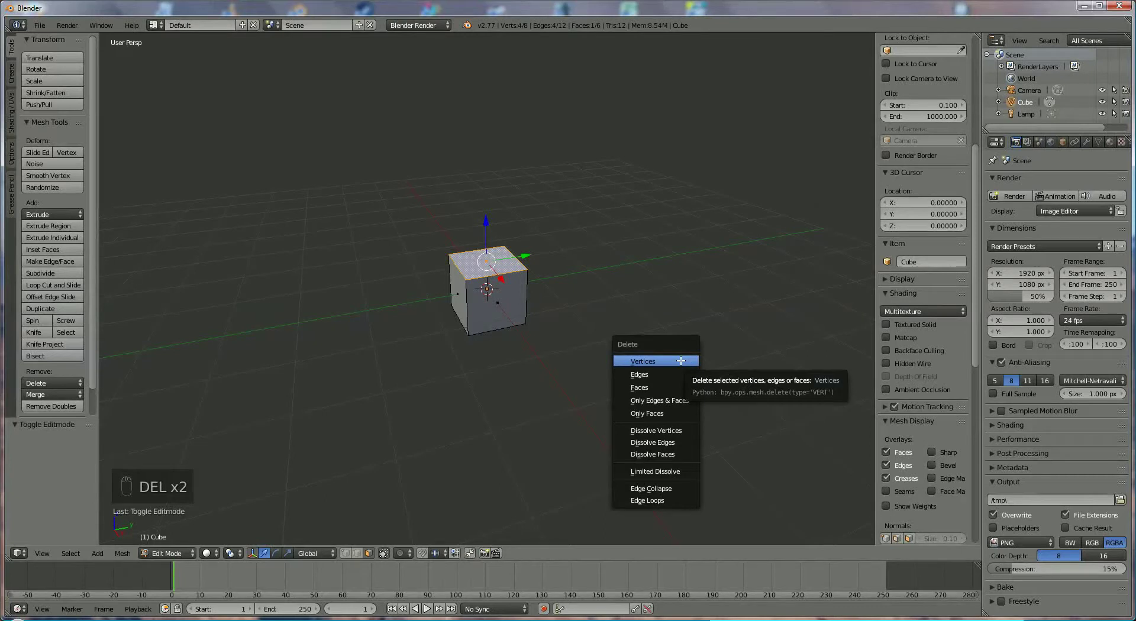
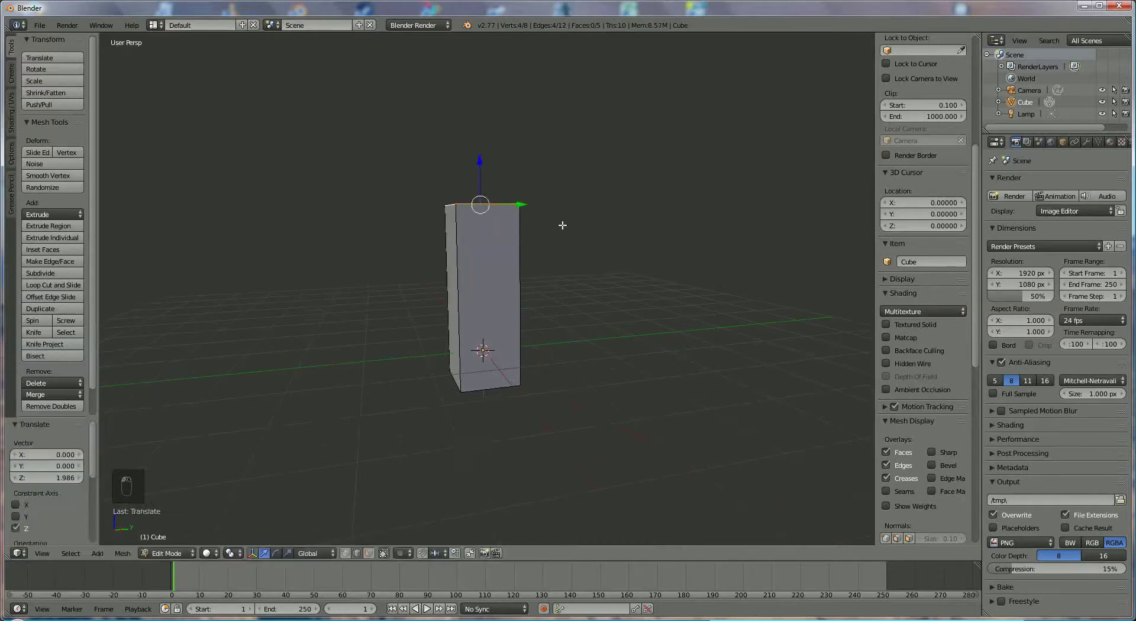
Scale the column's top edge loop inward, then extrude it up into a short straight neck
key("s")
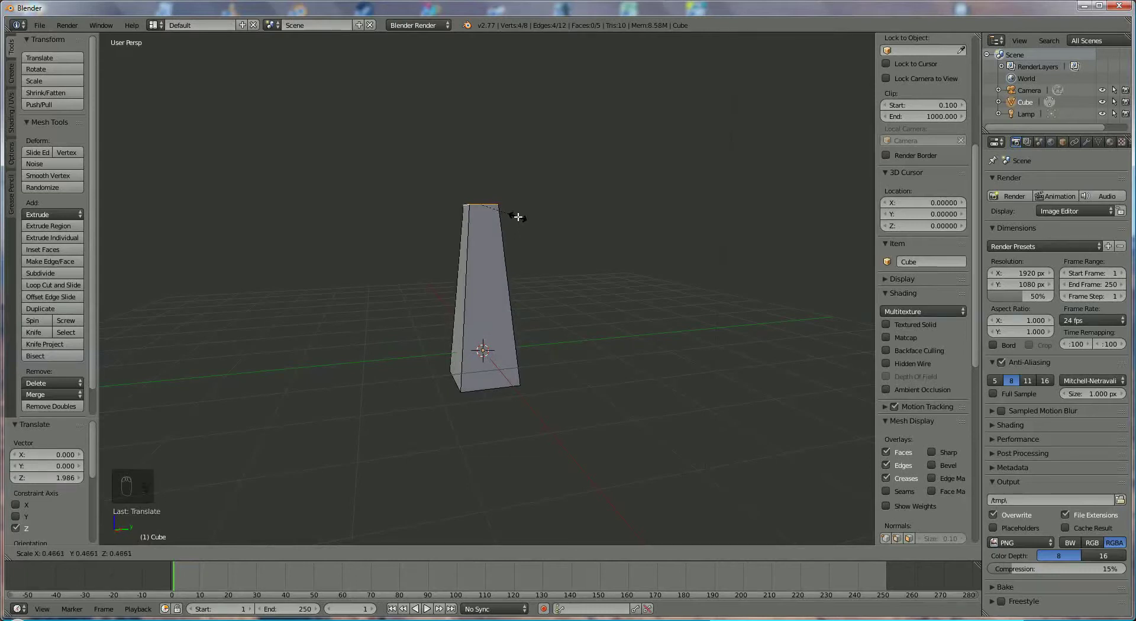
key("s")
left_click_drag(523, 266, 506, 222)
key("e")
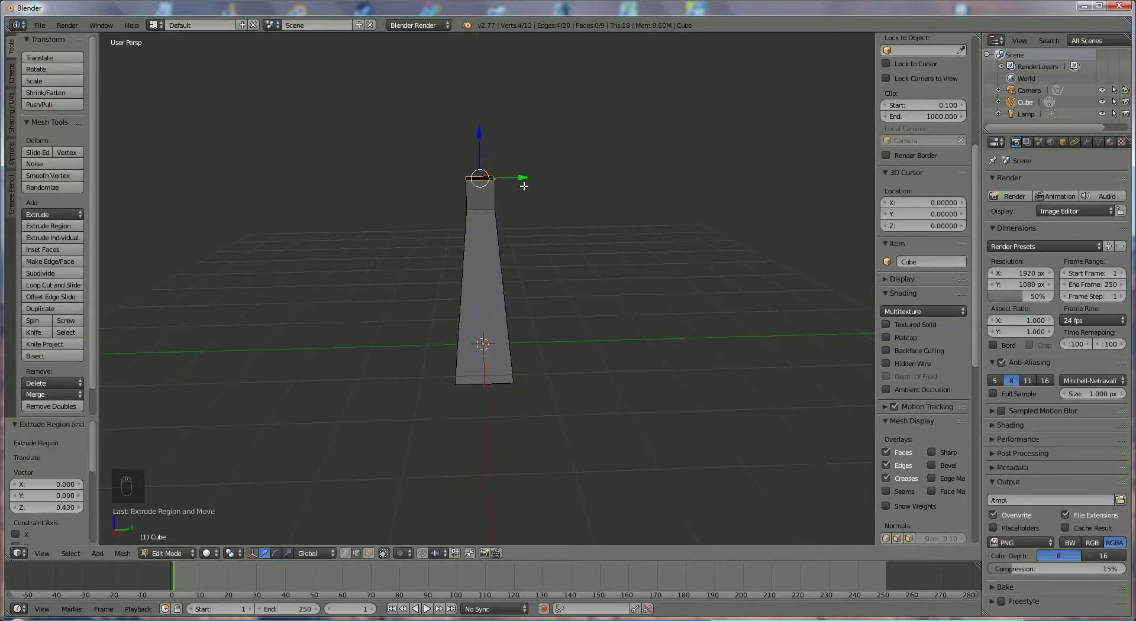
middle_click(565, 221)
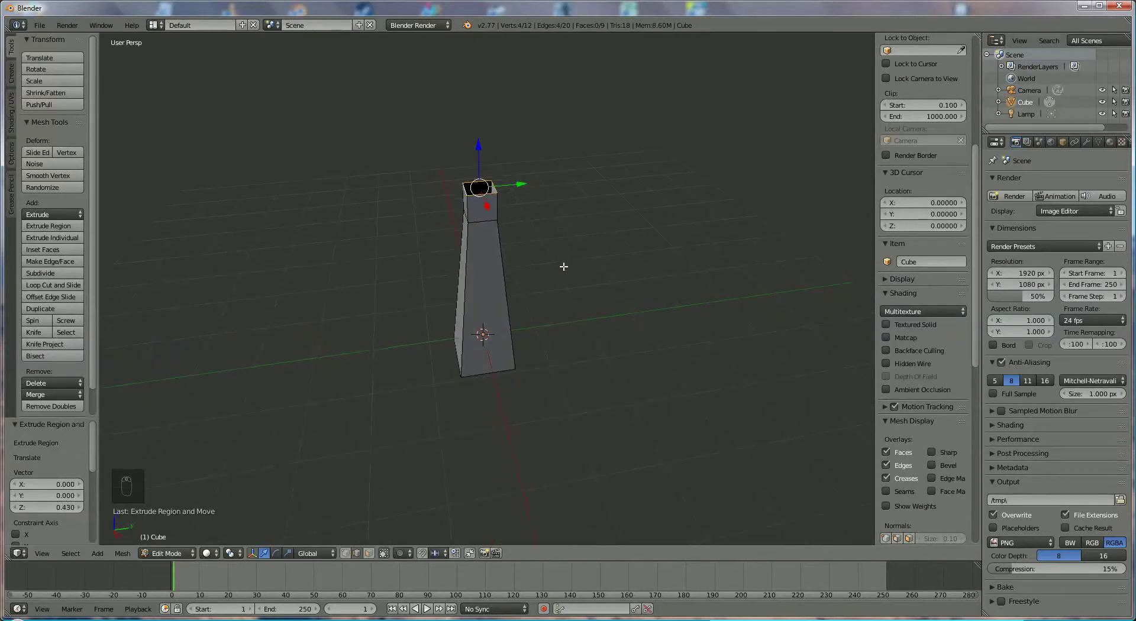
Extrude the neck's top outward into a wide flat brim and raise a low rim around its edge
key("e")
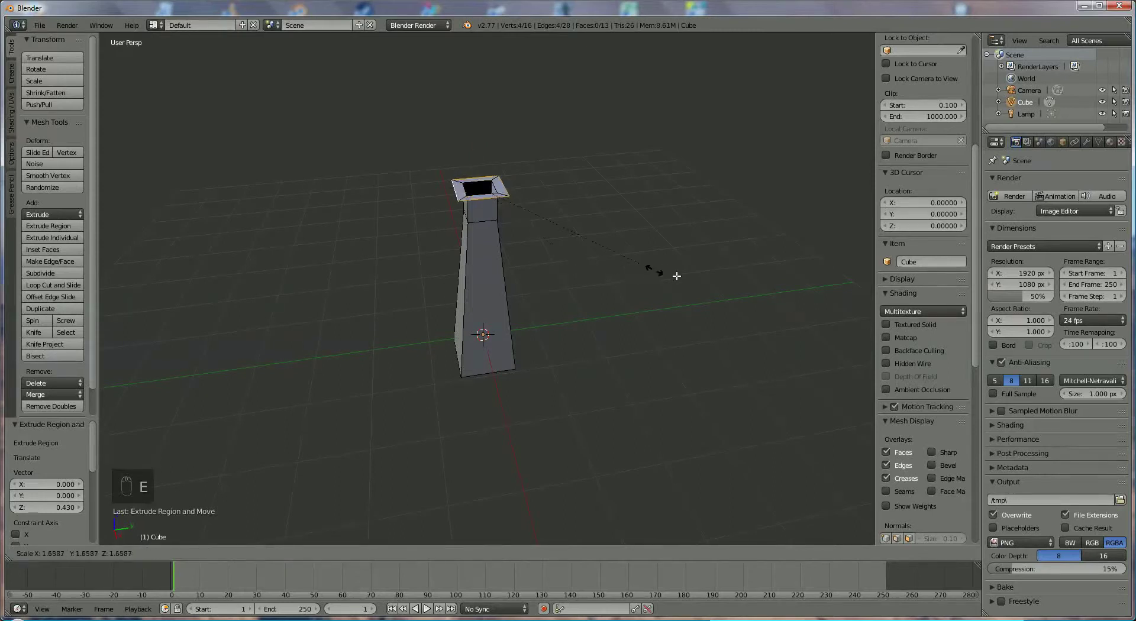
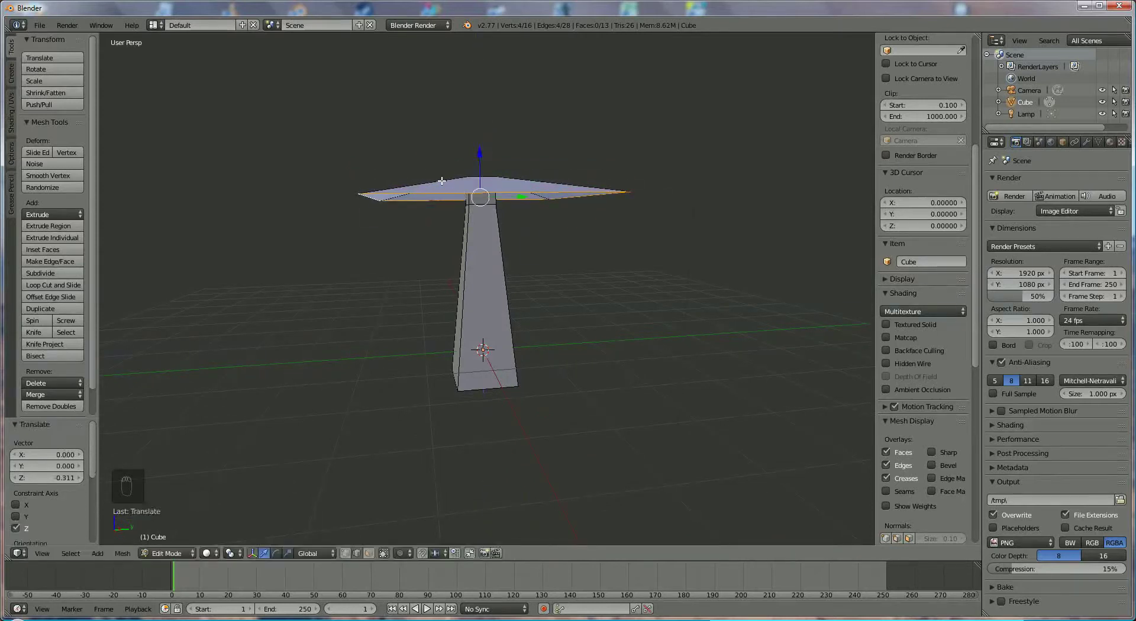
key("s")
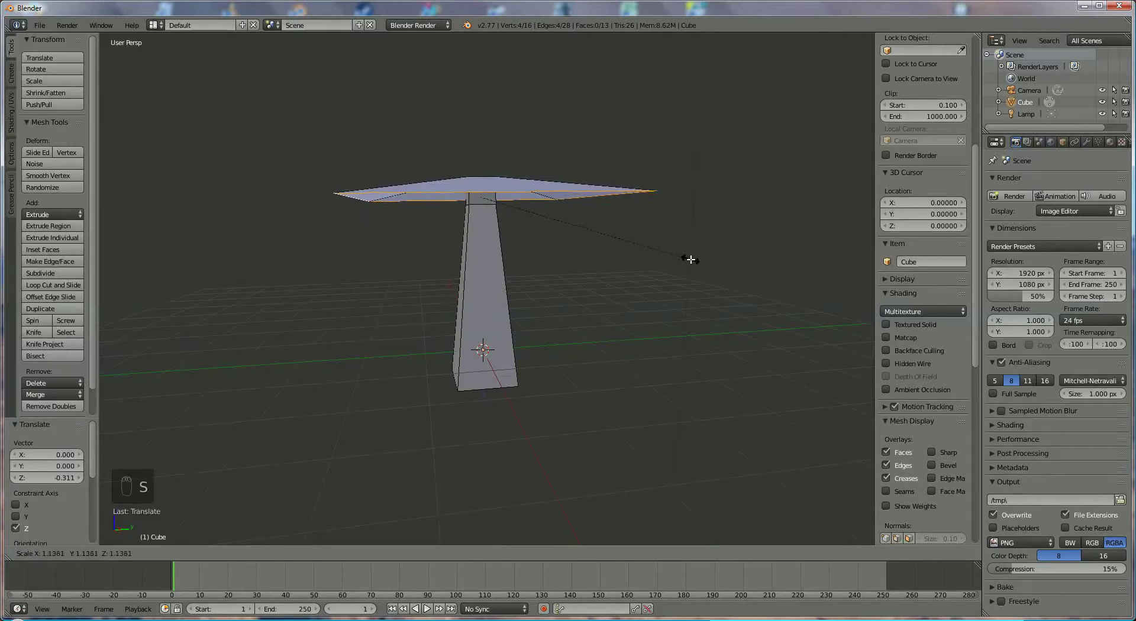
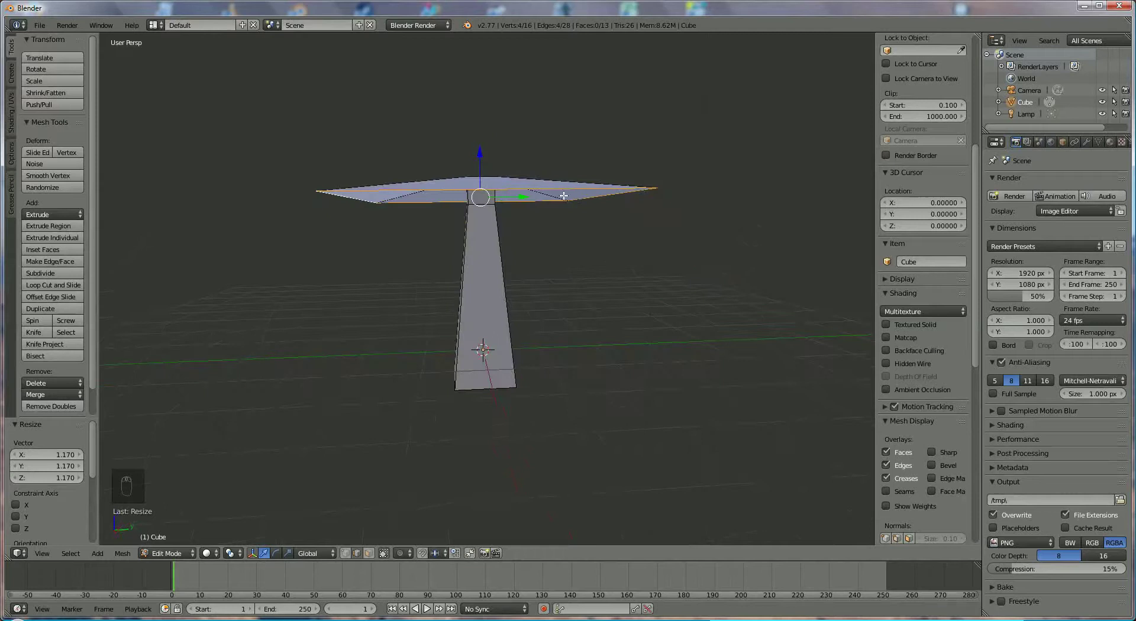
key("e")
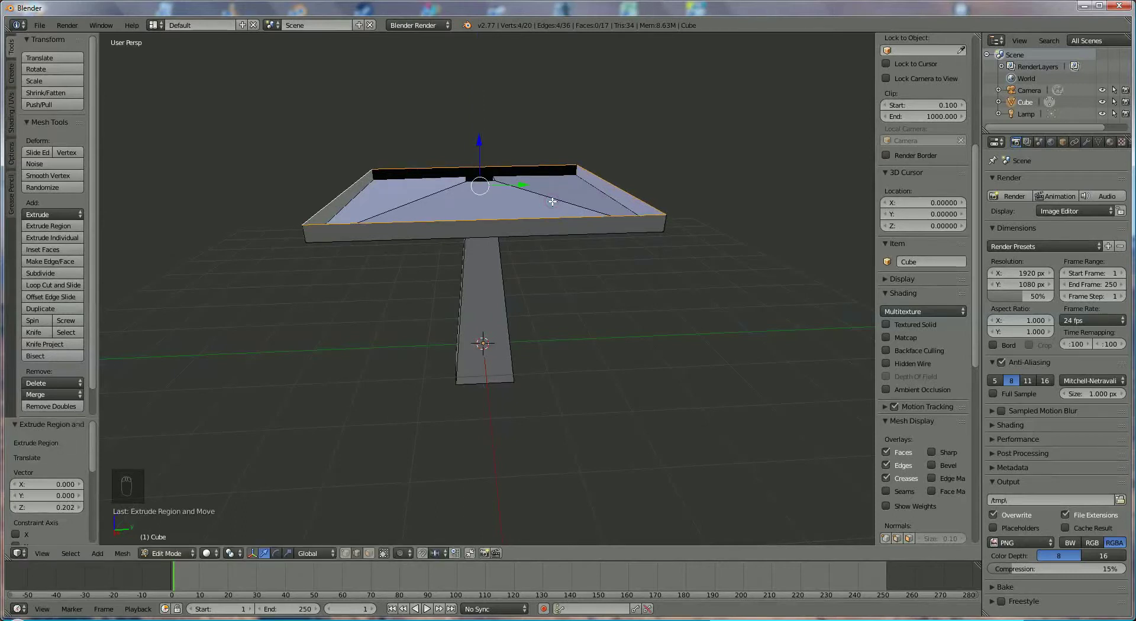
Extrude the rim up into tall walls and scale their upper edge inward to form the cap
key("s")
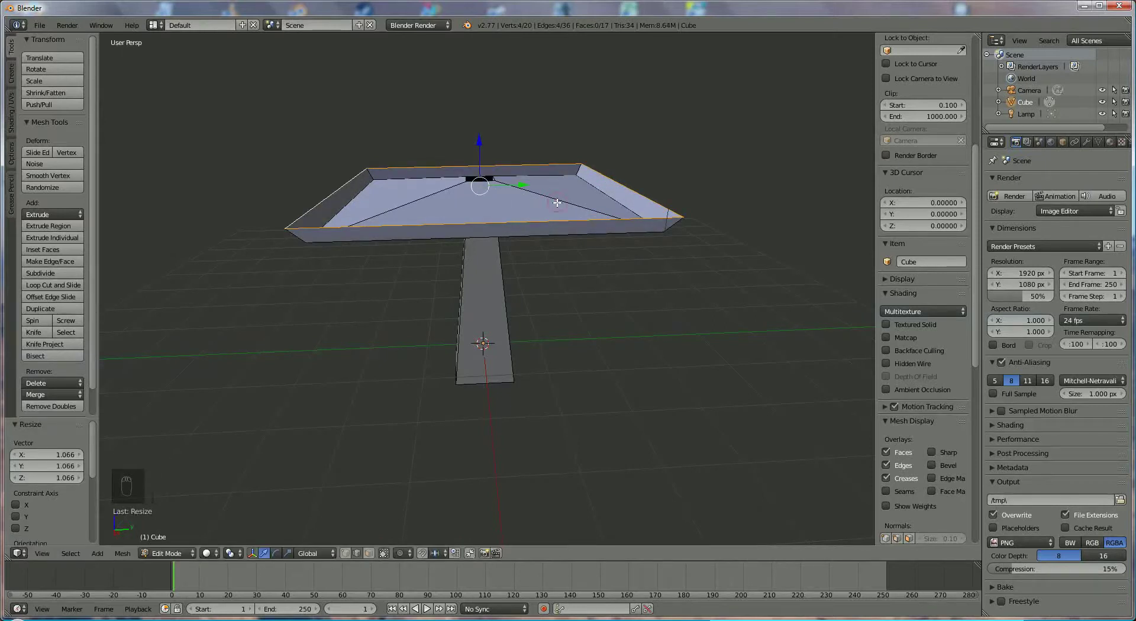
key("e")
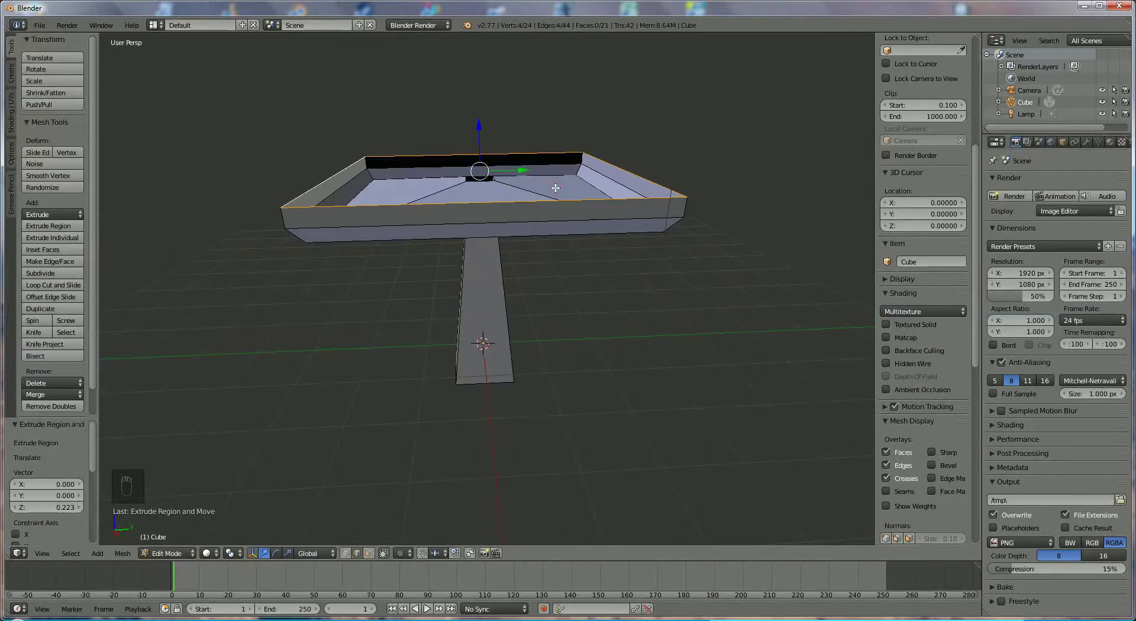
key("s")
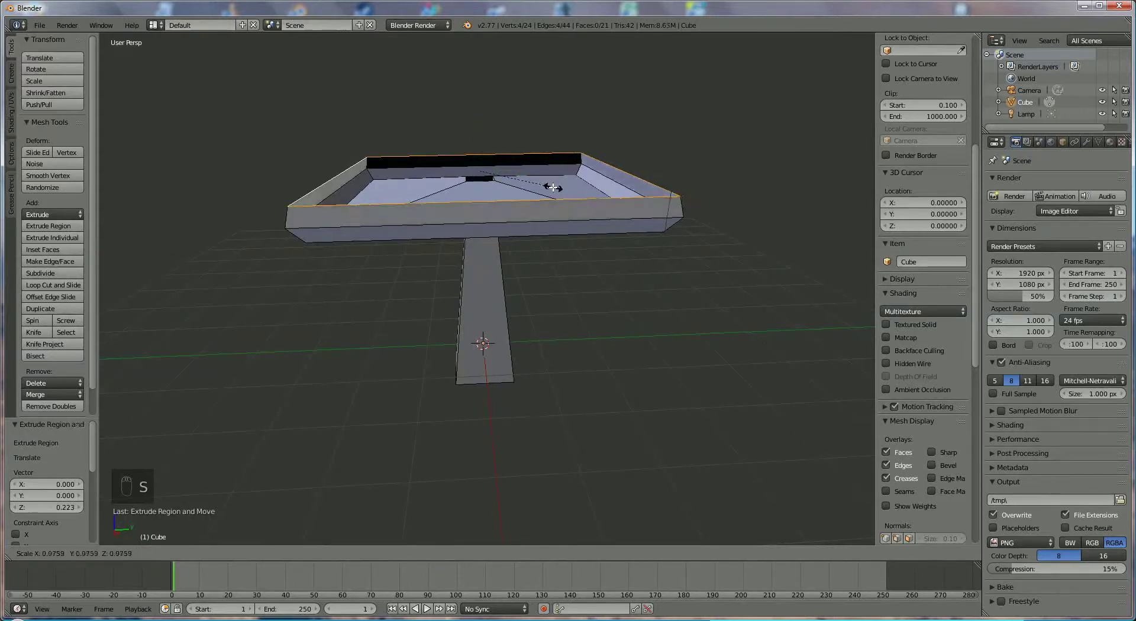
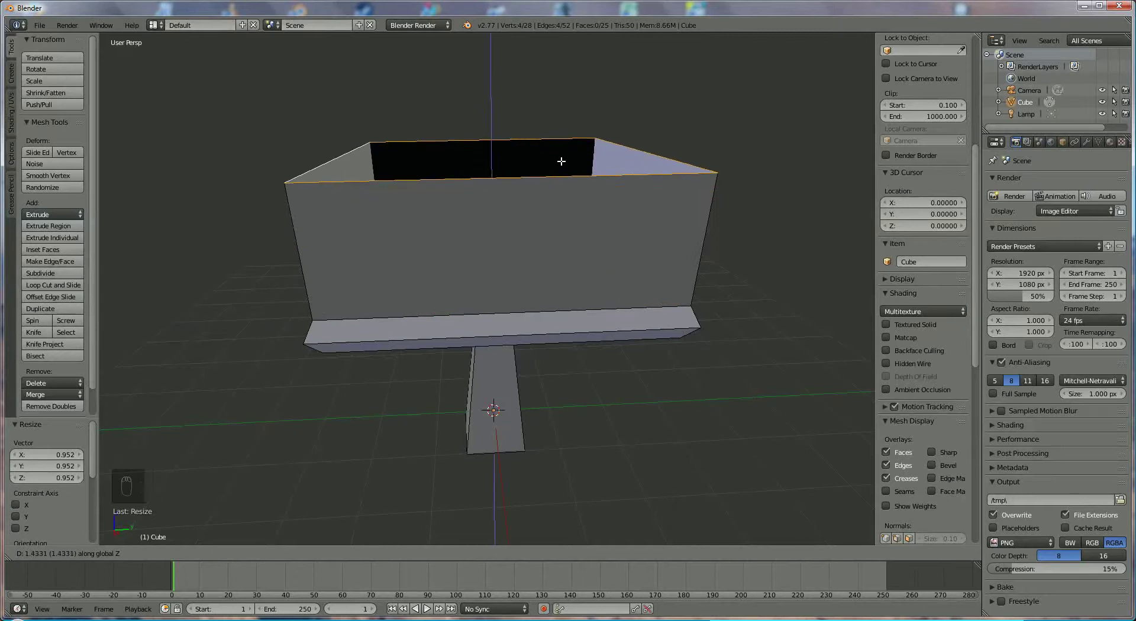
key("s")
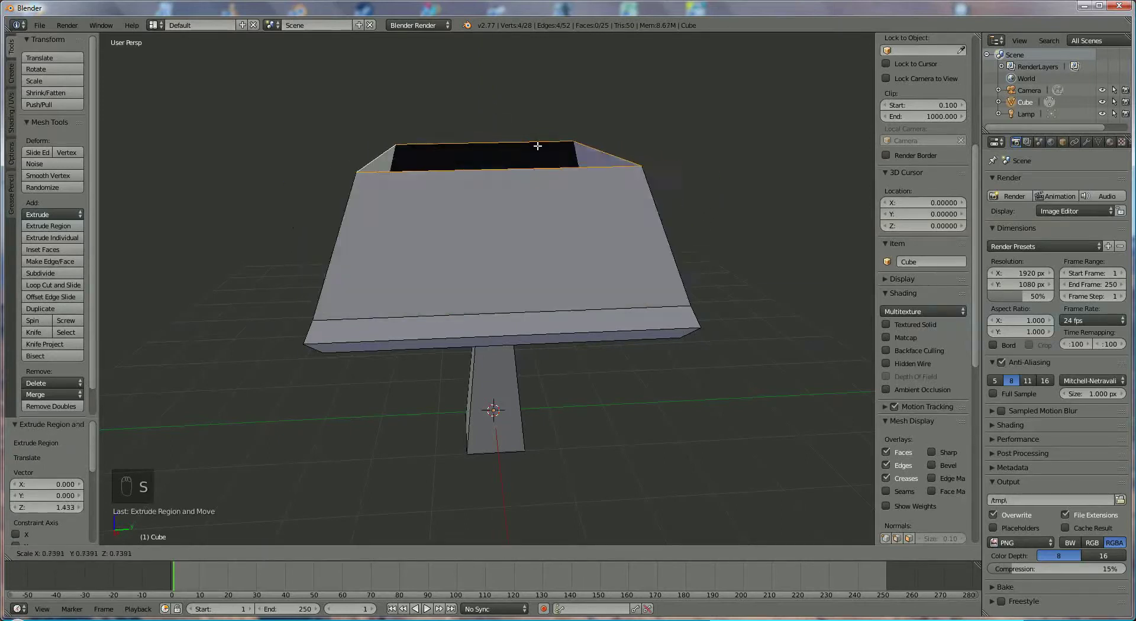
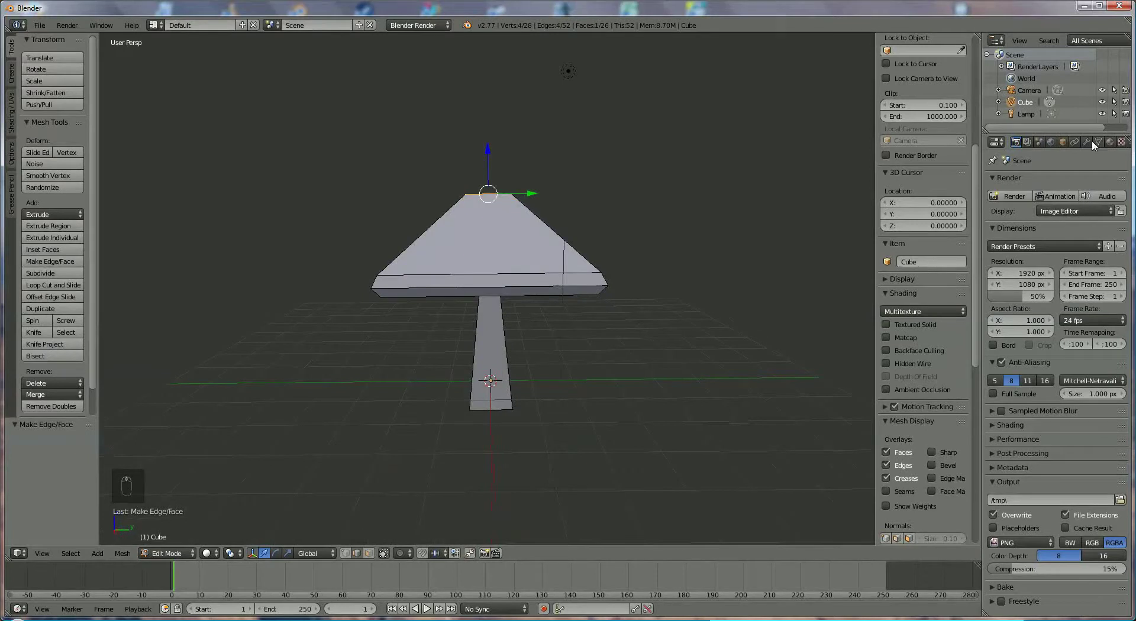
Add a Subdivision Surface modifier at level 5 so the mesh rounds into a mushroom
left_click_drag(1092, 144, 917, 383)
left_click_drag(918, 384, 1056, 267)
left_click(1055, 268)
left_click_drag(1055, 277, 691, 363)
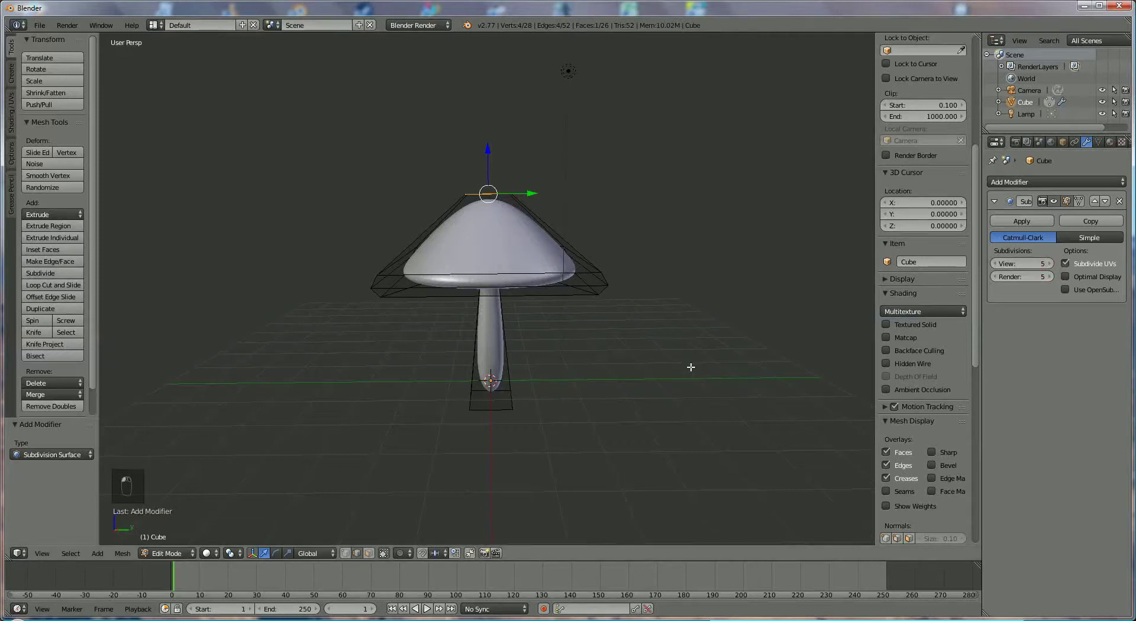
middle_click(690, 362)
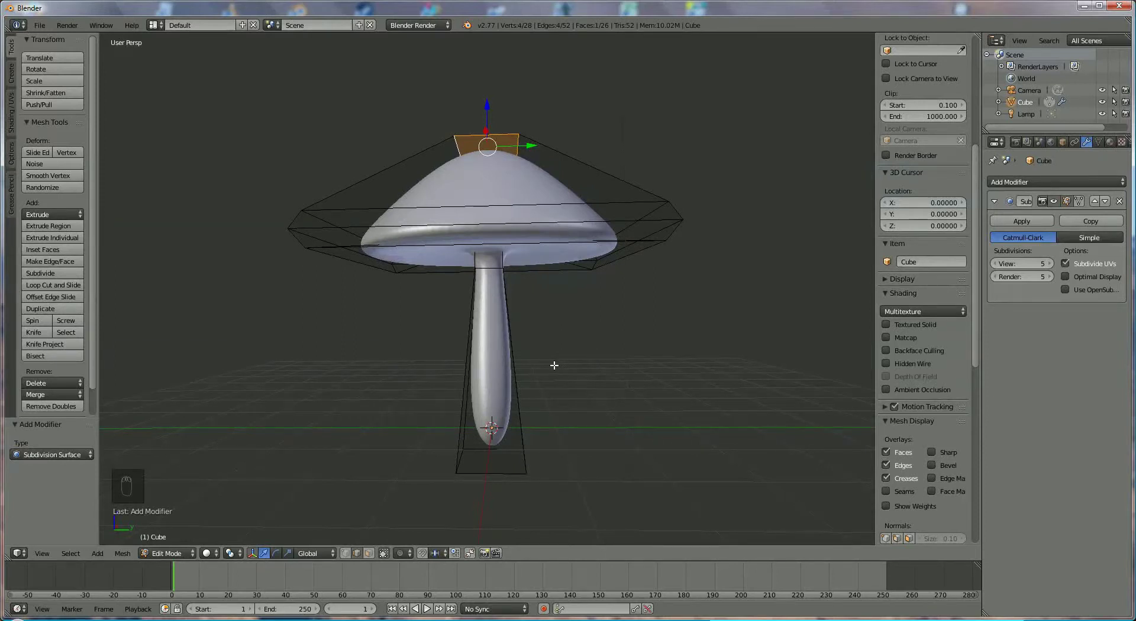
Add two loop cuts across the stem to flatten its base and firm up its shape
key("ctrl+r")
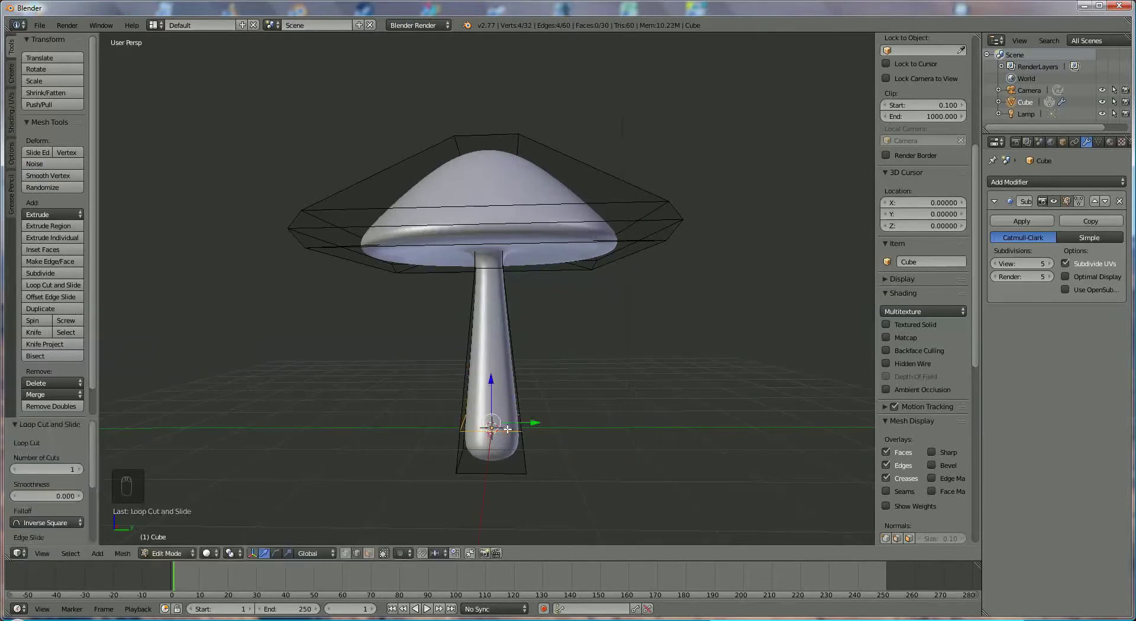
key("ctrl+r")
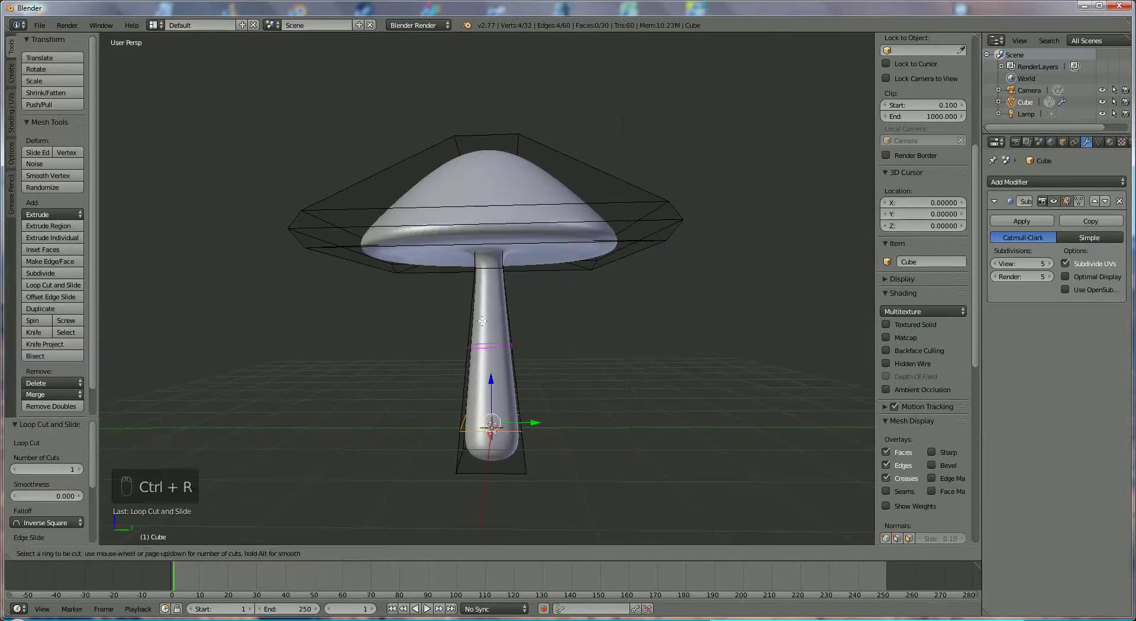
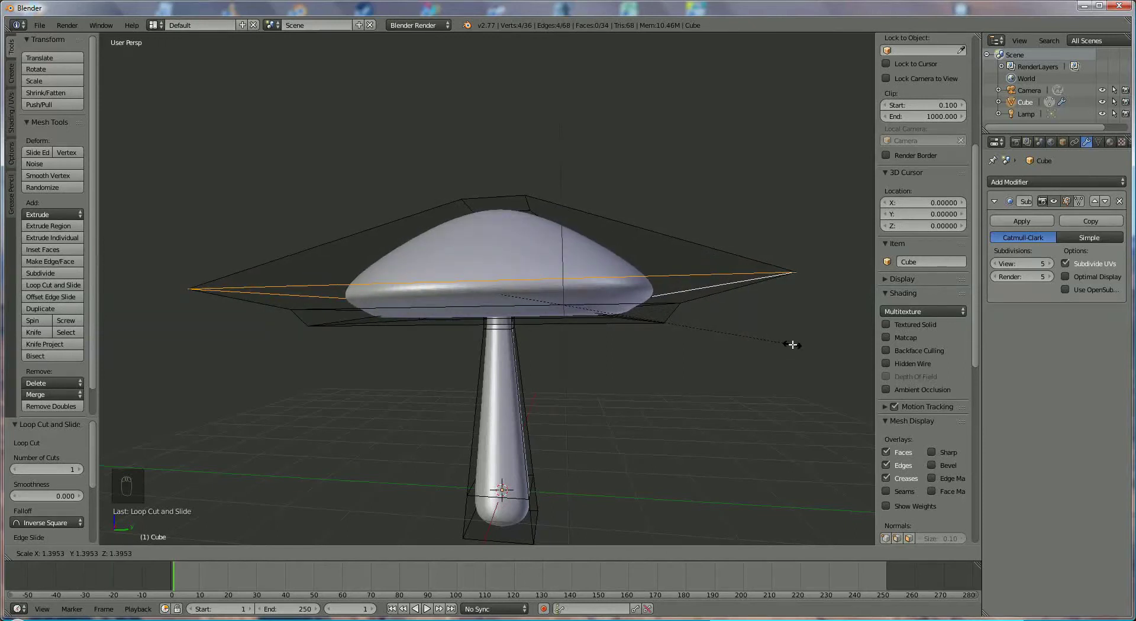
Scale the cap's edge loops outward to widen and flare the cap's rim
middle_click(574, 329)
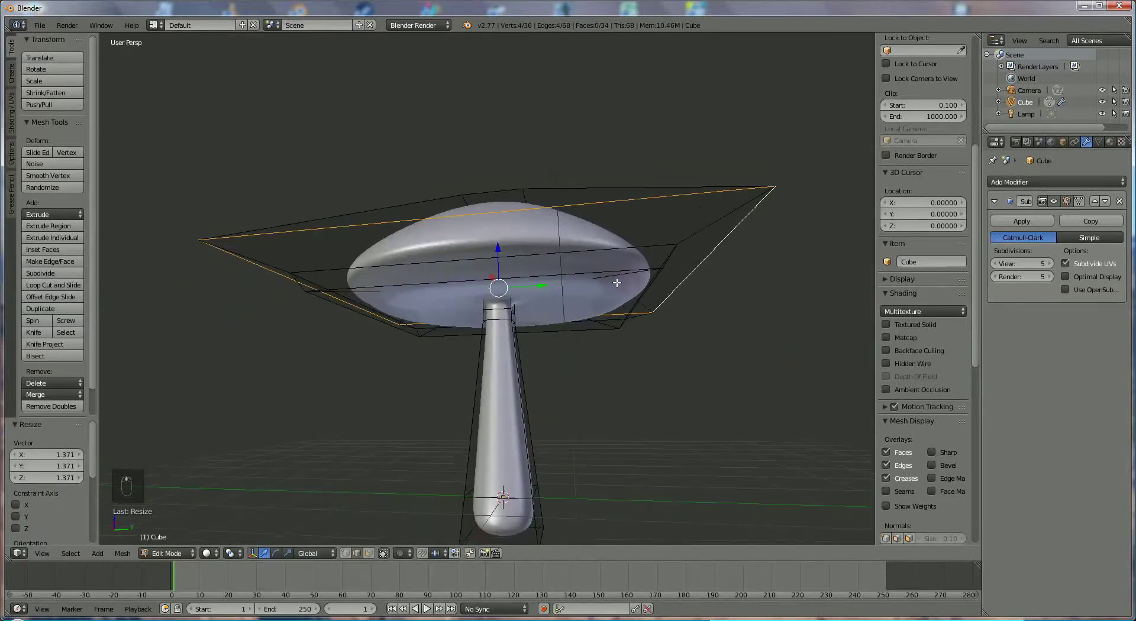
middle_click(610, 268)
left_click_drag(648, 290, 680, 266)
middle_click(679, 305)
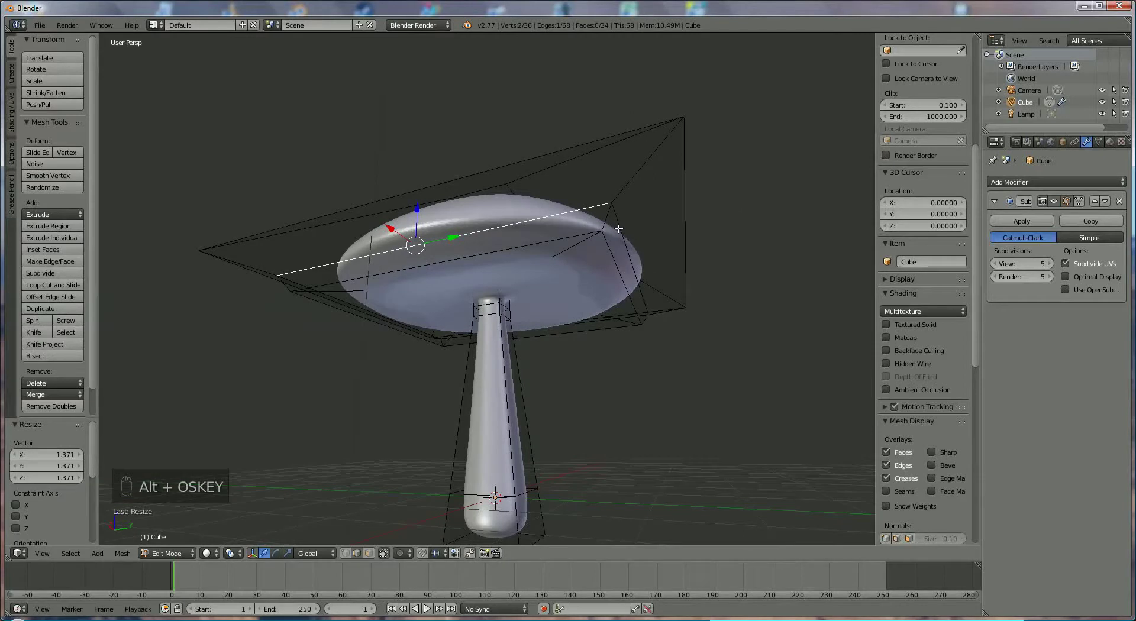
left_click_drag(619, 223, 608, 302)
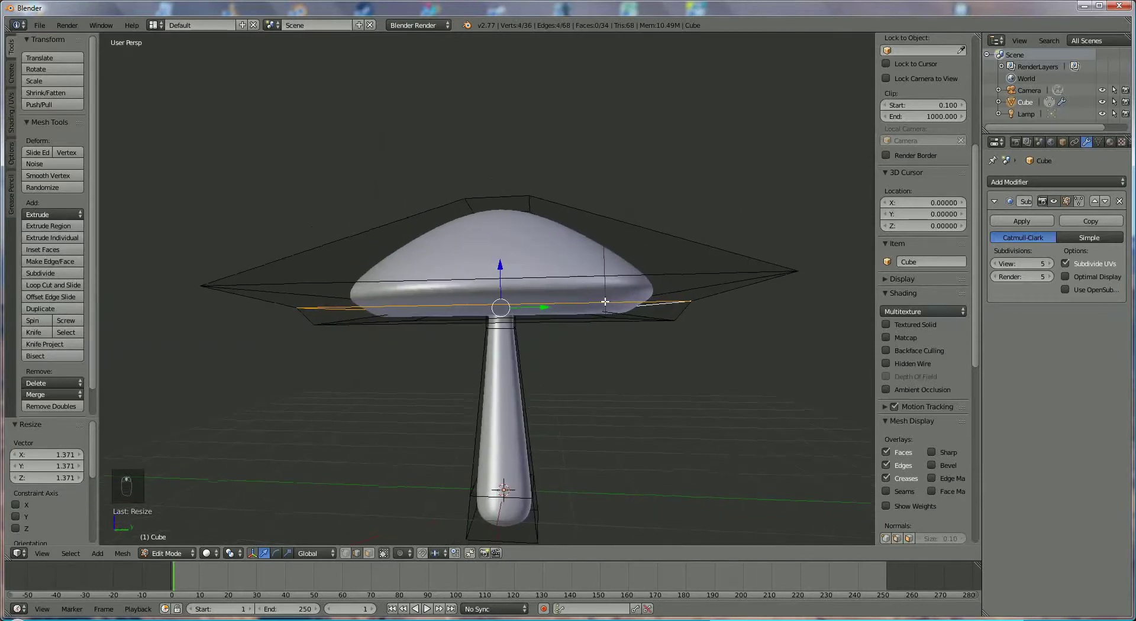
key("s")
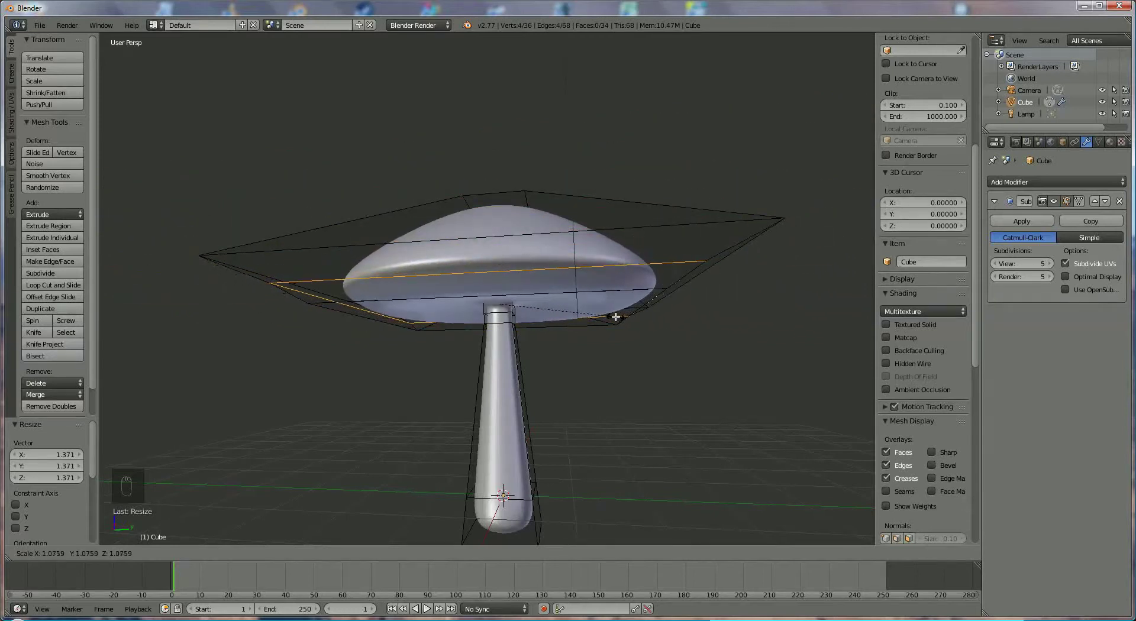
middle_click(573, 332)
middle_click(565, 285)
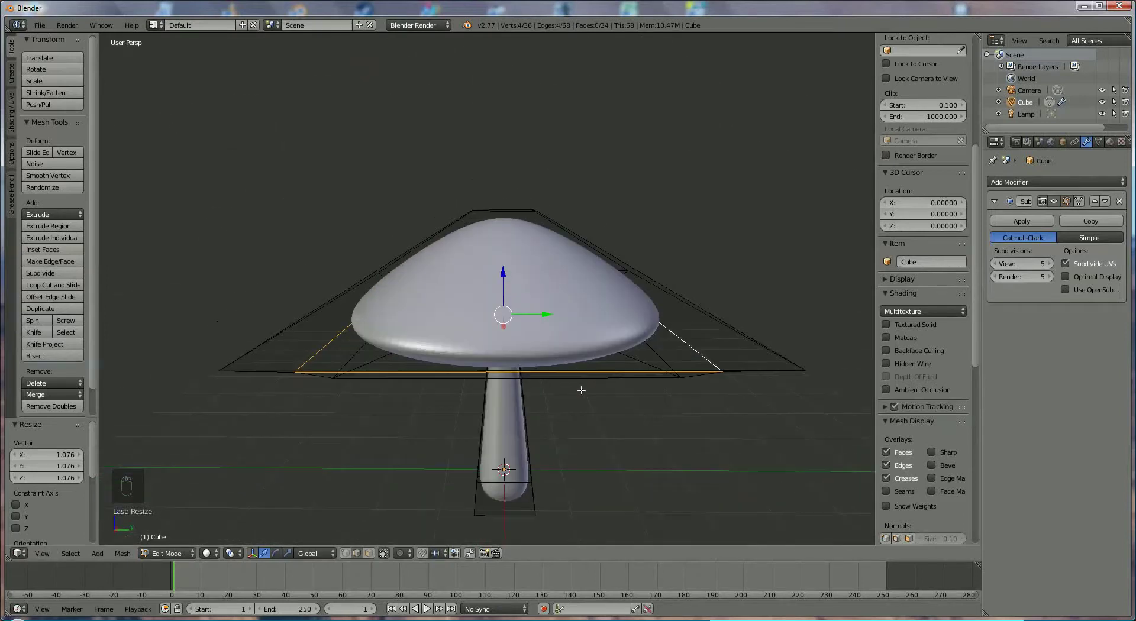
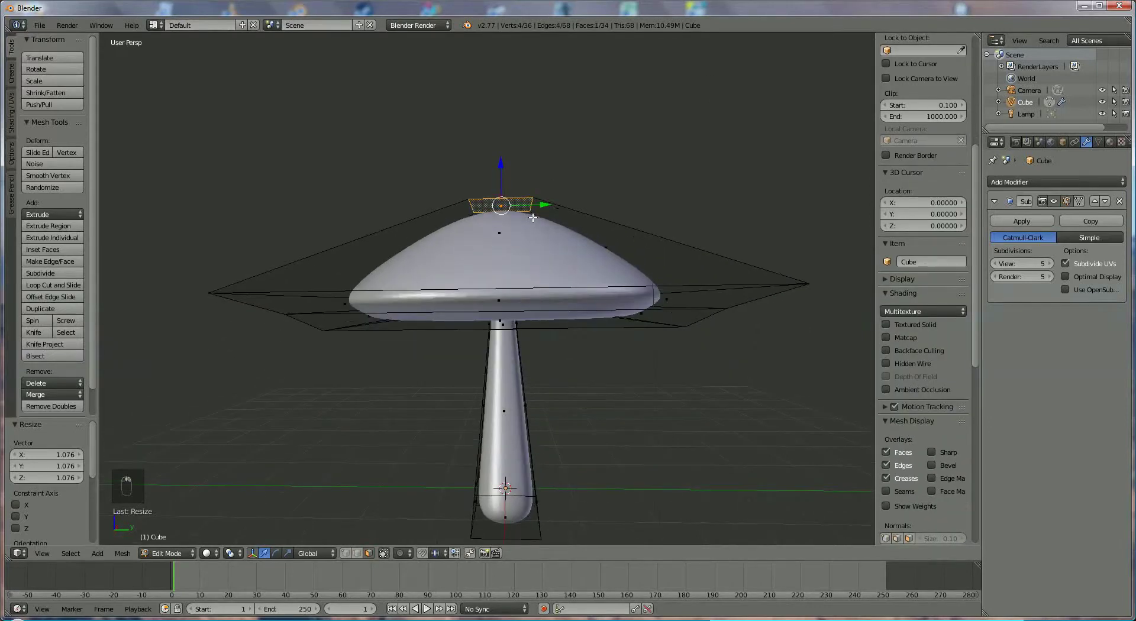
Pull the cap's top upward along Z into a taller rounded dome, refine its outline and leave Edit Mode
left_click_drag(496, 167, 494, 97)
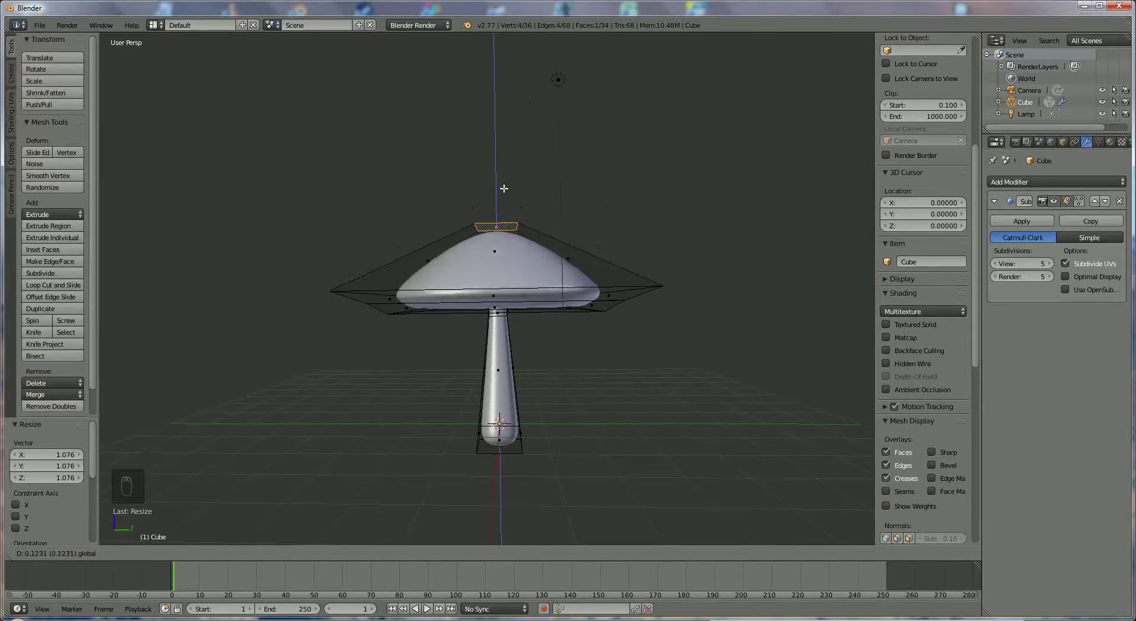
key("s")
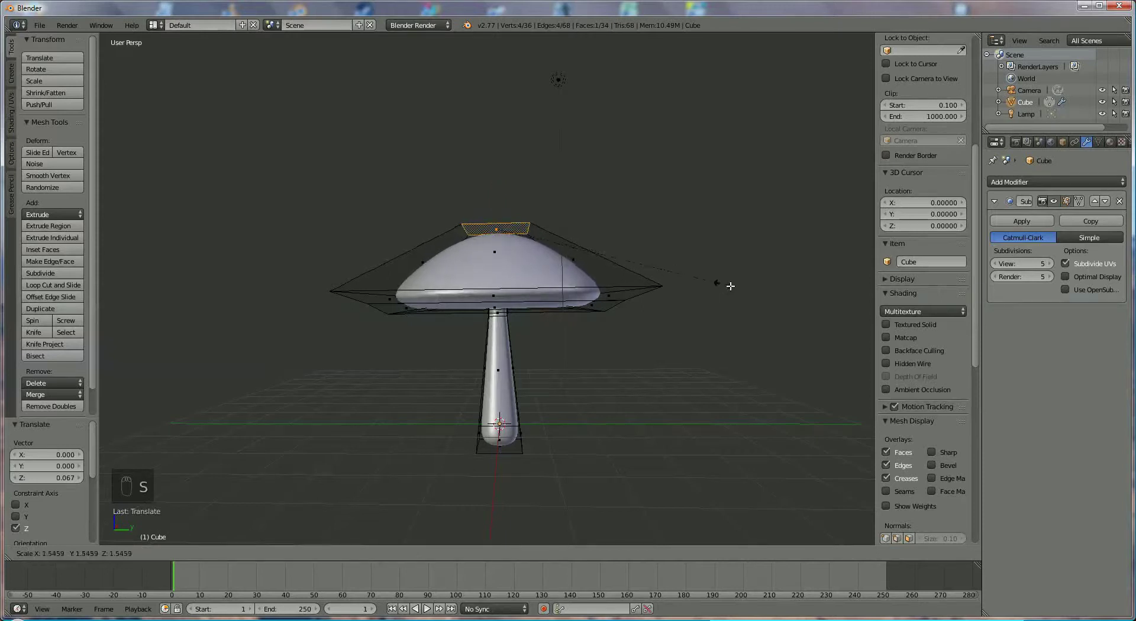
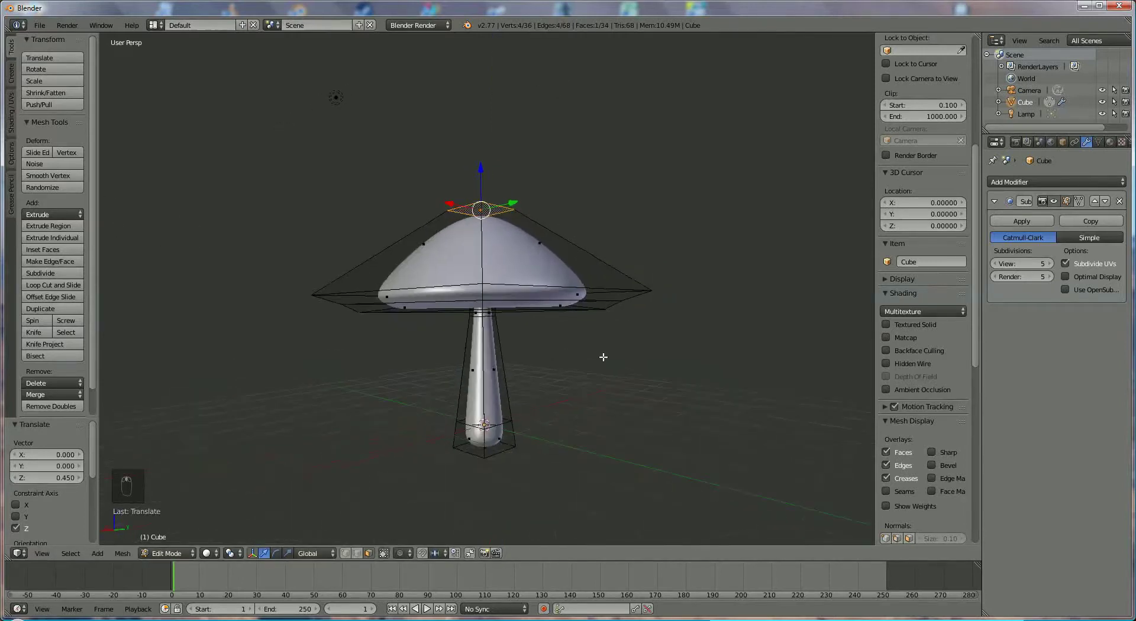
left_click_drag(1076, 182, 1046, 209)
left_click_drag(1045, 209, 1034, 377)
middle_click(1035, 377)
left_click_drag(1041, 395, 1022, 404)
middle_click(1023, 398)
left_click_drag(1016, 450, 991, 452)
left_click_drag(992, 444, 1014, 388)
left_click_drag(1015, 388, 986, 272)
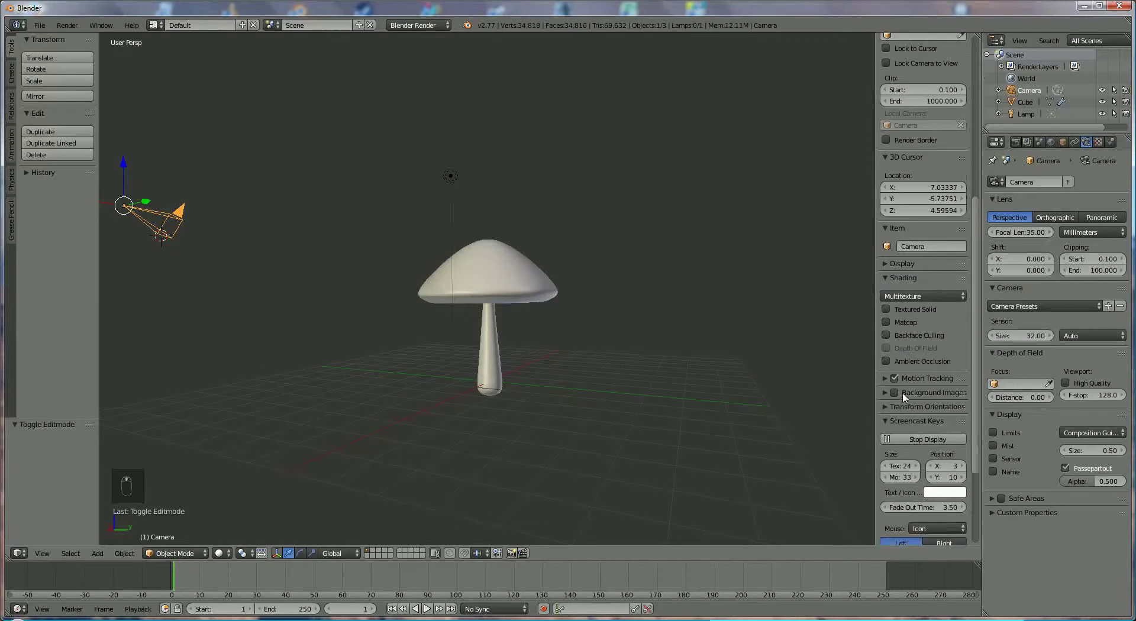
Frame the whole mushroom centered in the camera view, then return to the free perspective
left_click_drag(887, 138, 495, 260)
key("KP_0")
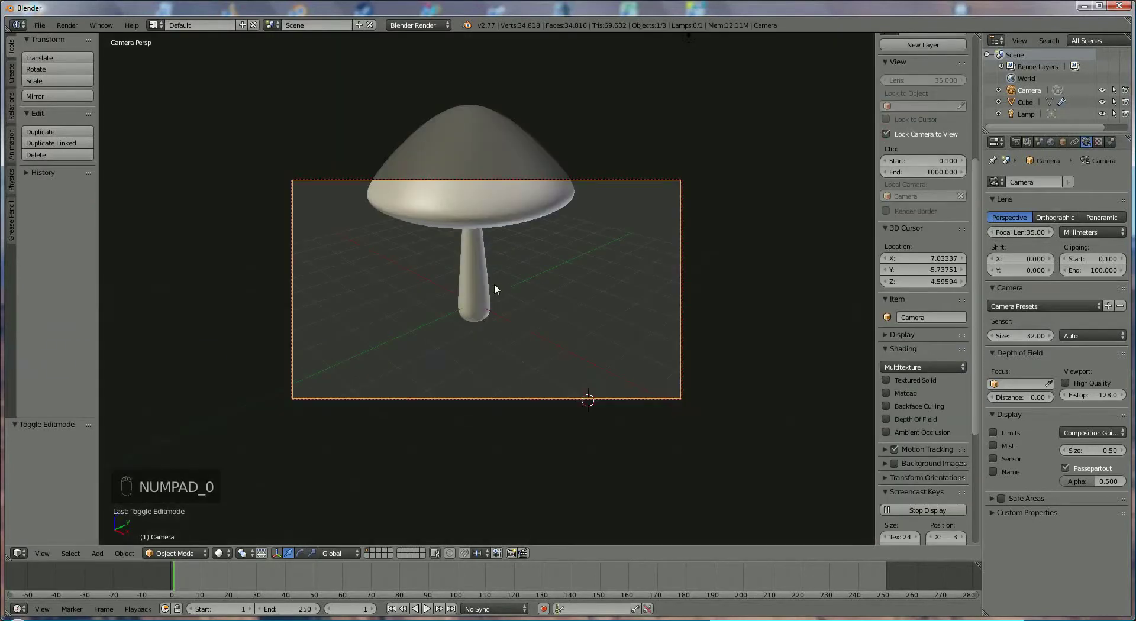
left_click_drag(487, 322, 491, 265)
left_click_drag(501, 266, 560, 286)
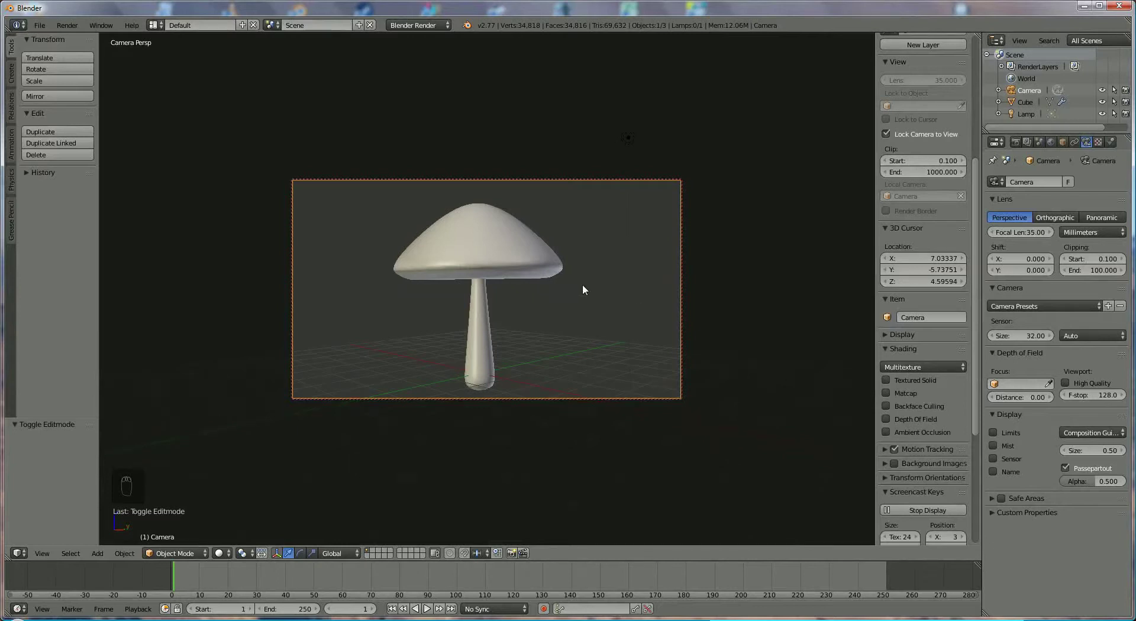
key("KP_0")
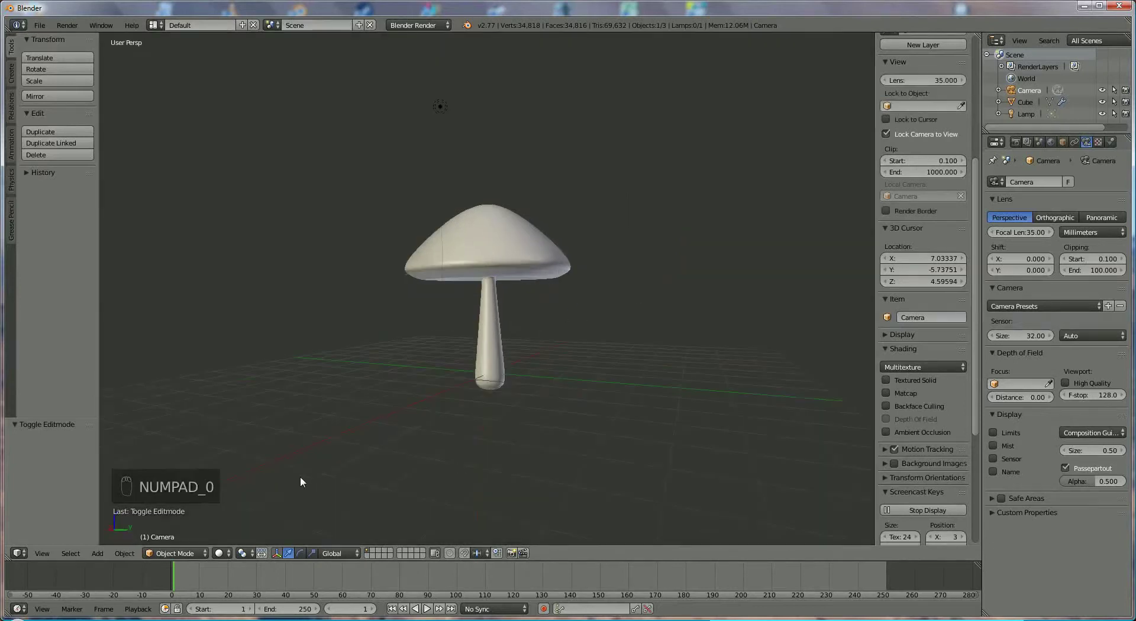
Select the lamp and place a duplicate of it beside the mushroom
left_click(444, 107)
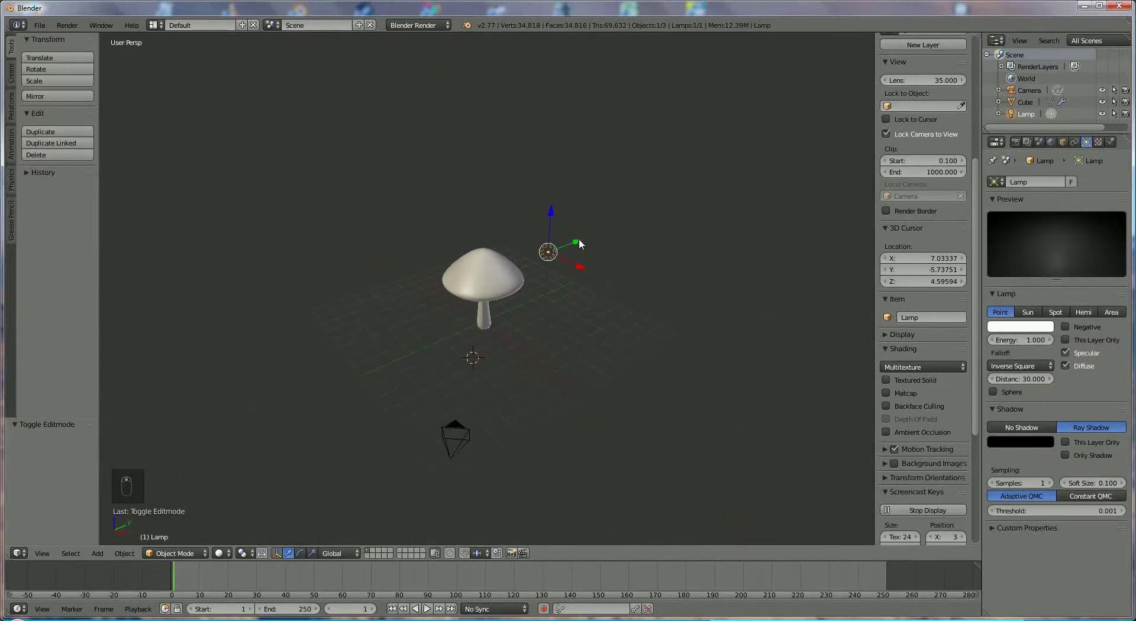
left_click_drag(578, 248, 567, 257)
key("shift+d")
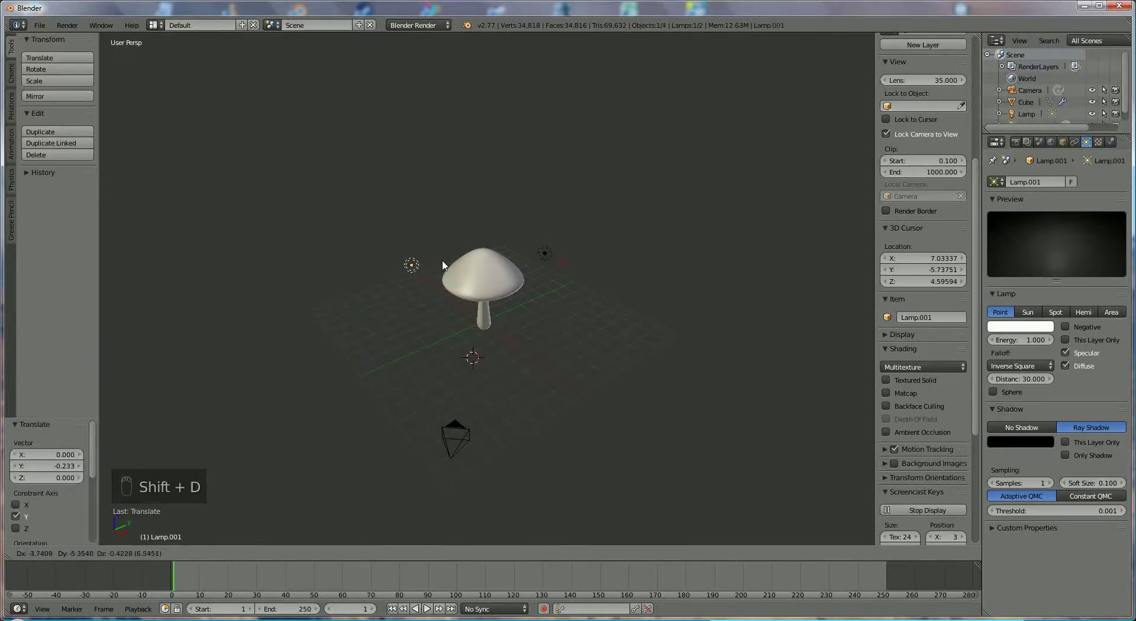
left_click_drag(474, 270, 485, 276)
Duplicate a third lamp and move it along one axis to a new spot around the mushroom
key("shift+d")
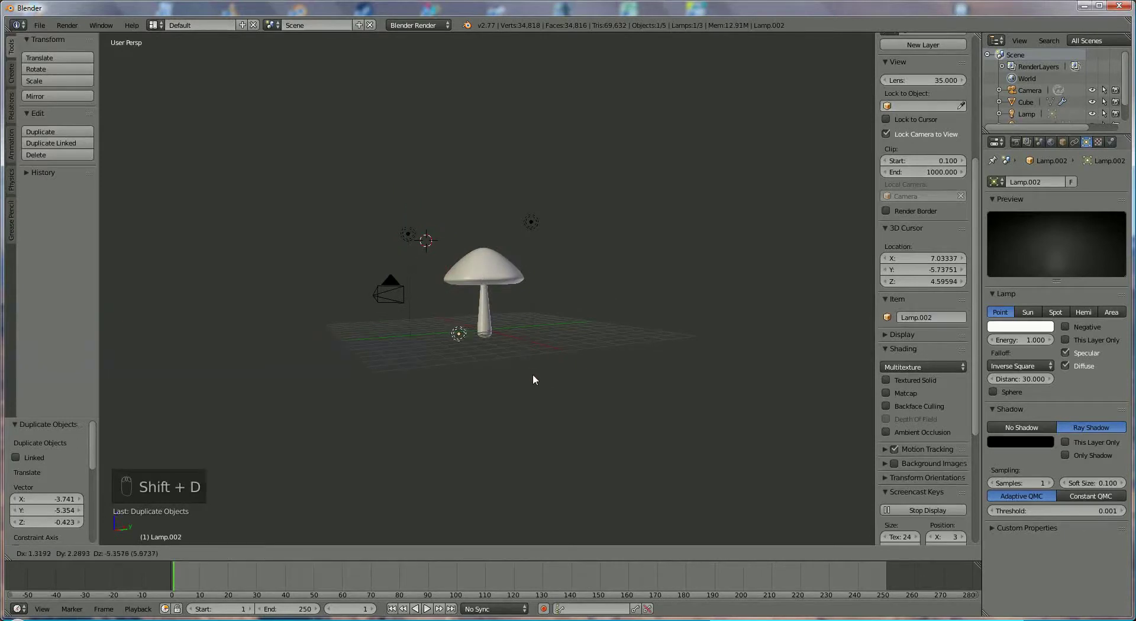
left_click_drag(465, 320, 408, 347)
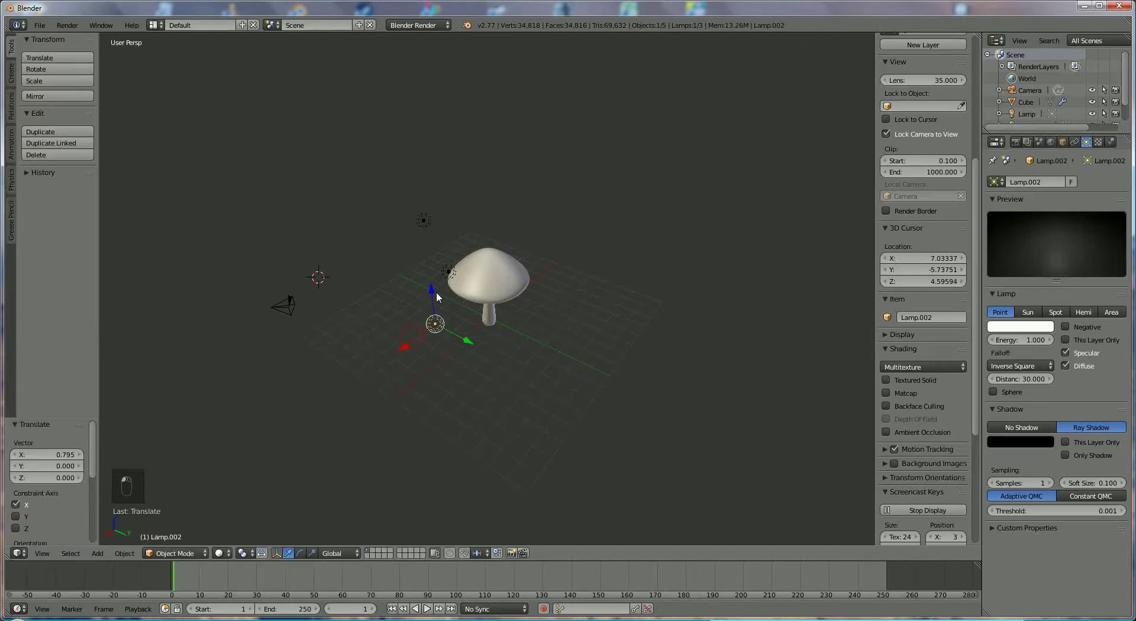
middle_click(476, 283)
middle_click(481, 290)
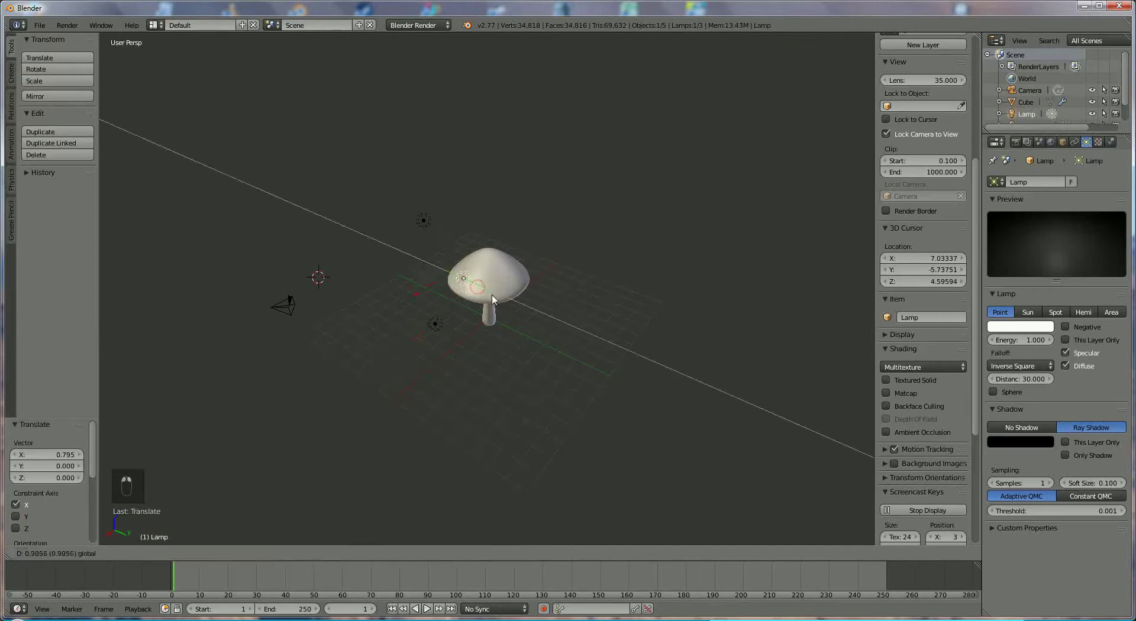
left_click(410, 340)
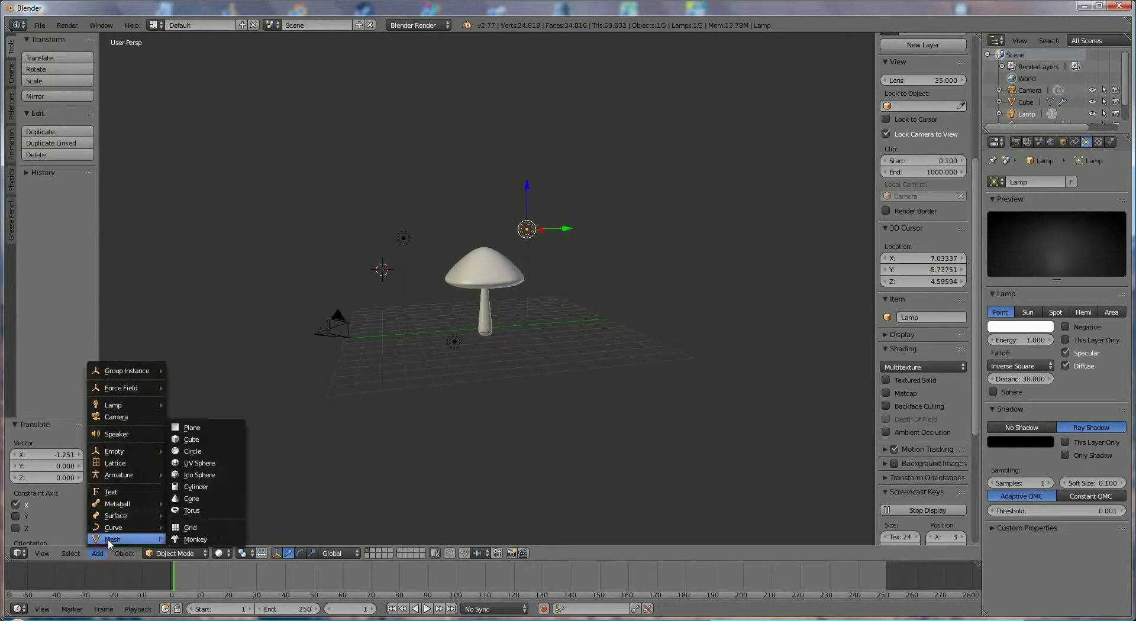
Add a plane and move it down along one axis until it sits beneath the mushroom
middle_click(410, 293)
left_click_drag(405, 294, 407, 309)
middle_click(408, 309)
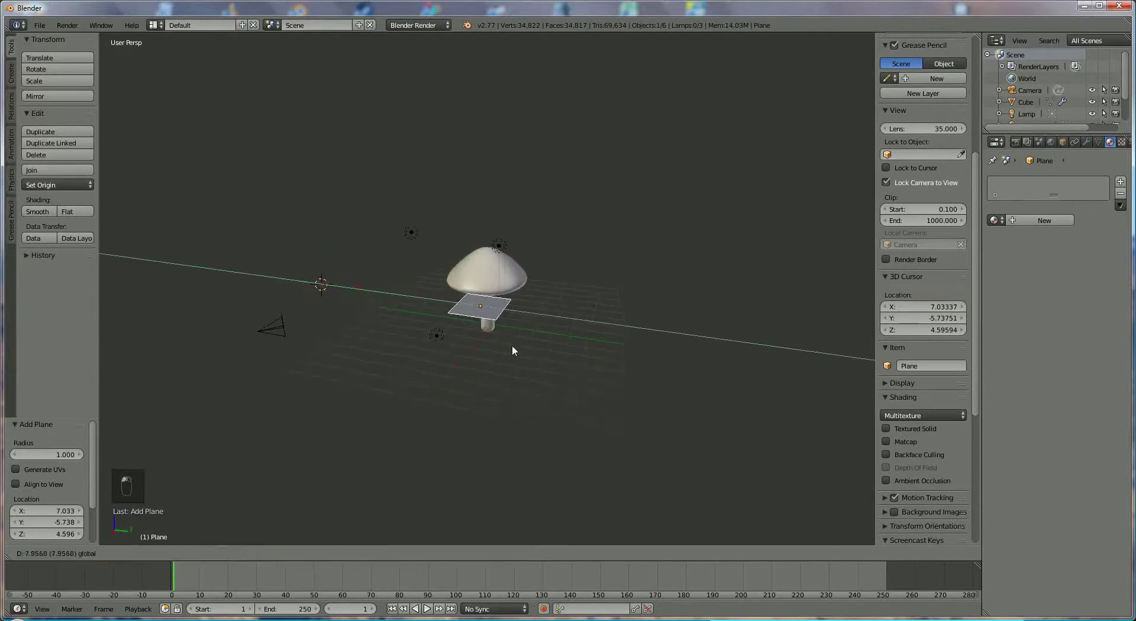
left_click_drag(516, 348, 498, 365)
middle_click(498, 365)
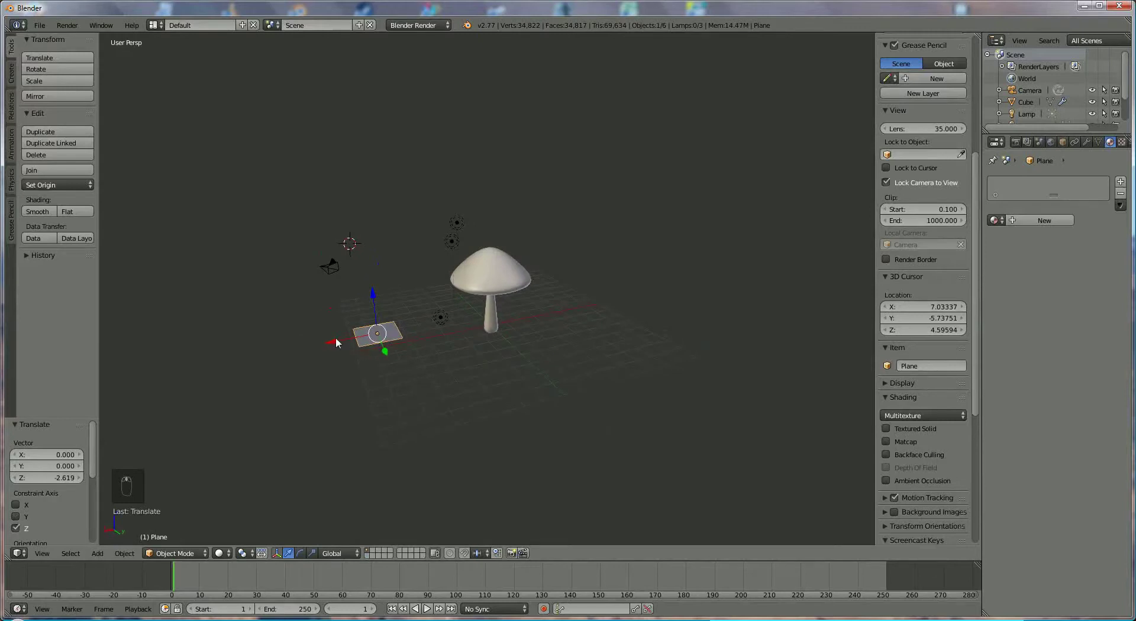
middle_click(525, 387)
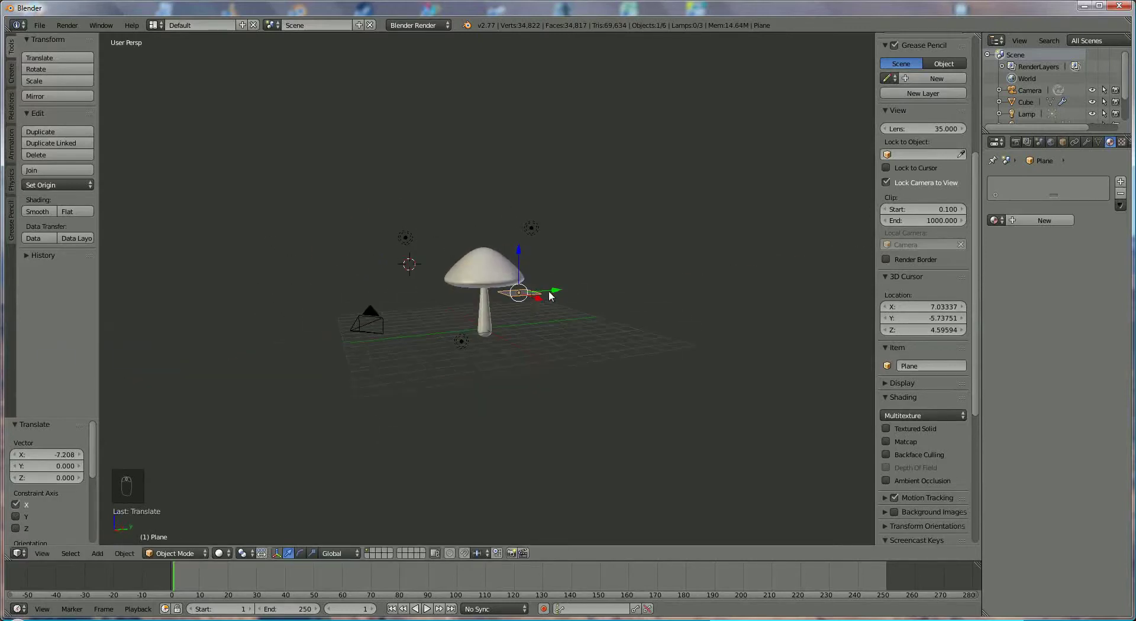
left_click_drag(553, 294, 488, 356)
middle_click(488, 356)
left_click_drag(472, 304, 604, 381)
middle_click(605, 382)
Tilt the plane and scale it up far larger than the mushroom as a ground
key("r")
left_click_drag(617, 331, 637, 299)
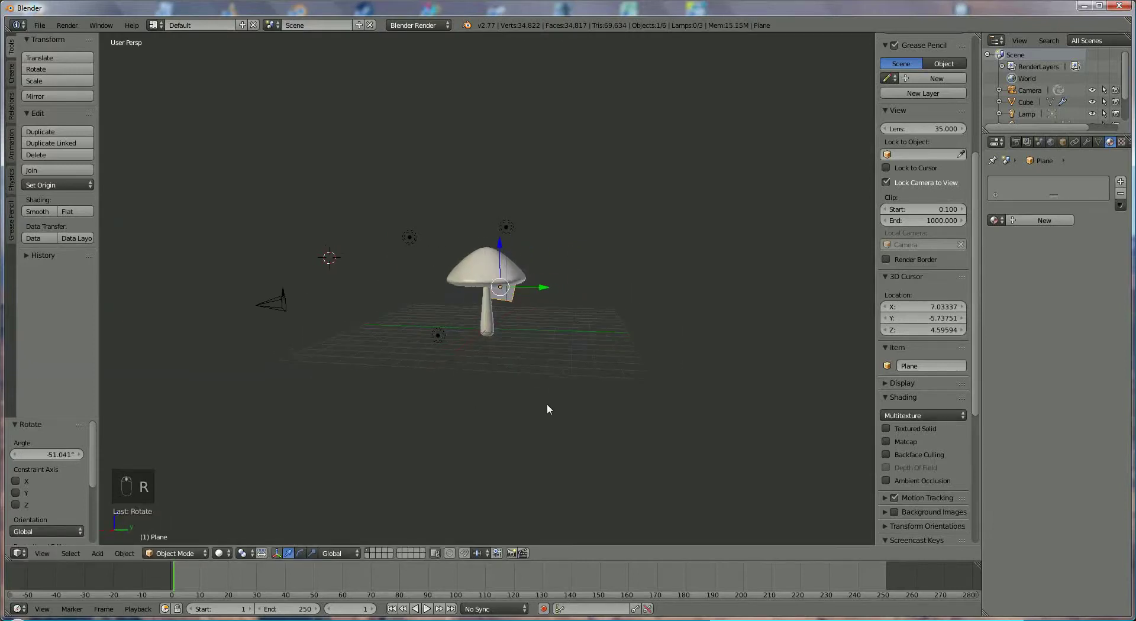
key("s")
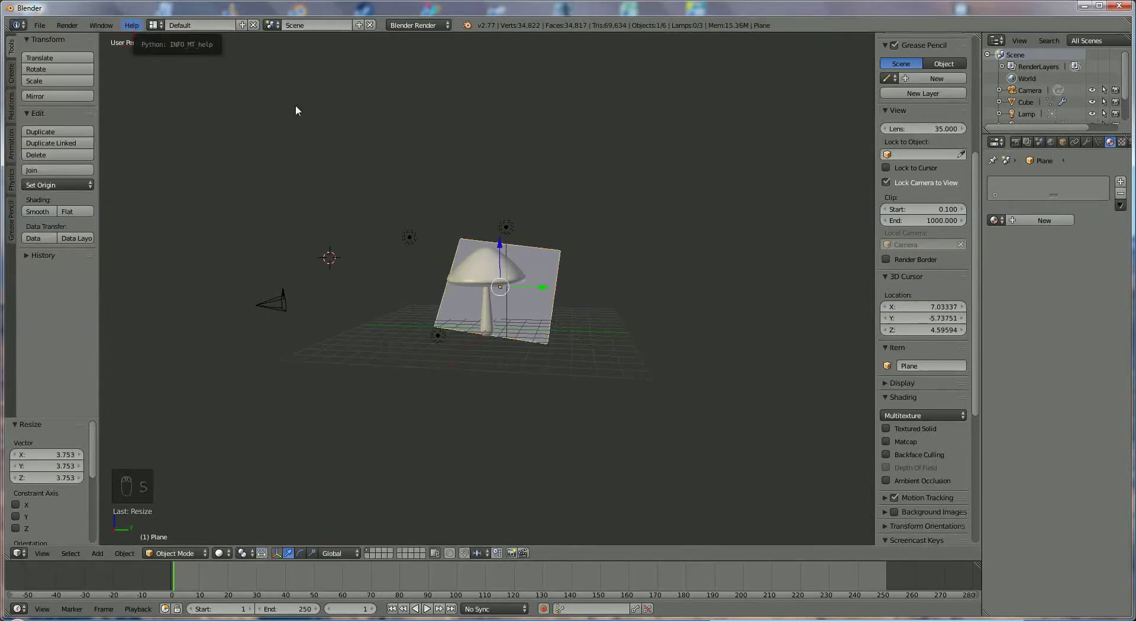
key("s")
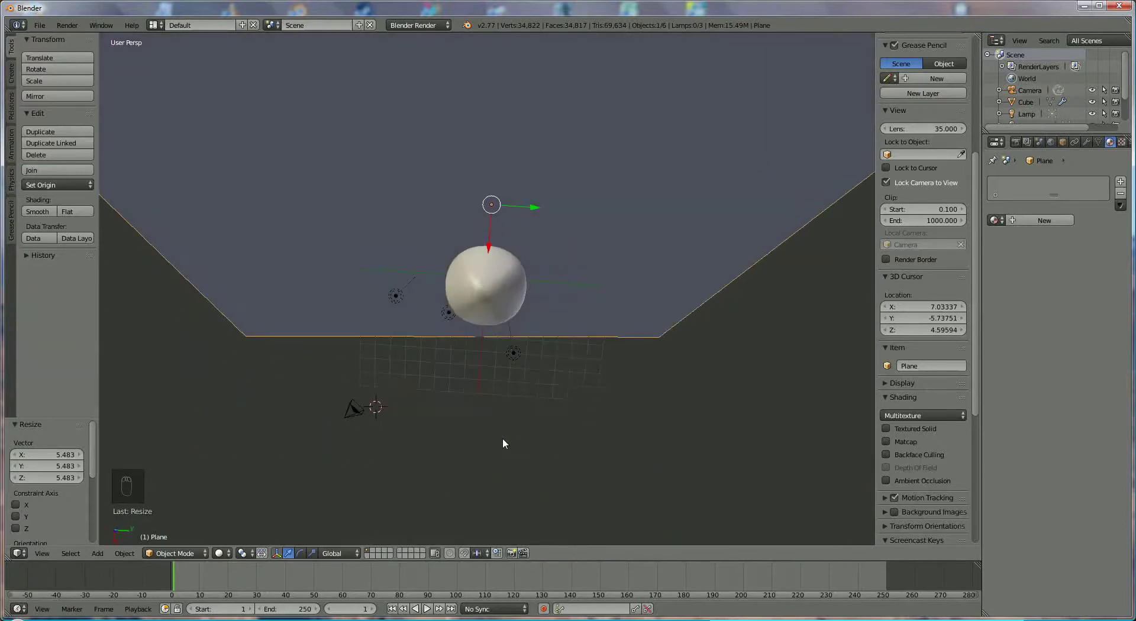
key("r")
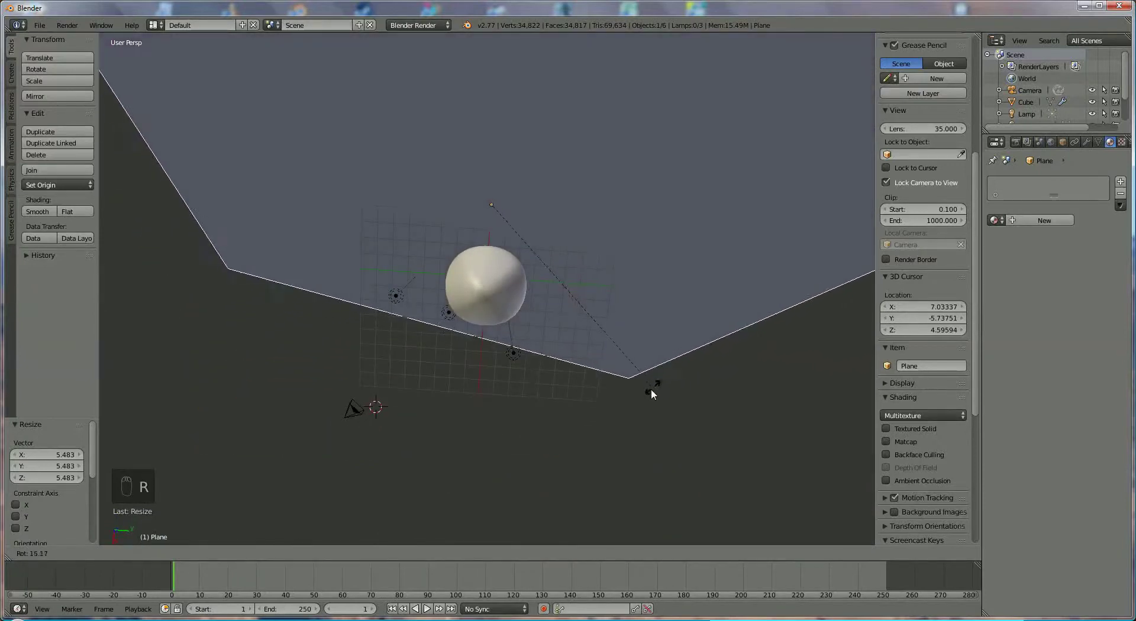
Give the ground plane a new material with a yellow-green diffuse colour
left_click_drag(551, 207, 508, 201)
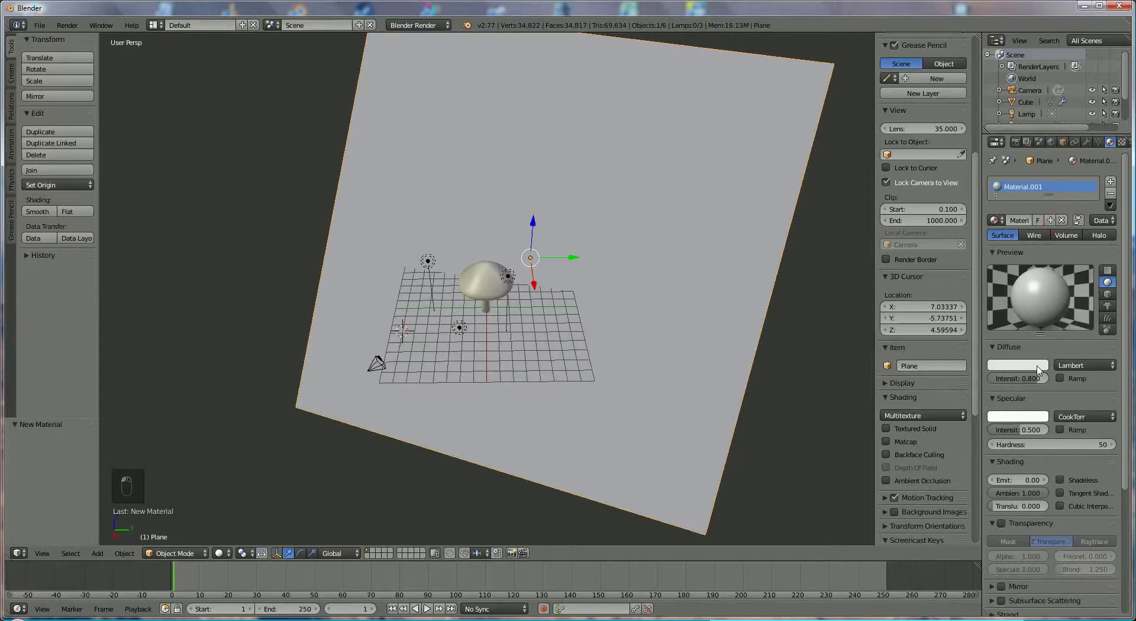
left_click_drag(973, 218, 1048, 381)
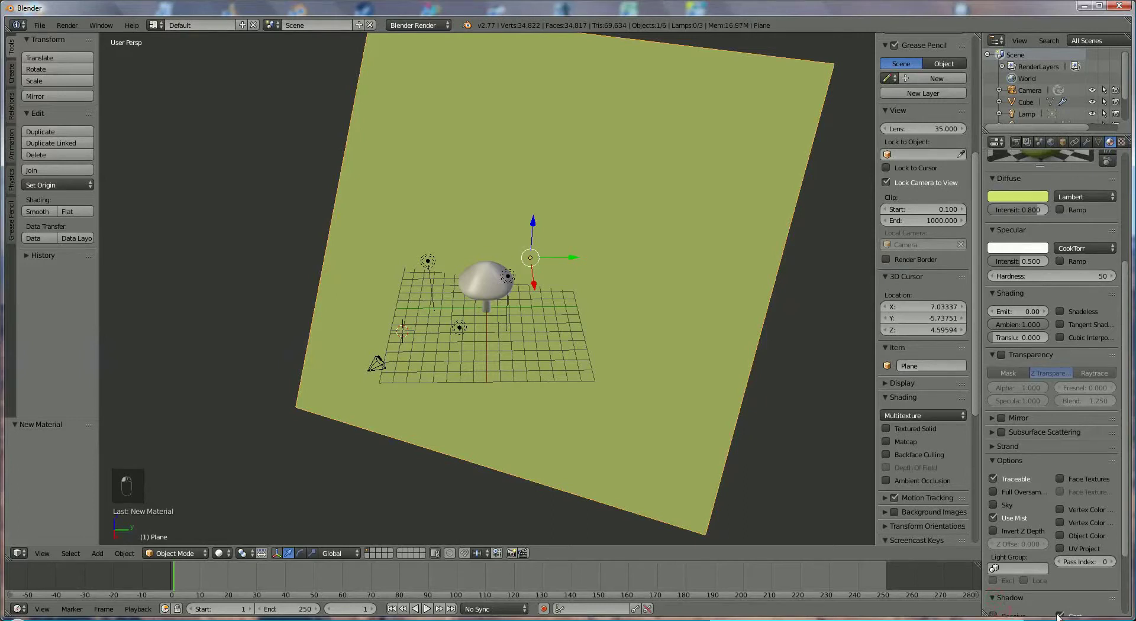
left_click_drag(482, 335, 1019, 595)
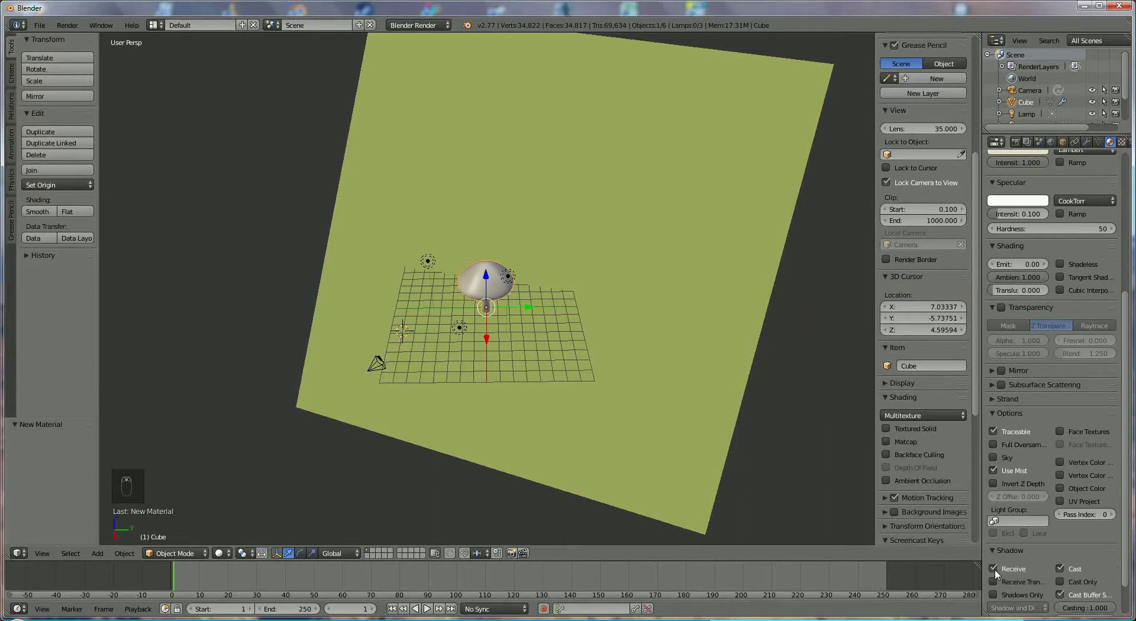
left_click_drag(1013, 572, 1027, 211)
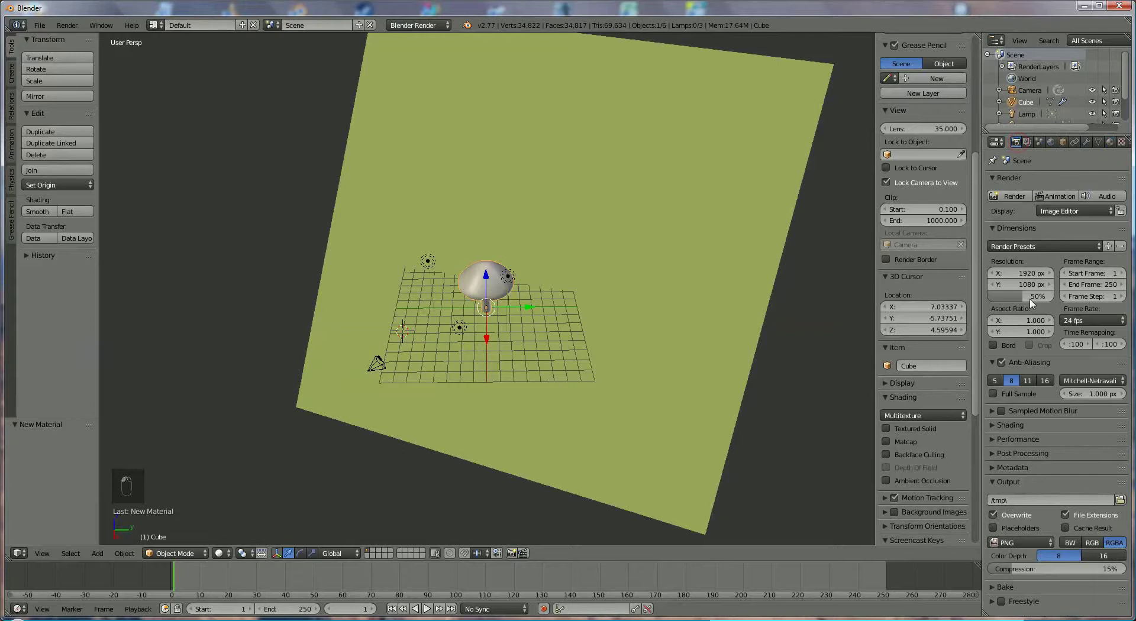
Set the render output format to JPEG and move the lamp to a new position
left_click_drag(1021, 548, 1044, 349)
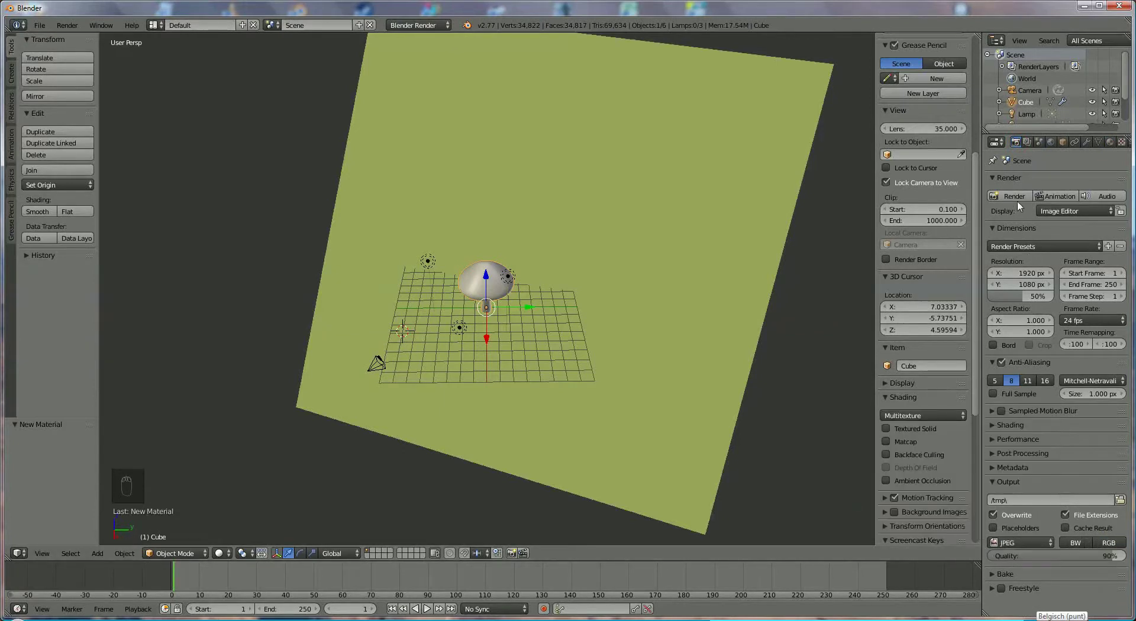
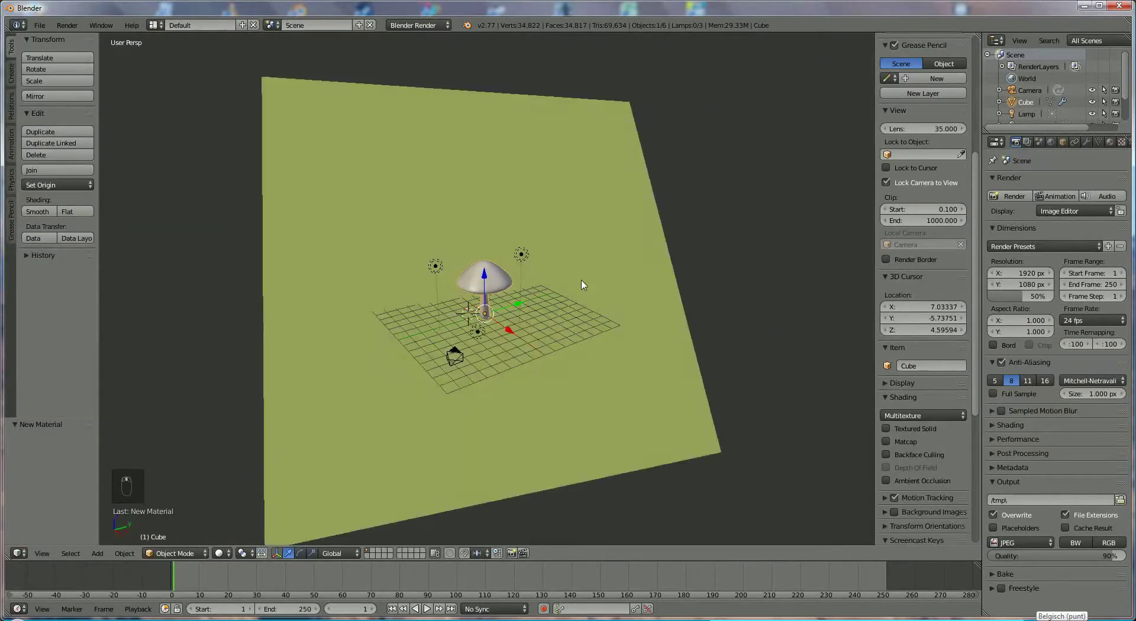
left_click_drag(536, 296, 539, 287)
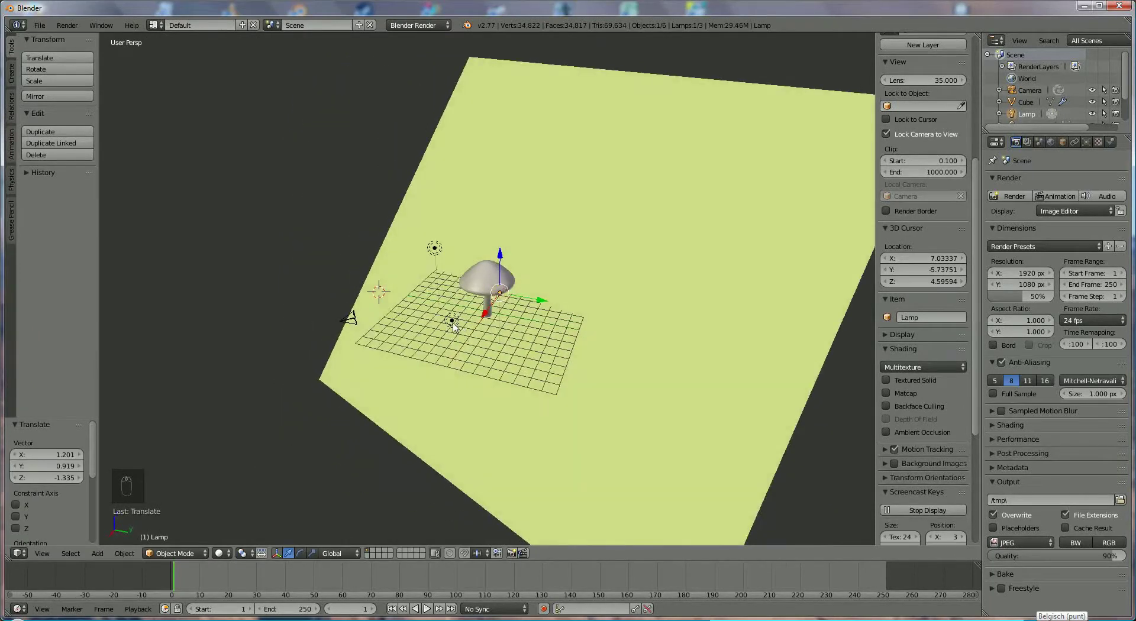
left_click_drag(492, 333, 437, 251)
Shift the ground plane sideways and tilt it by roughly 14 degrees under the mushroom
left_click_drag(434, 261, 398, 299)
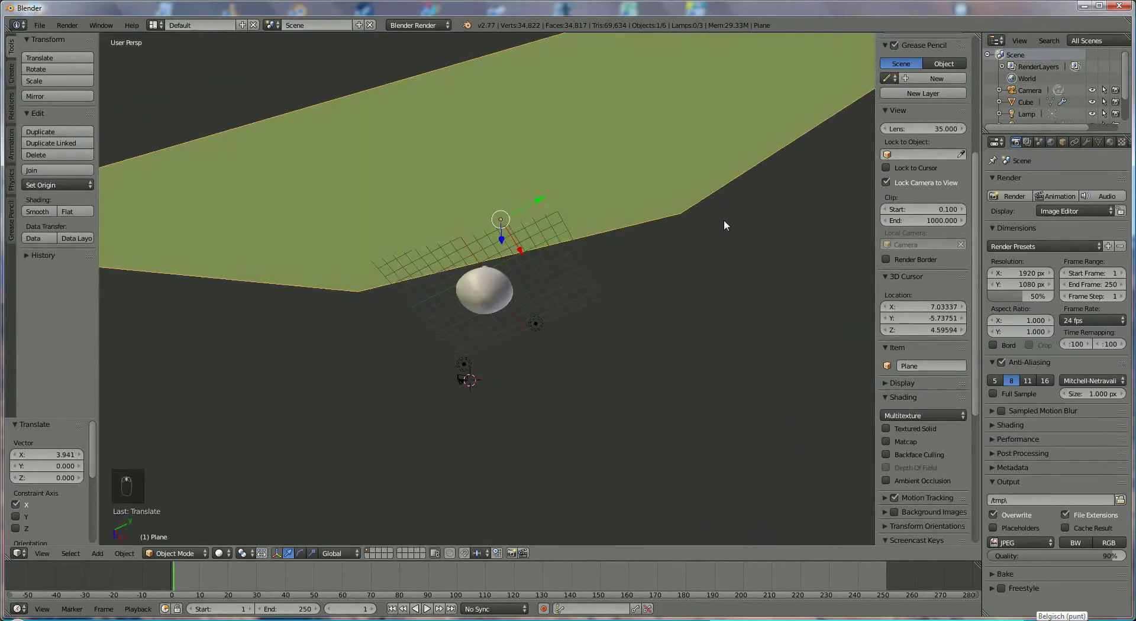
key("r")
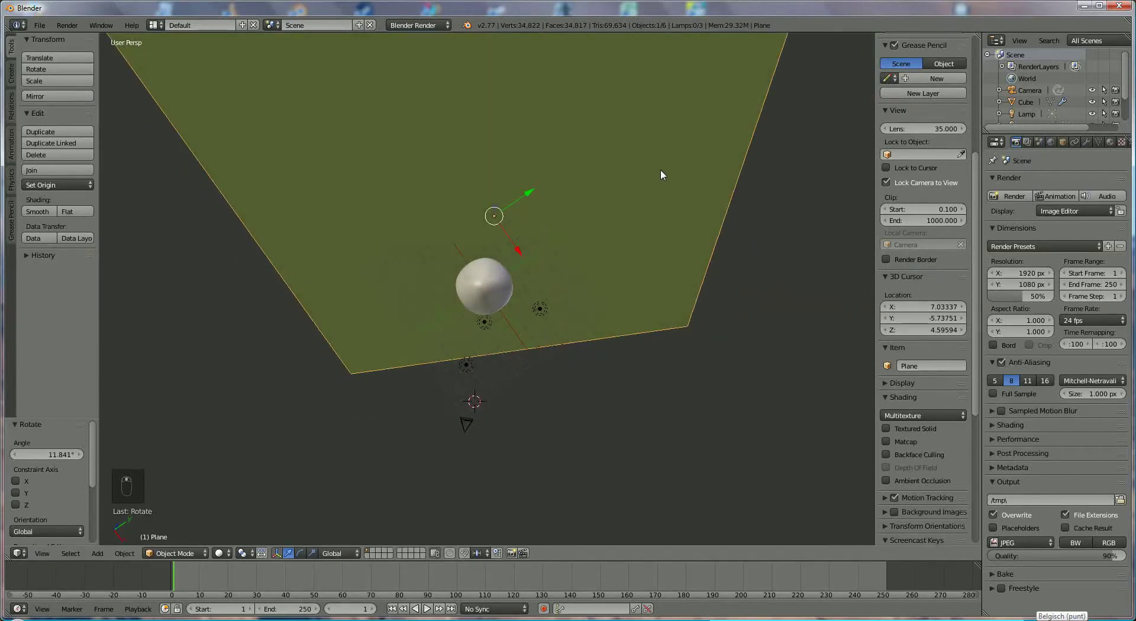
key("r")
left_click_drag(673, 187, 672, 217)
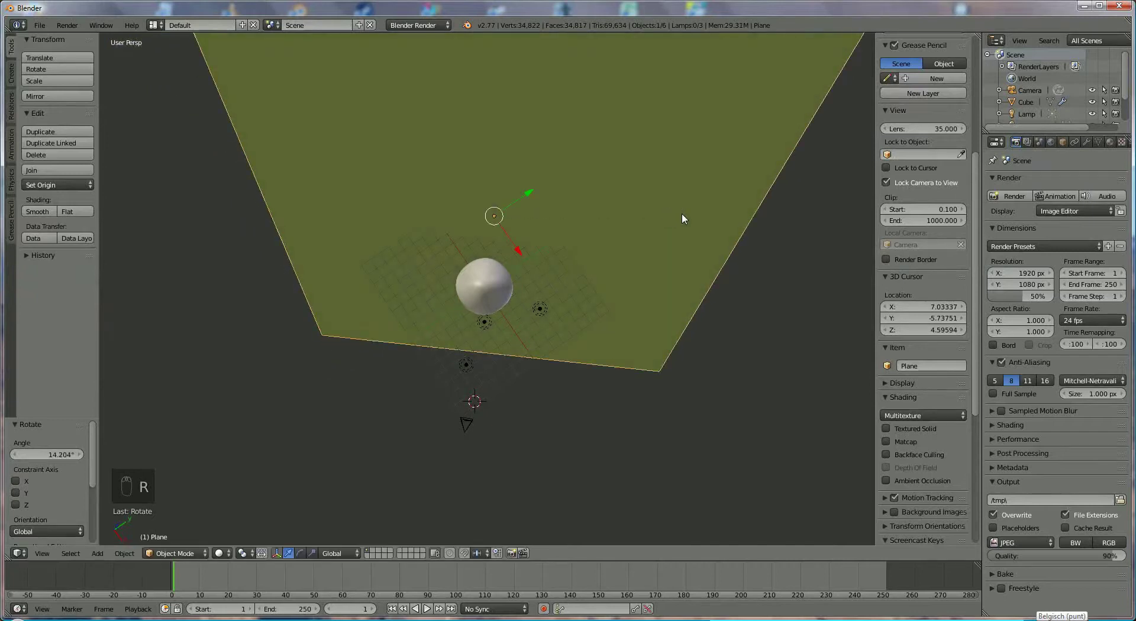
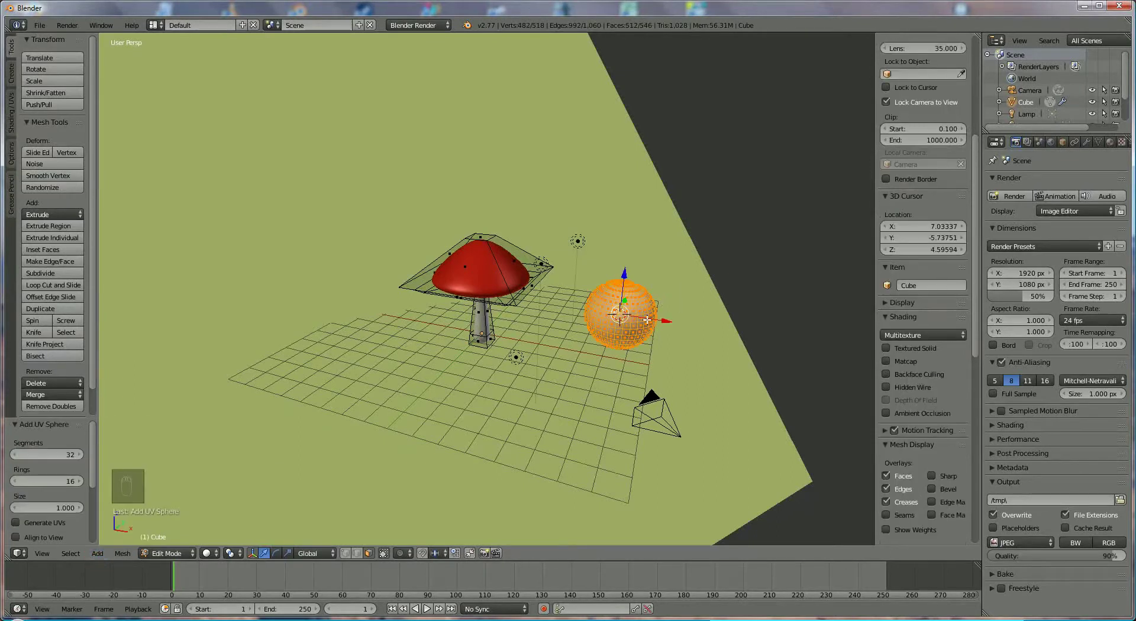
Shrink the new UV sphere and move it onto the cap surface as a spot
key("s")
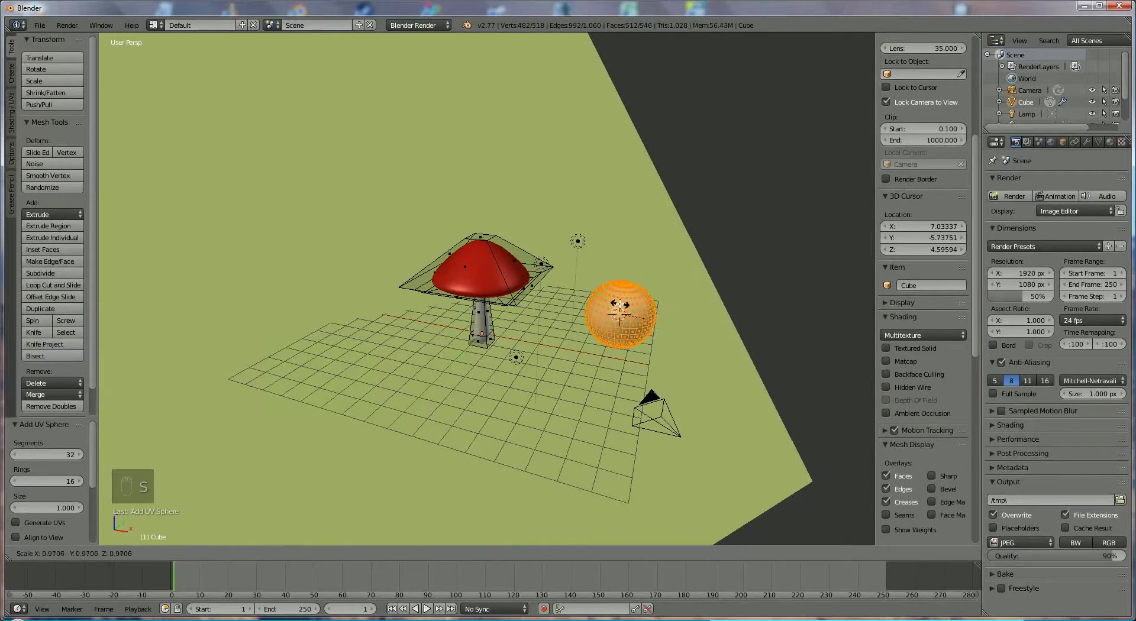
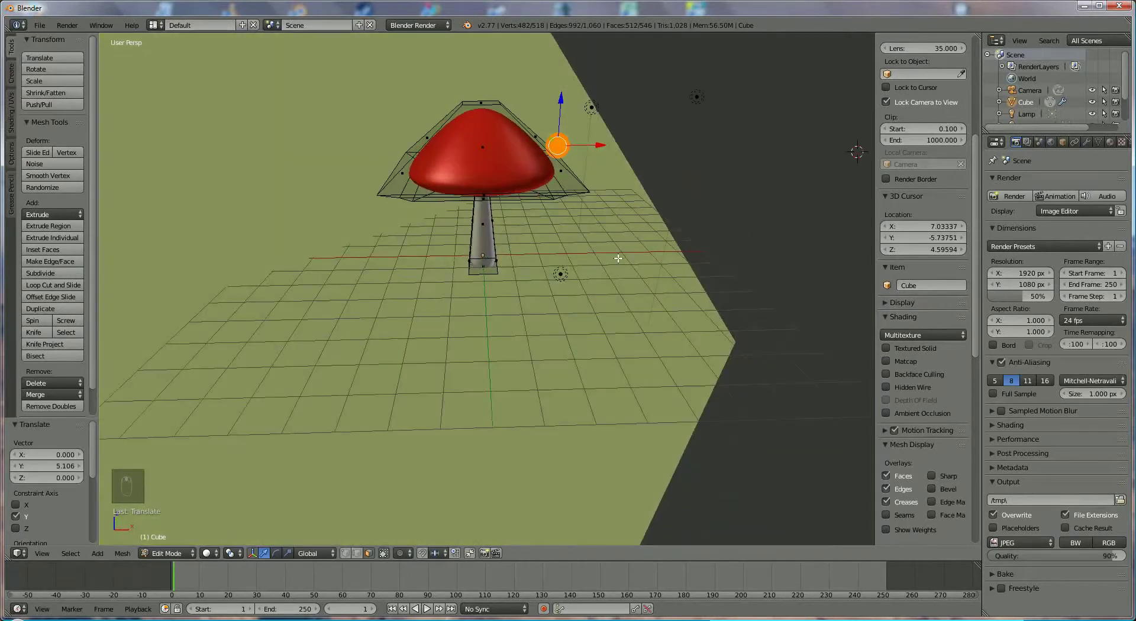
left_click_drag(540, 225, 494, 223)
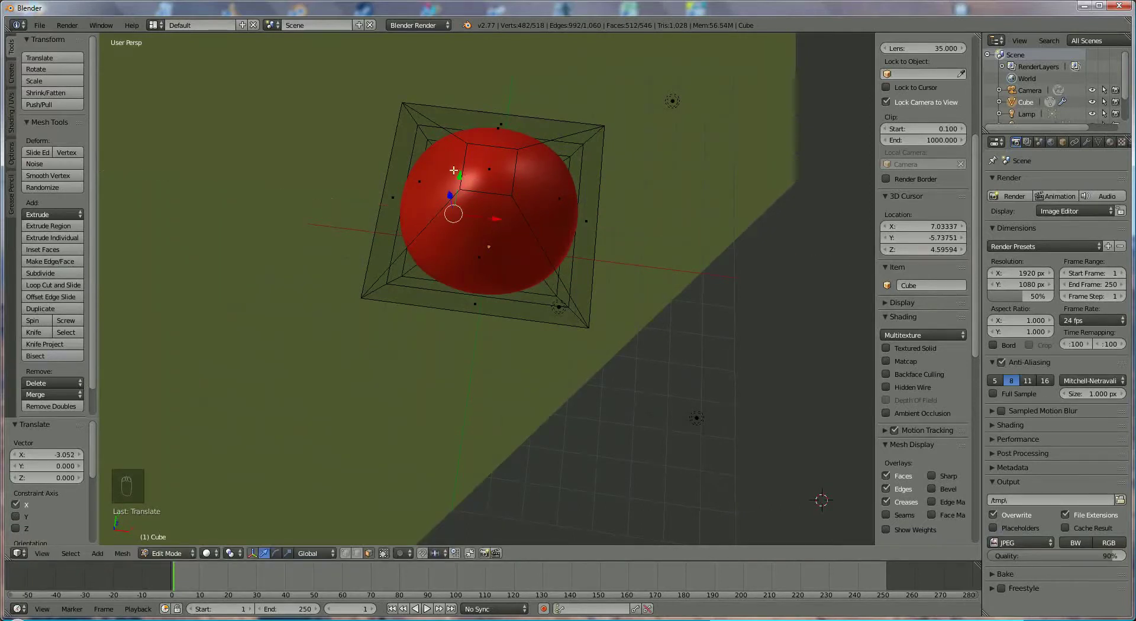
left_click_drag(461, 180, 459, 217)
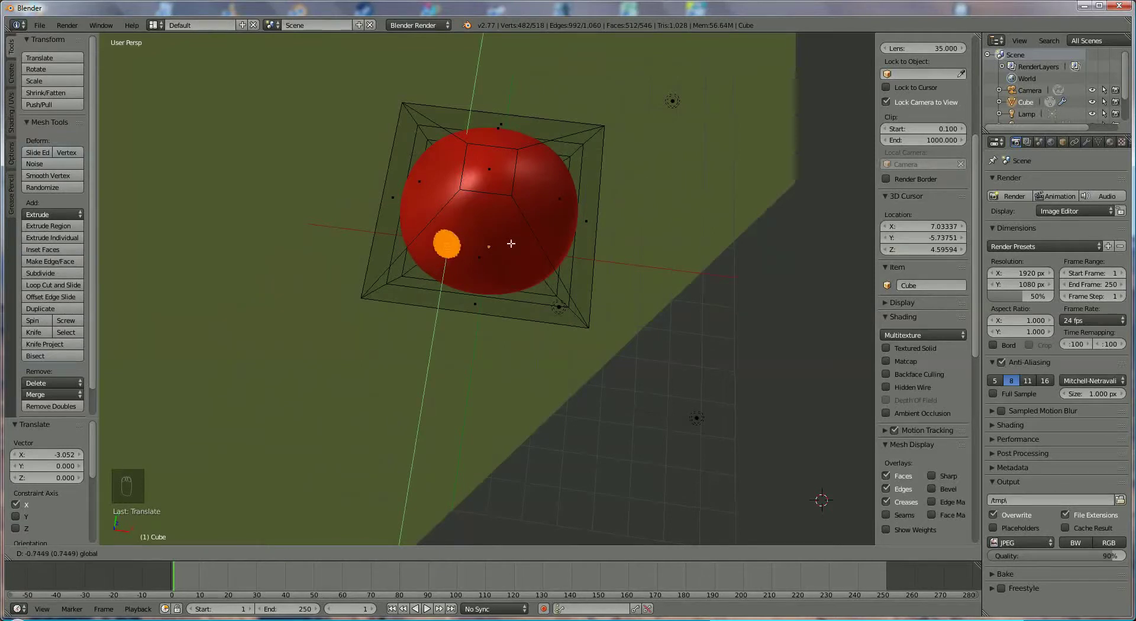
left_click_drag(534, 156, 539, 169)
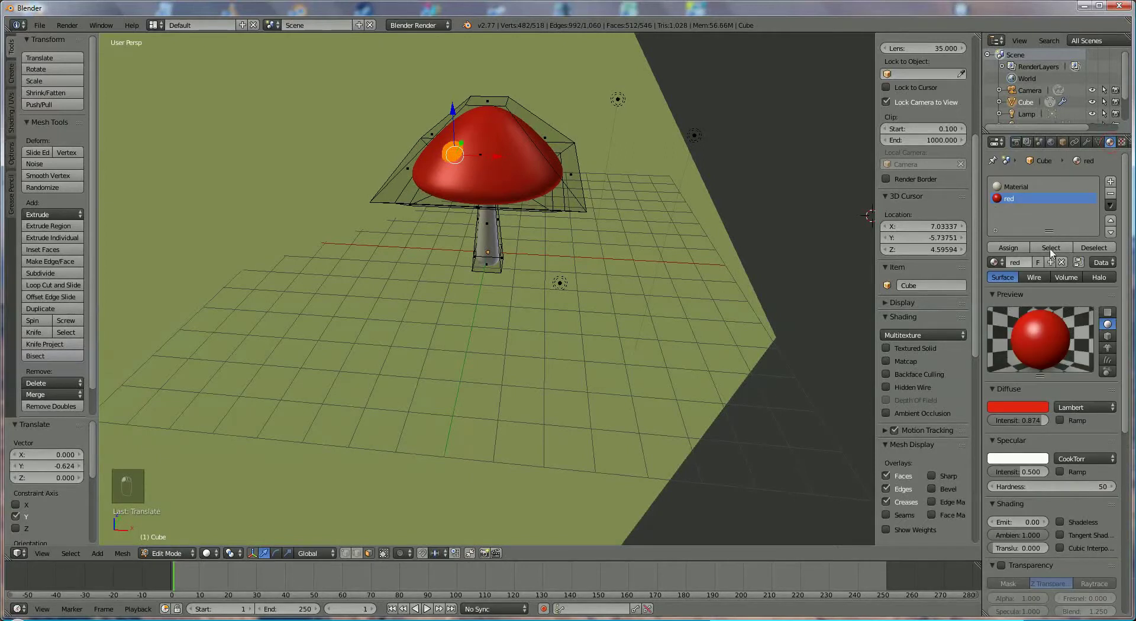
Assign a new material named white to the spot sphere and duplicate it
left_click_drag(1094, 216, 1033, 273)
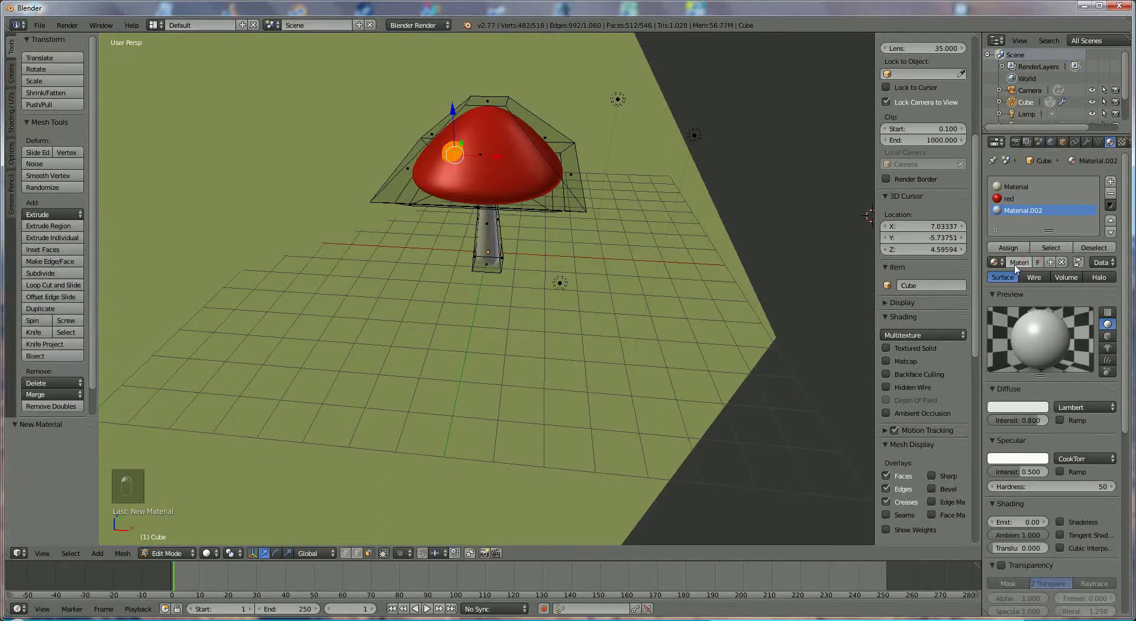
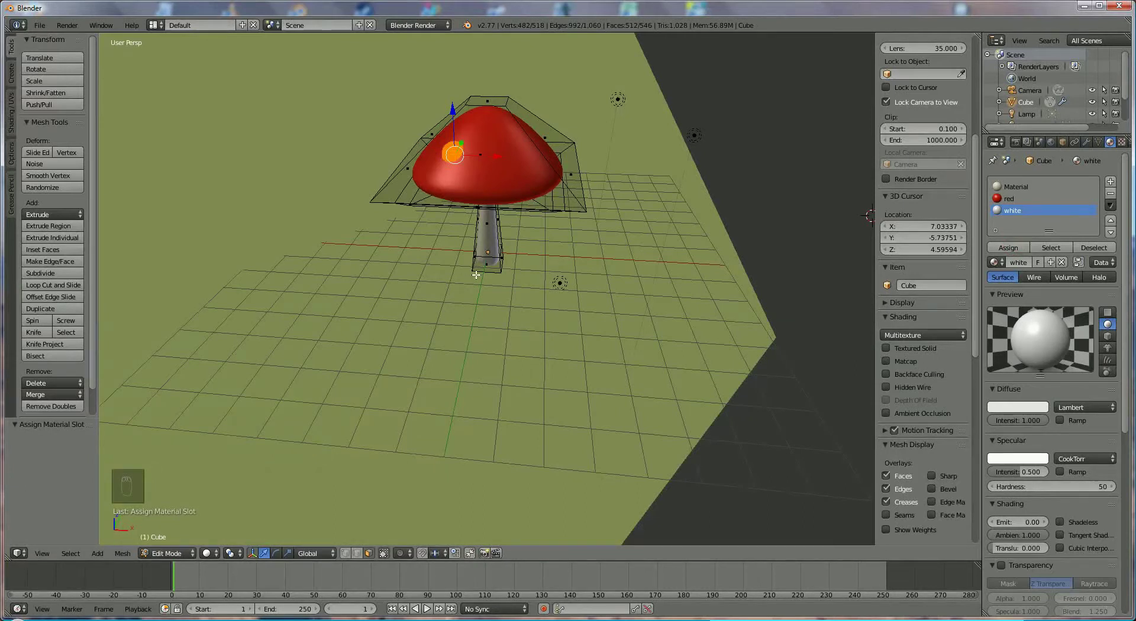
key("shift+d")
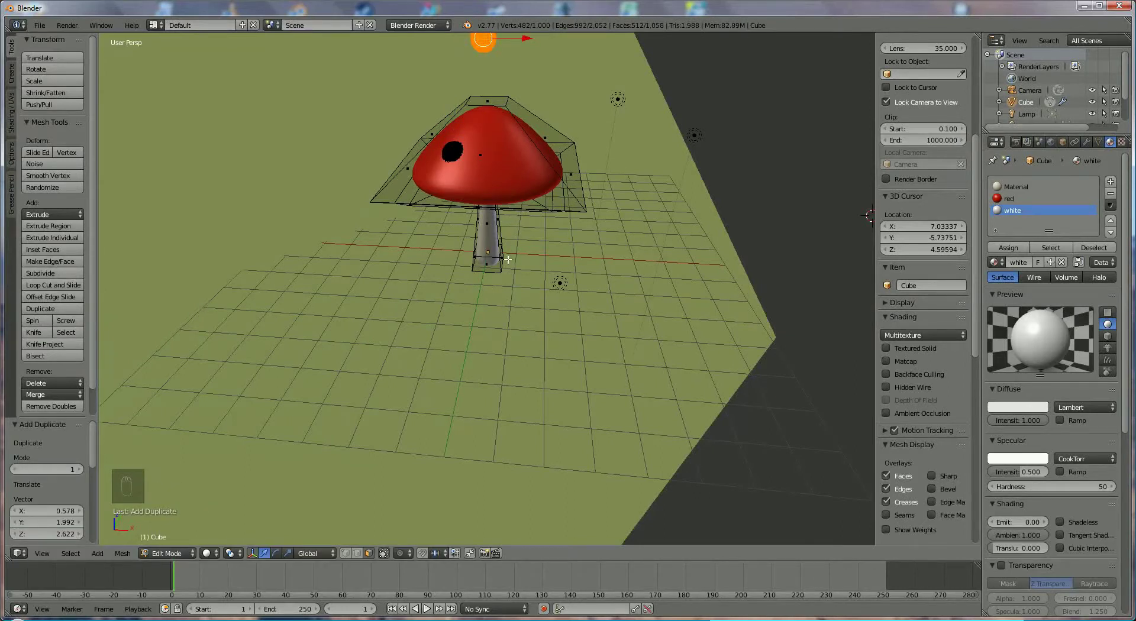
Move the duplicated spot away from the first and lower it onto the cap
left_click_drag(565, 221, 489, 280)
left_click_drag(490, 280, 497, 128)
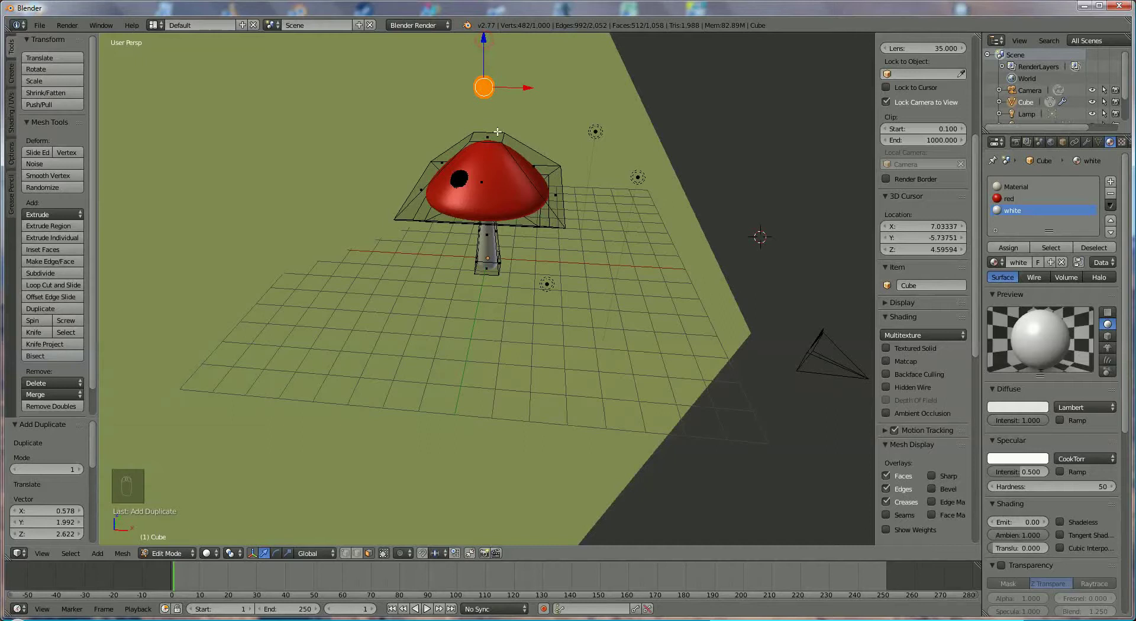
left_click_drag(499, 162, 501, 191)
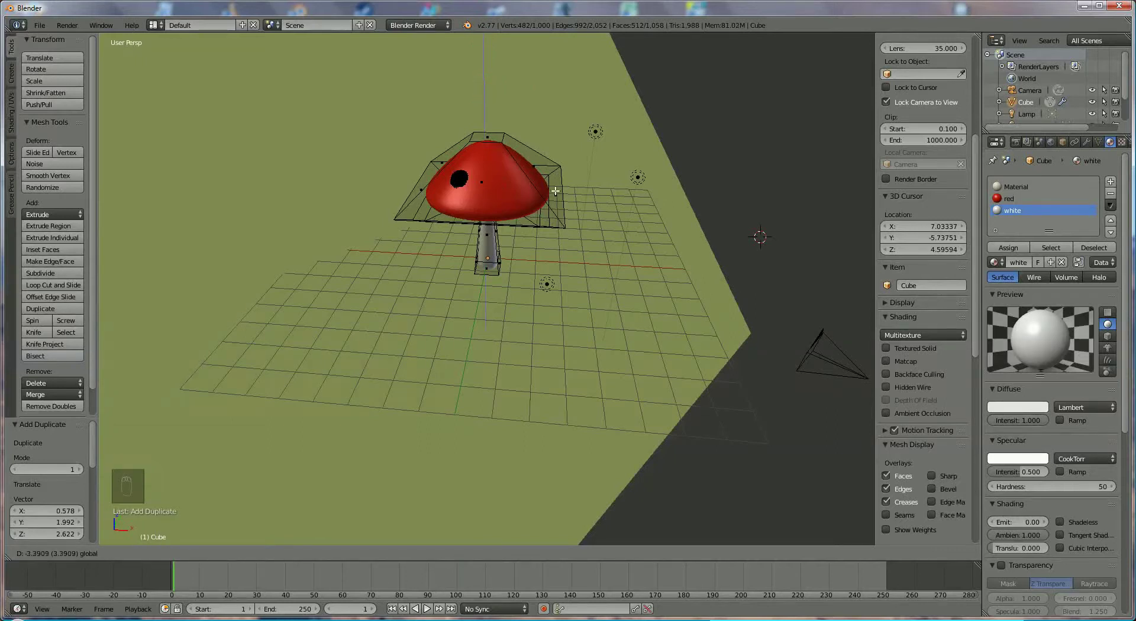
left_click_drag(557, 176, 480, 186)
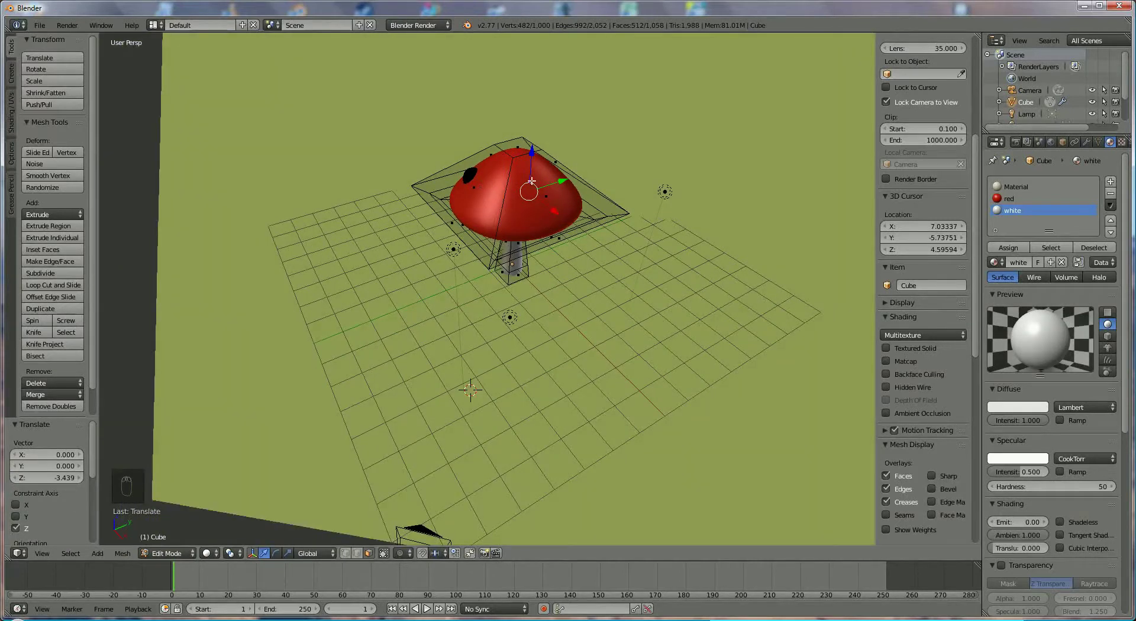
left_click_drag(561, 178, 505, 187)
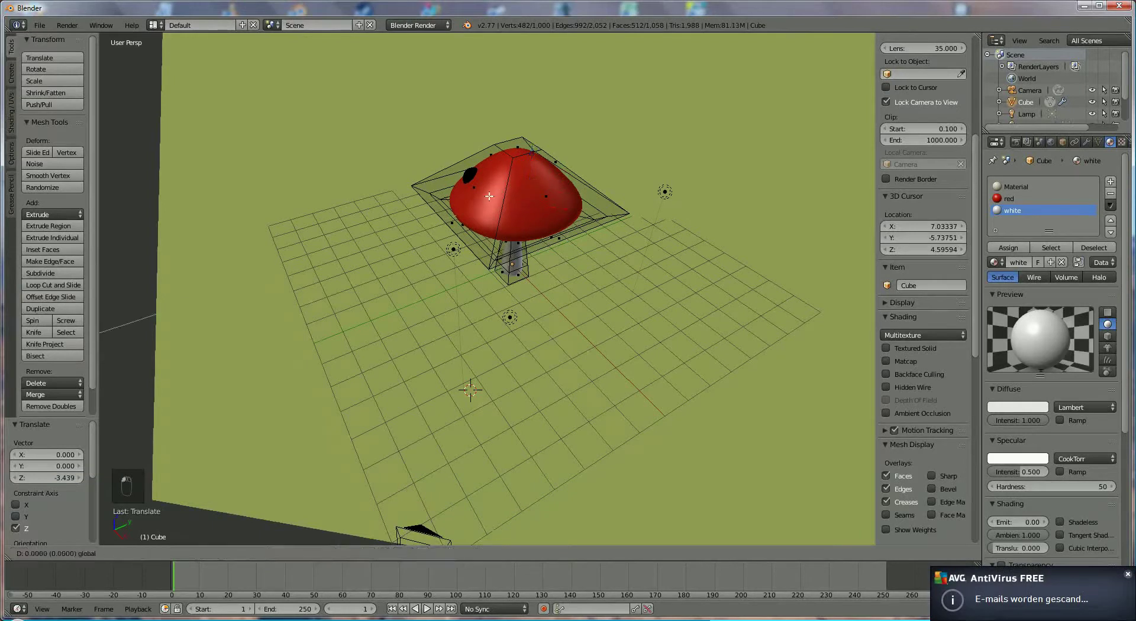
left_click(481, 194)
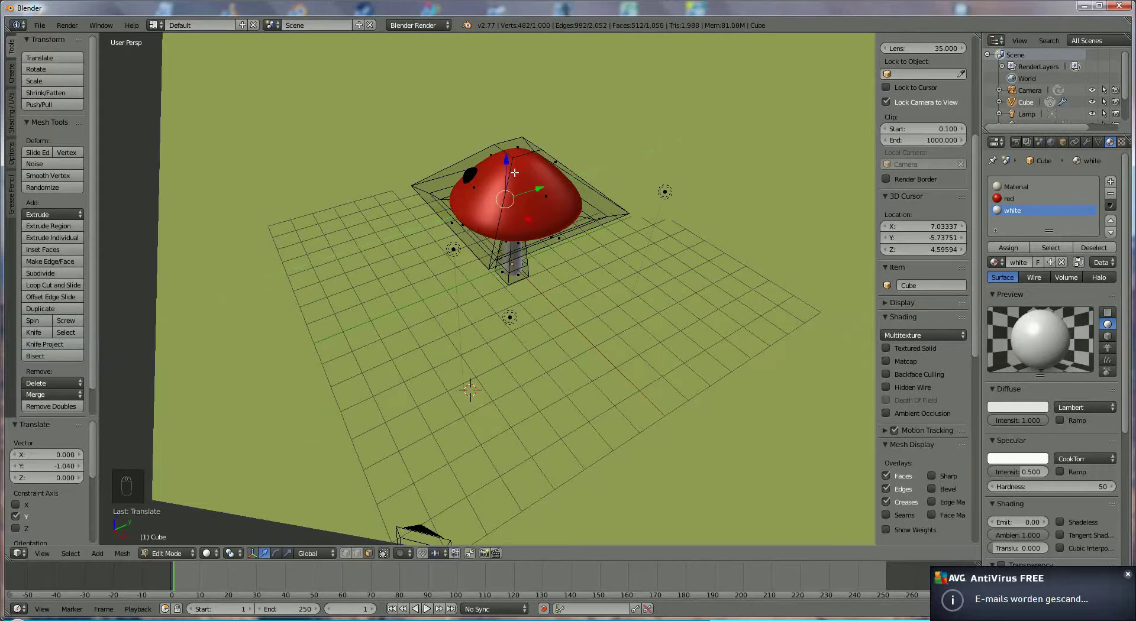
Nudge the spot patch along the axes to the front side of the red cap
left_click_drag(503, 140, 526, 147)
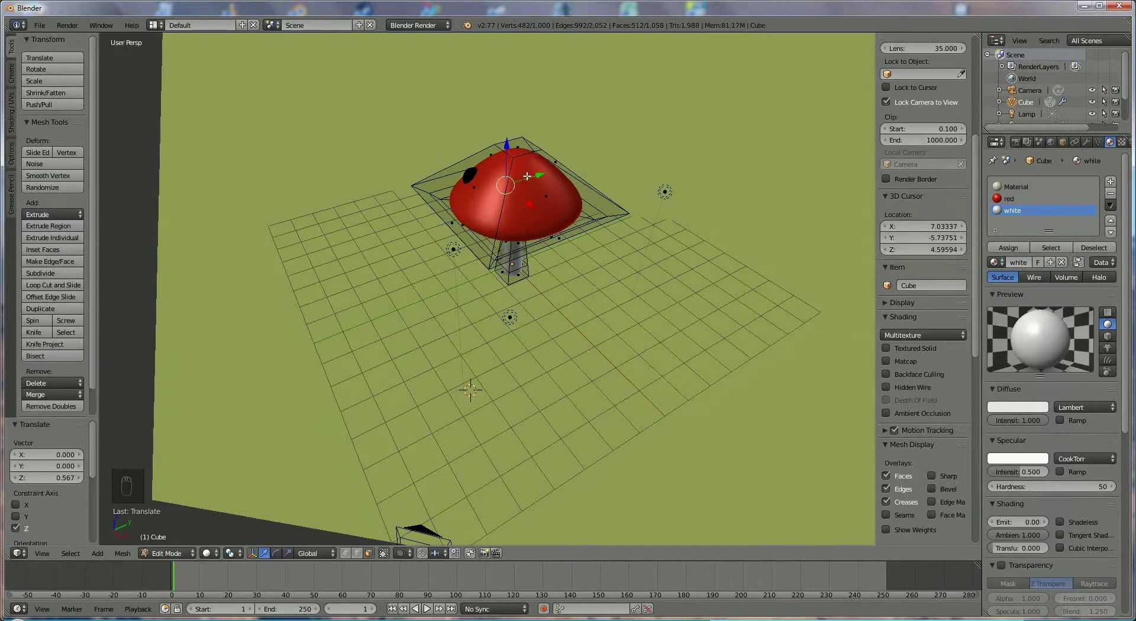
left_click_drag(513, 174, 489, 183)
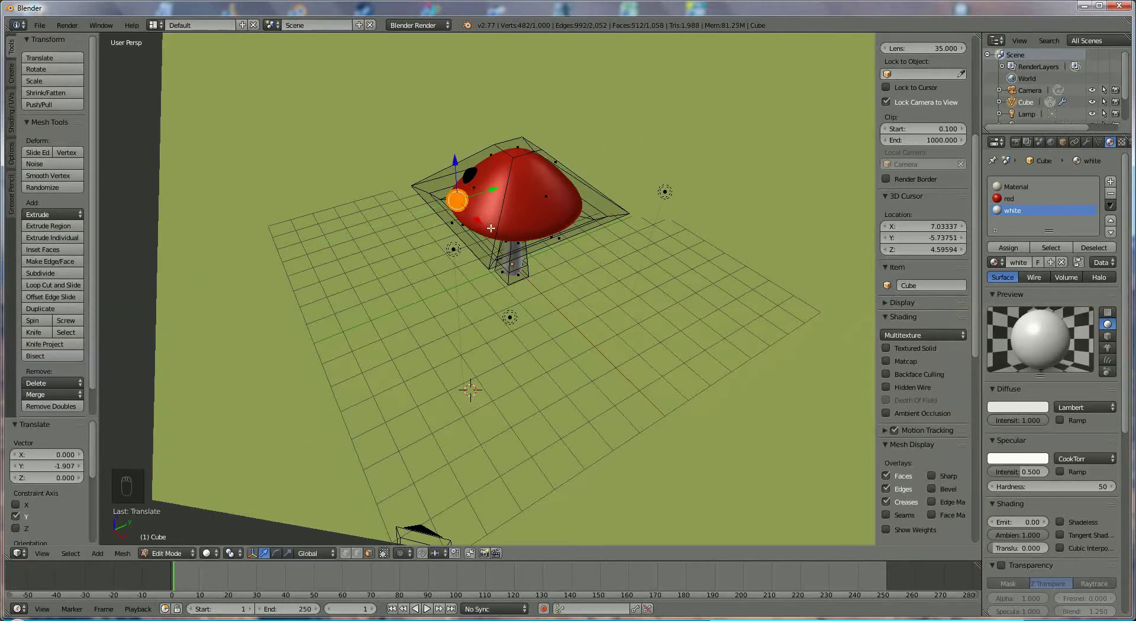
left_click_drag(492, 226, 499, 230)
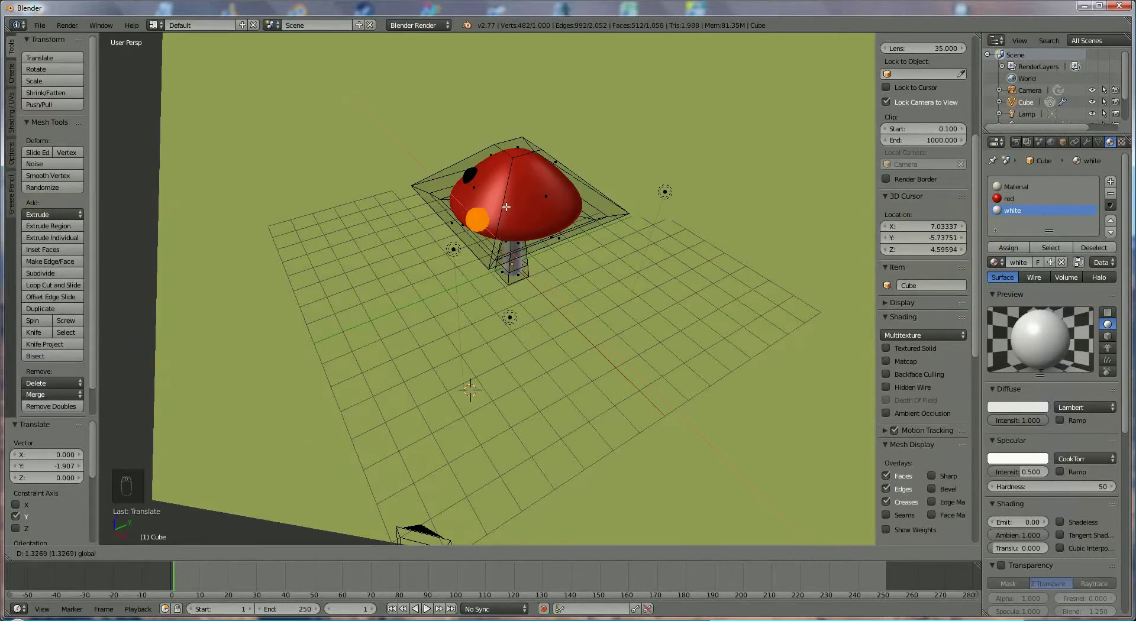
left_click_drag(519, 198, 524, 194)
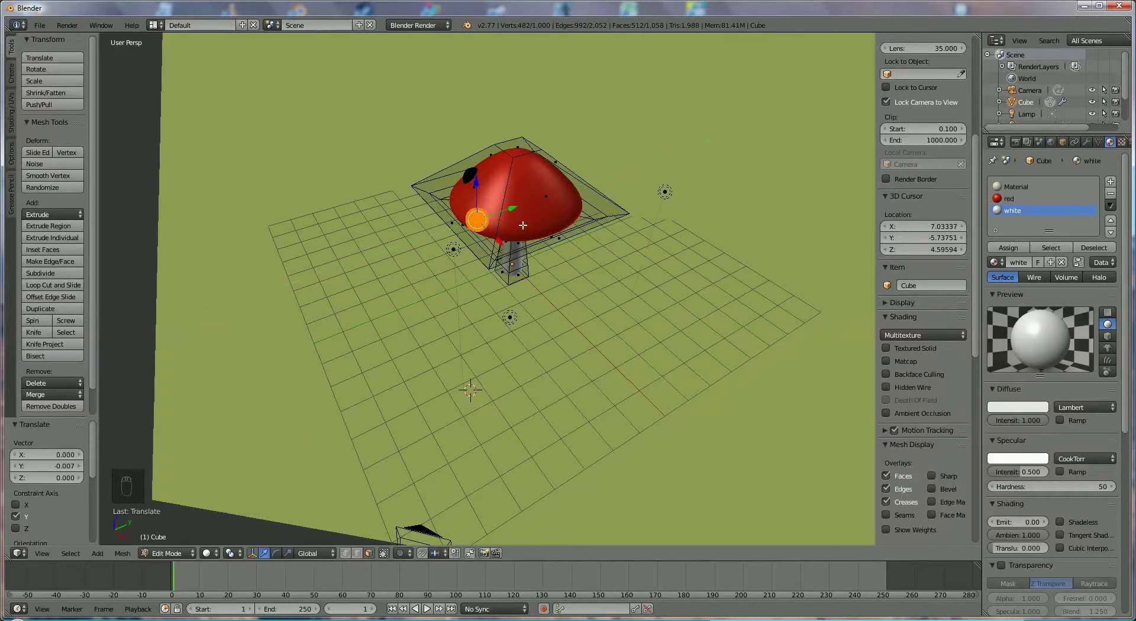
left_click_drag(489, 223, 489, 220)
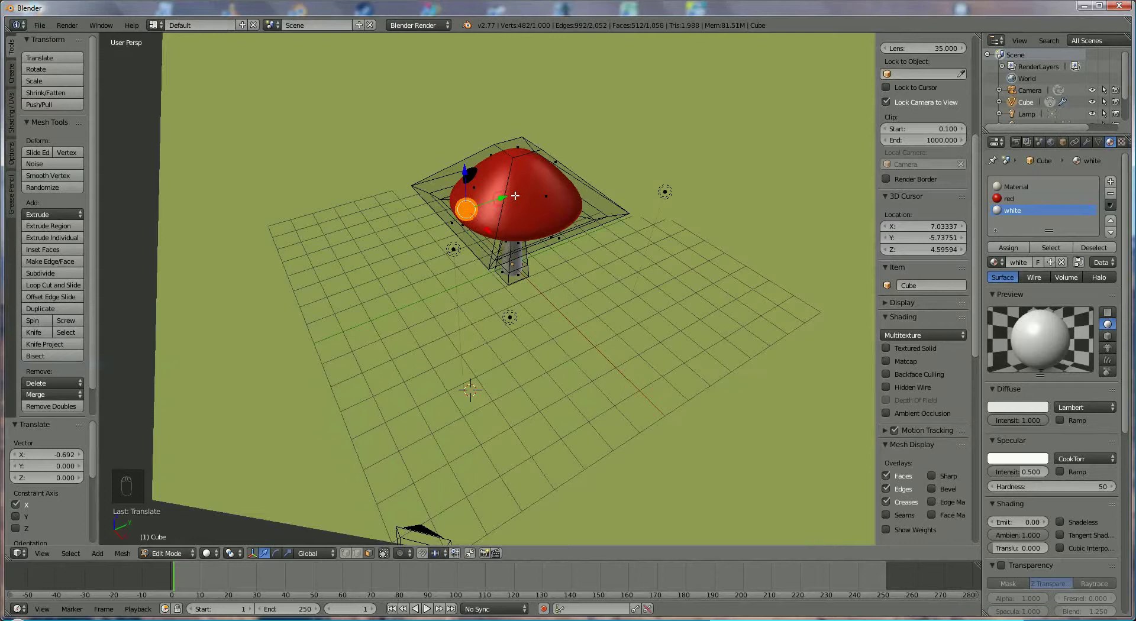
left_click_drag(516, 191, 520, 190)
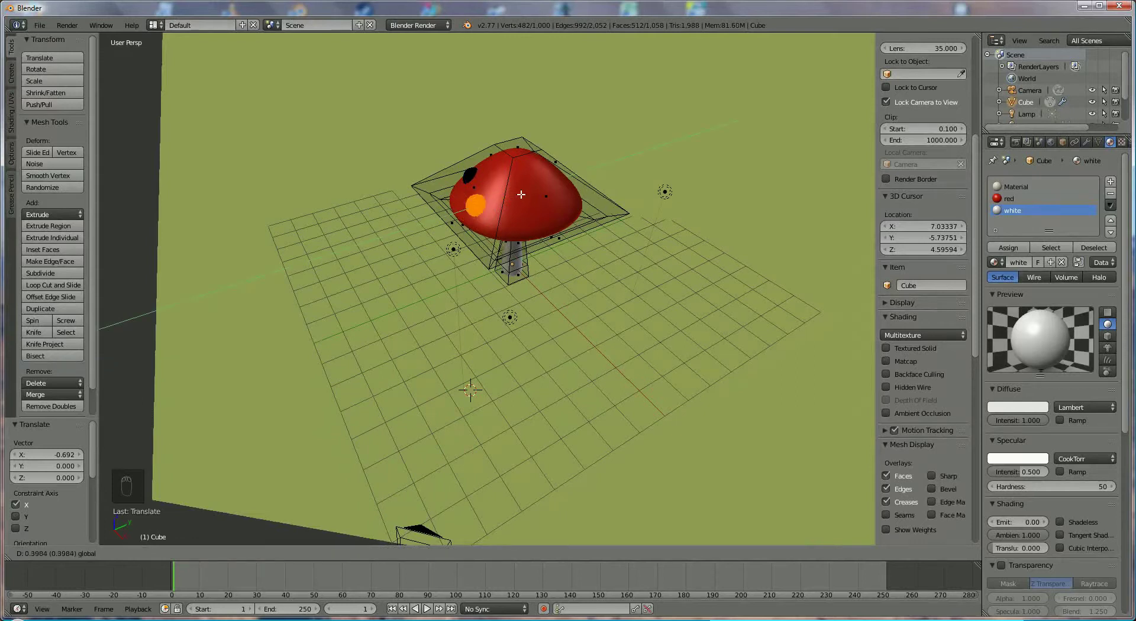
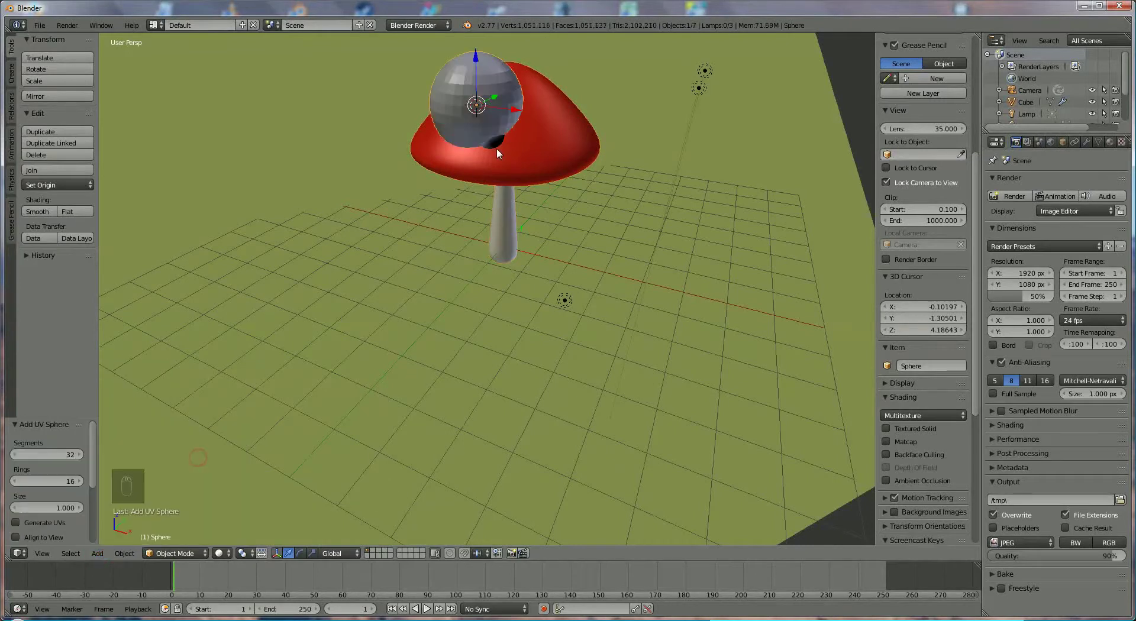
Shrink the new sphere into a small spot and slide it across the cap surface
key("s")
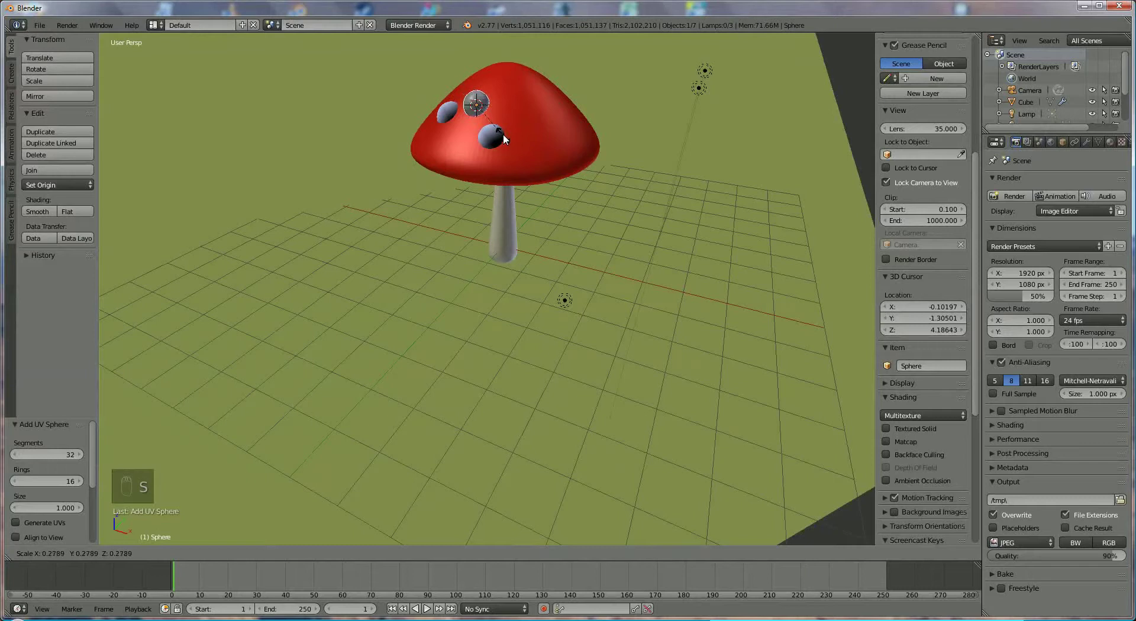
middle_click(555, 170)
middle_click(542, 156)
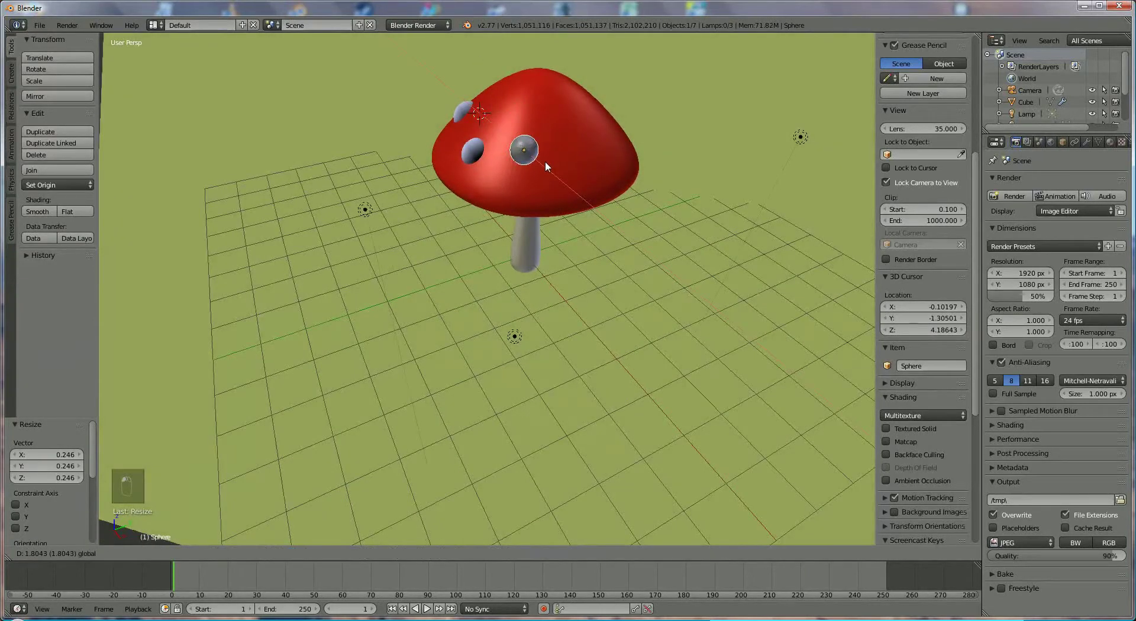
left_click(554, 174)
middle_click(598, 186)
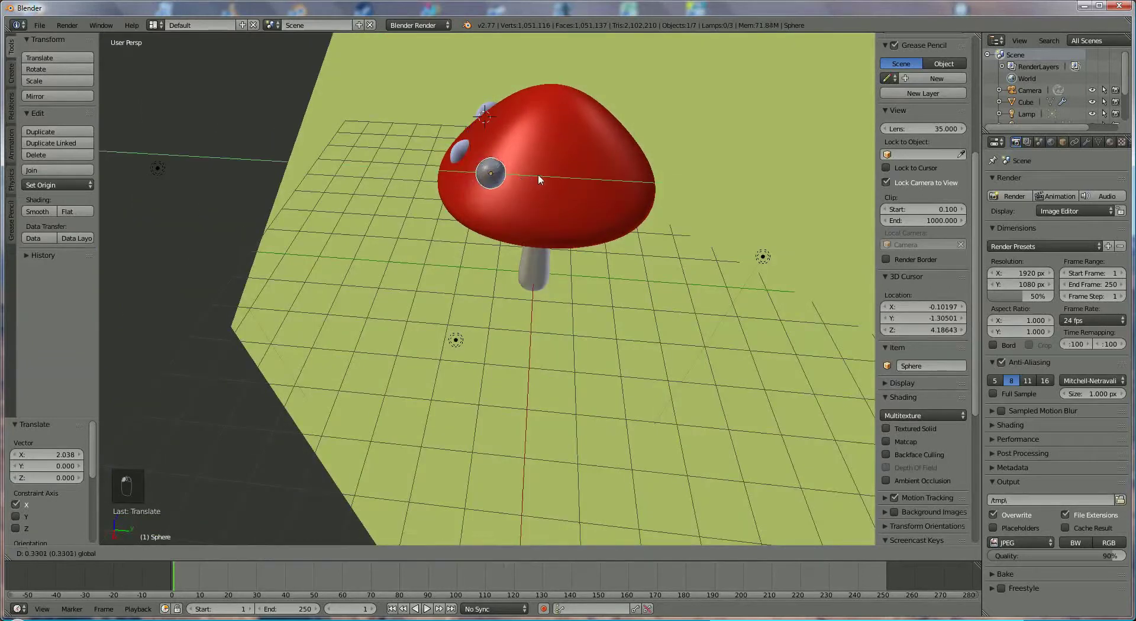
left_click_drag(549, 180, 507, 192)
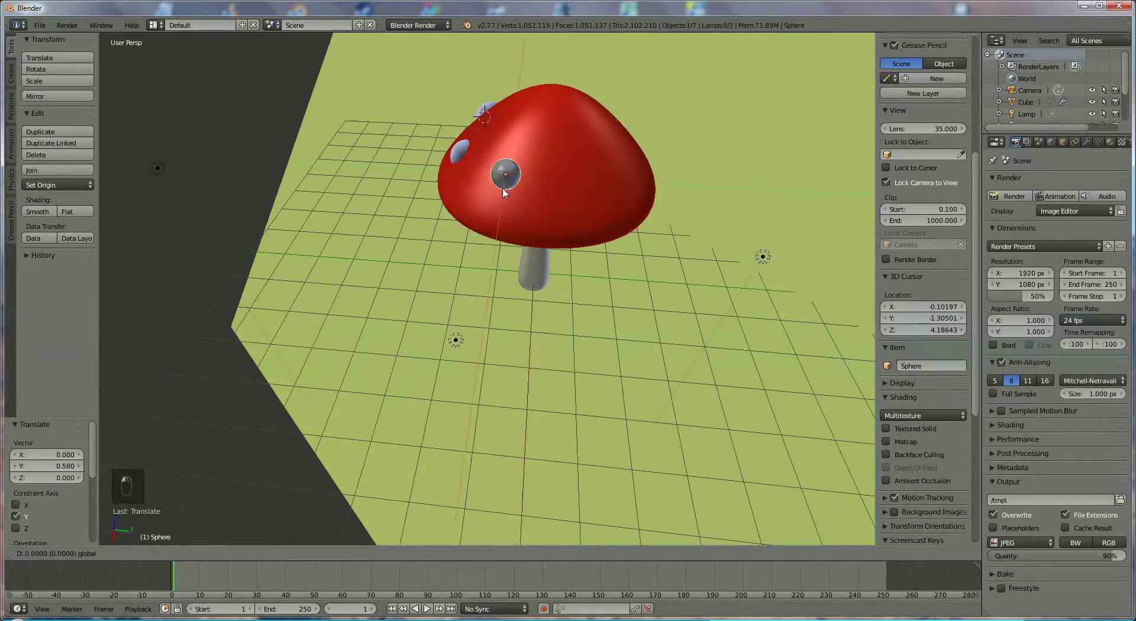
Set the spot in place with its new material at full diffuse intensity and duplicate it
left_click_drag(507, 168, 1074, 211)
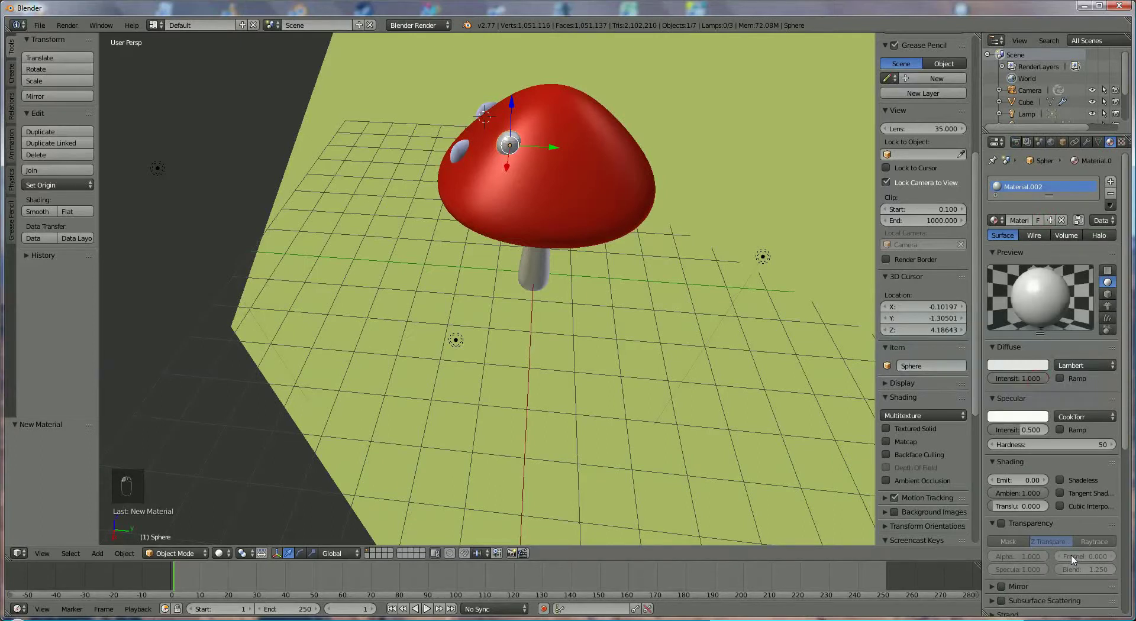
left_click_drag(1027, 579, 470, 172)
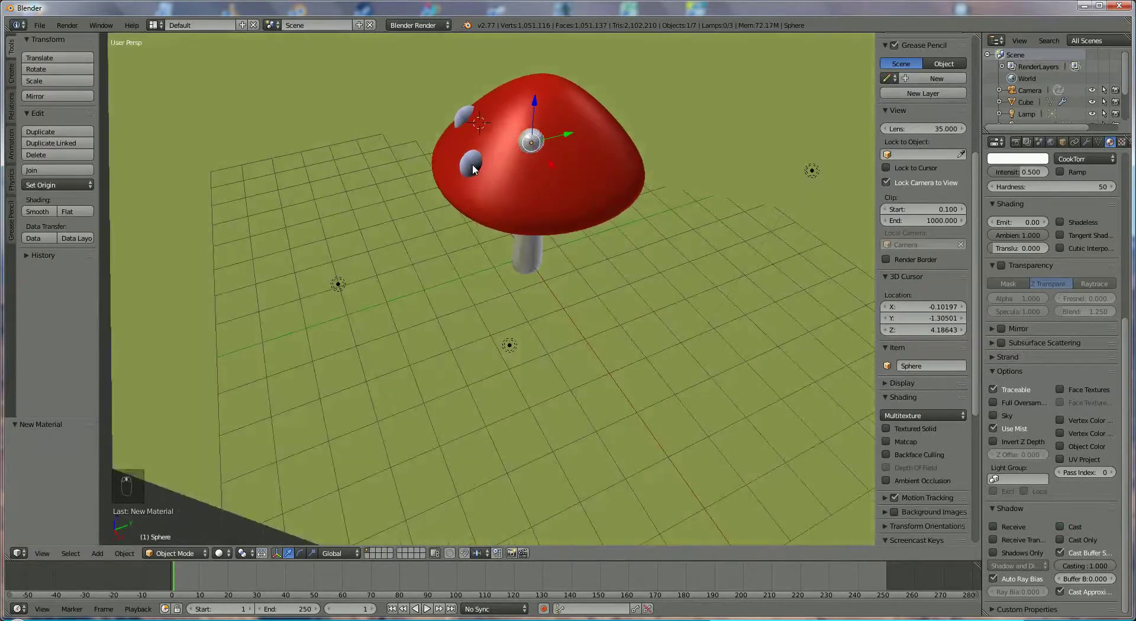
key("shift+d")
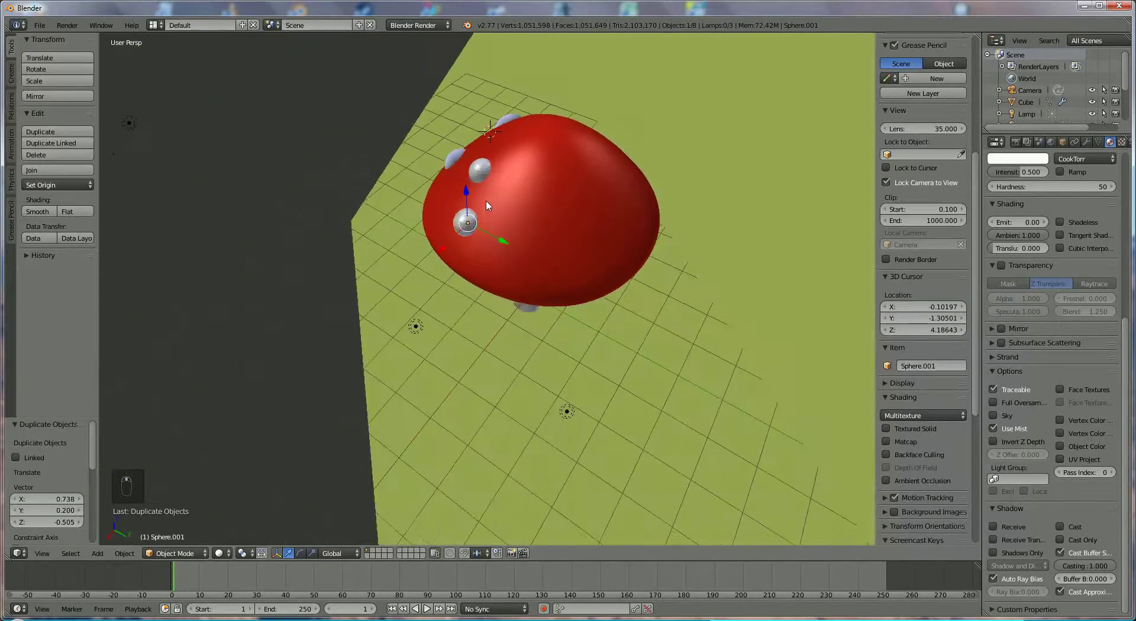
Place the duplicated spot on the cap and drop another Shift+D copy nearby
middle_click(427, 247)
left_click(430, 247)
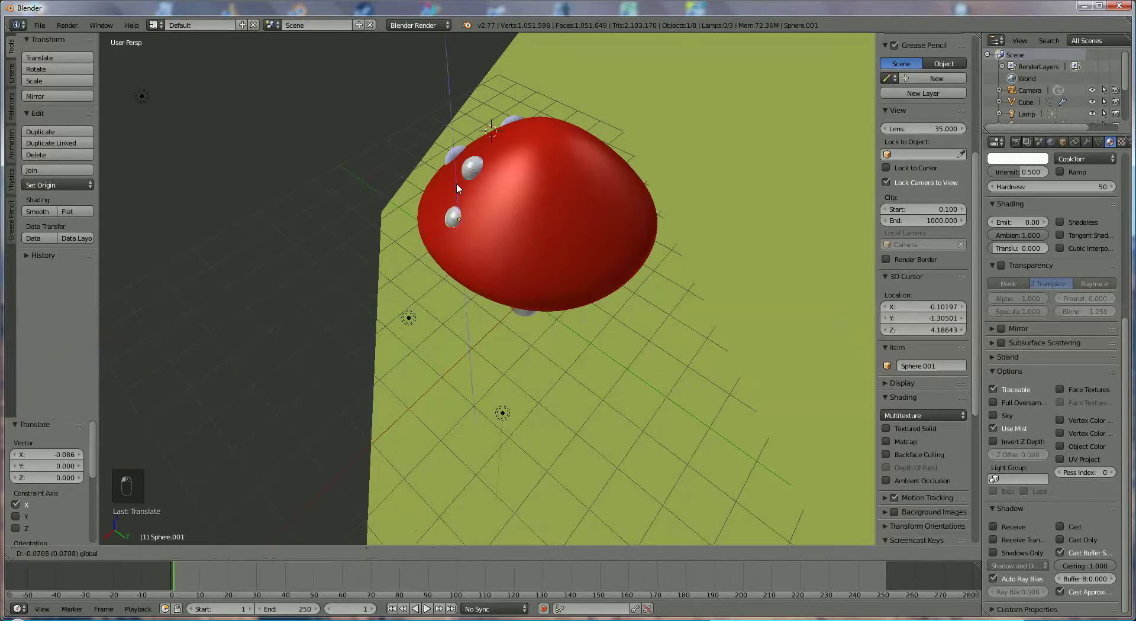
middle_click(561, 215)
key("shift+d")
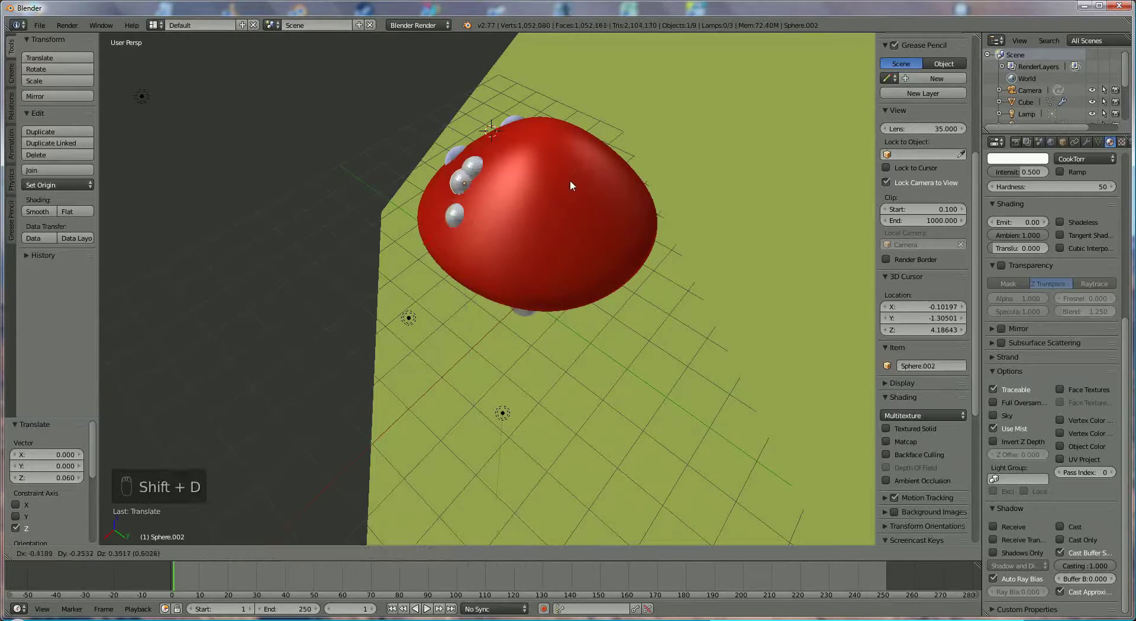
left_click(502, 151)
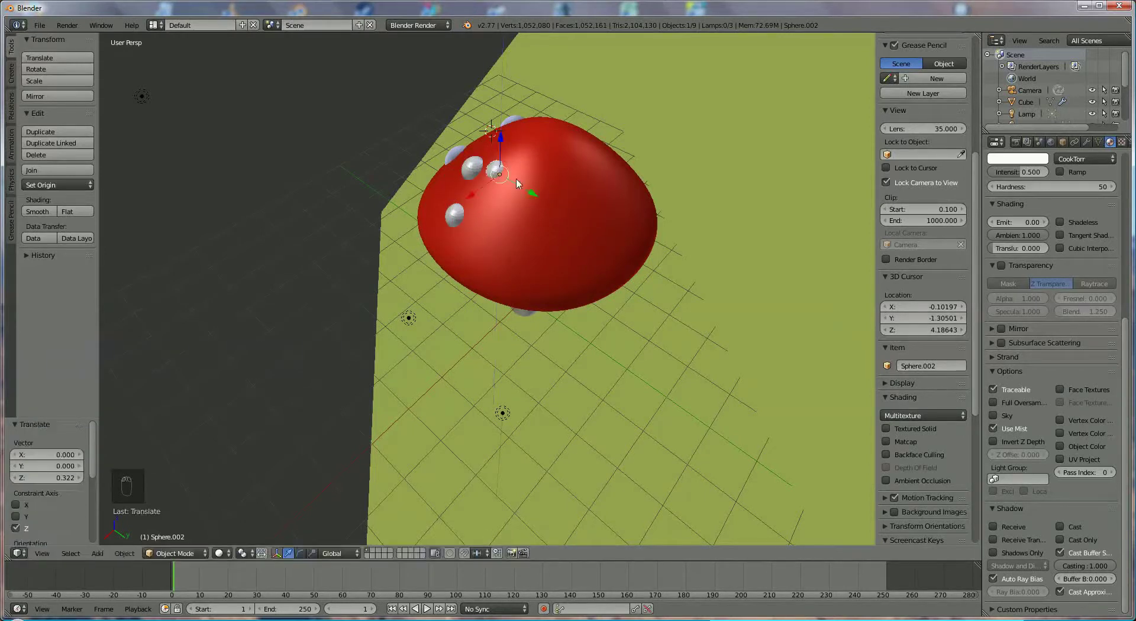
Move the new spot along constrained axes up to the top of the cap
left_click_drag(535, 195, 525, 216)
middle_click(487, 204)
left_click_drag(488, 205, 524, 214)
middle_click(516, 150)
left_click(515, 141)
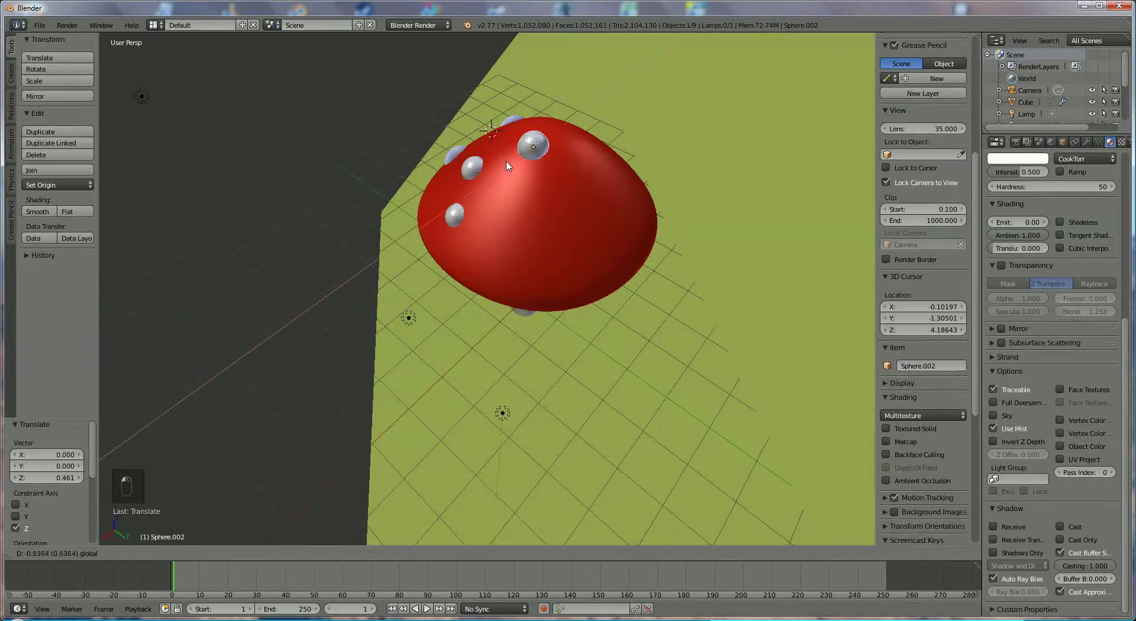
left_click_drag(514, 161, 546, 107)
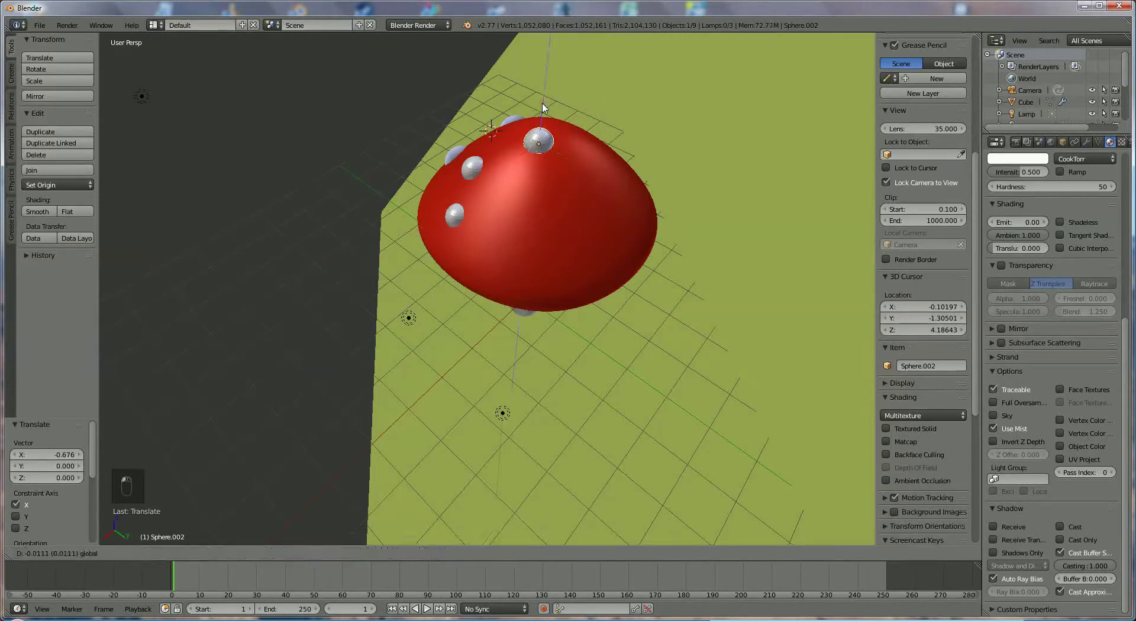
left_click_drag(543, 110, 499, 206)
Duplicate two more spots across the cap and view the whole mushroom
key("shift+d")
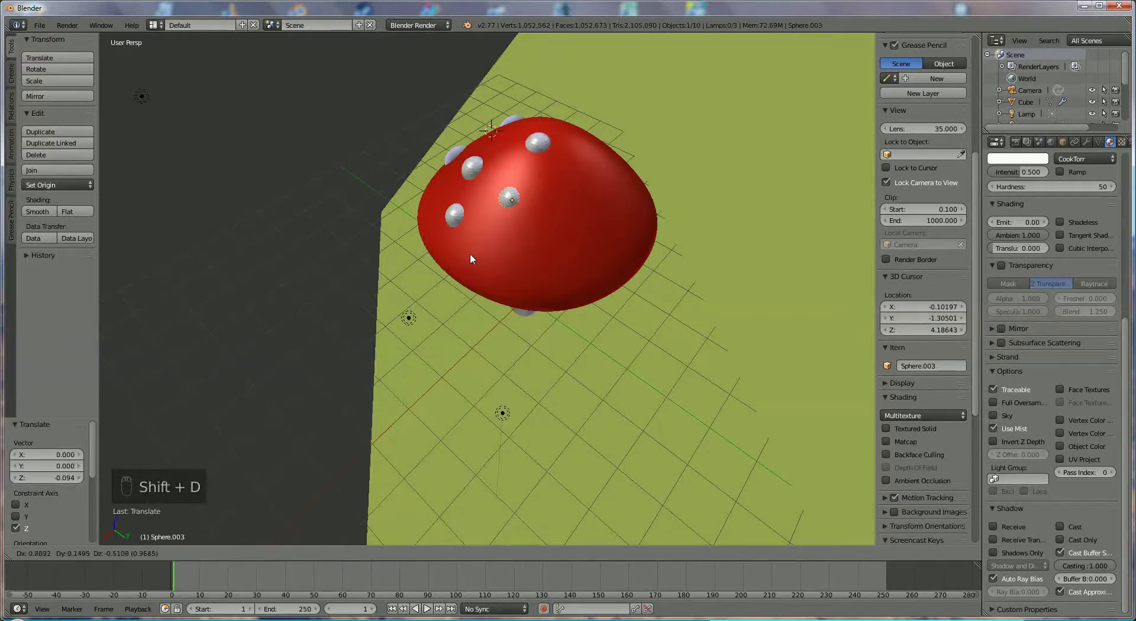
key("shift+d")
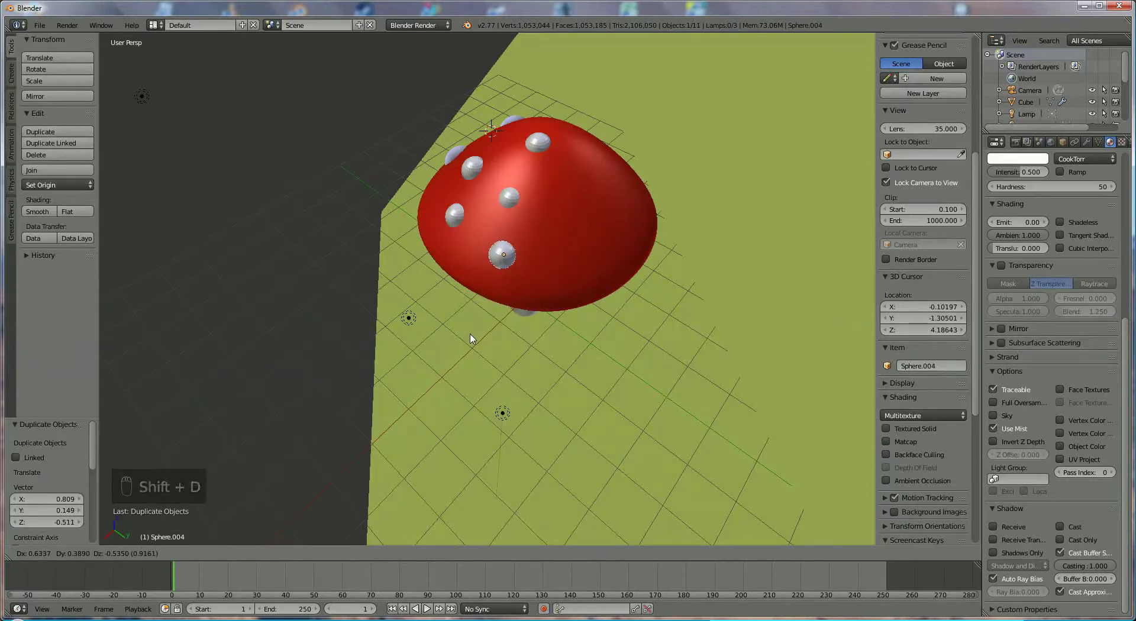
middle_click(601, 270)
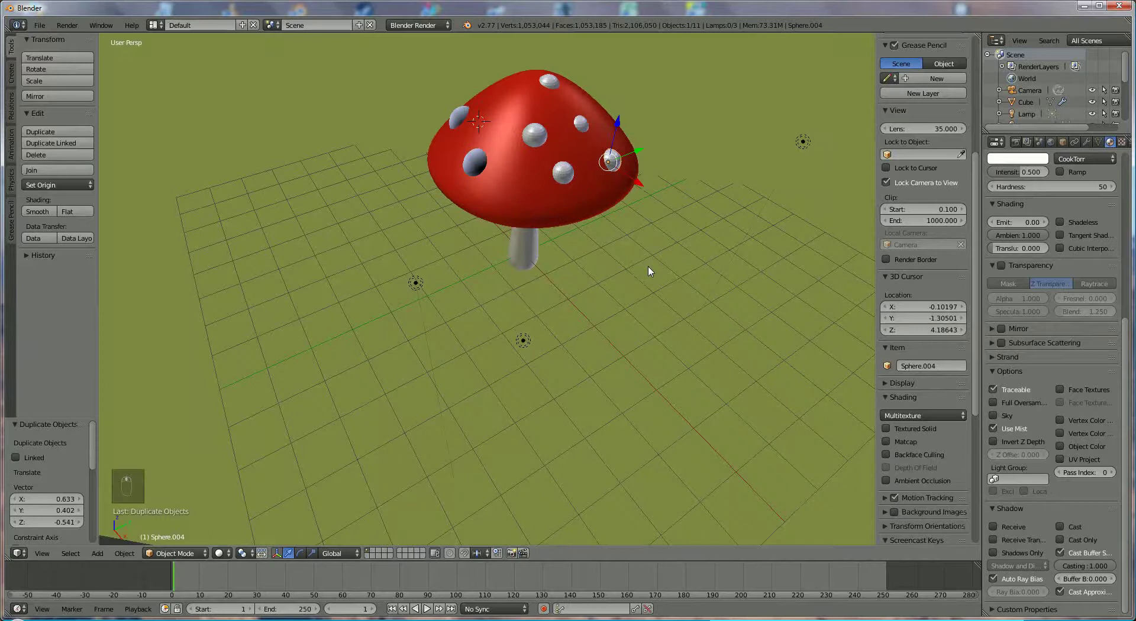